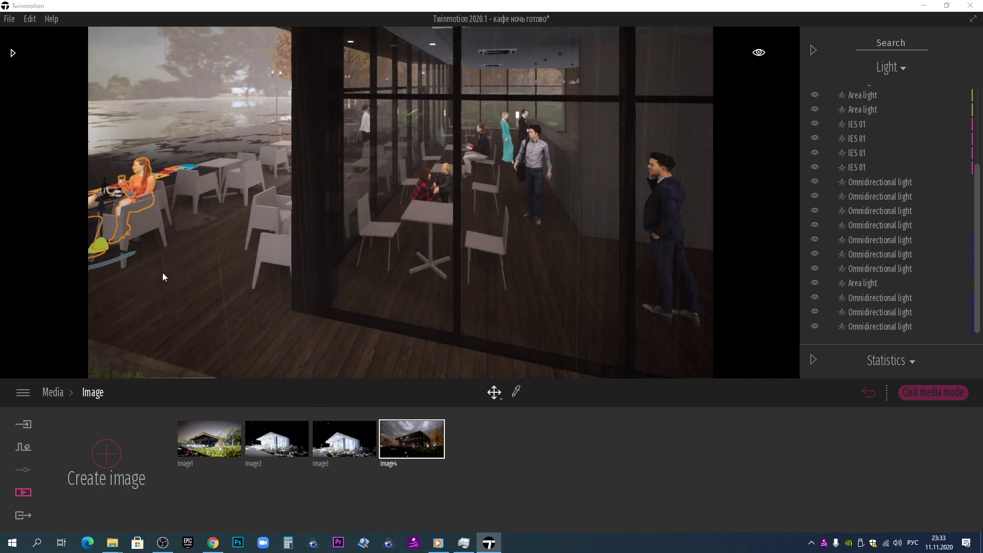
# Rotate the seated couple about 91° with the gizmo ring and place them at the interior table
pyautogui.press('a')
pyautogui.click(232, 280)
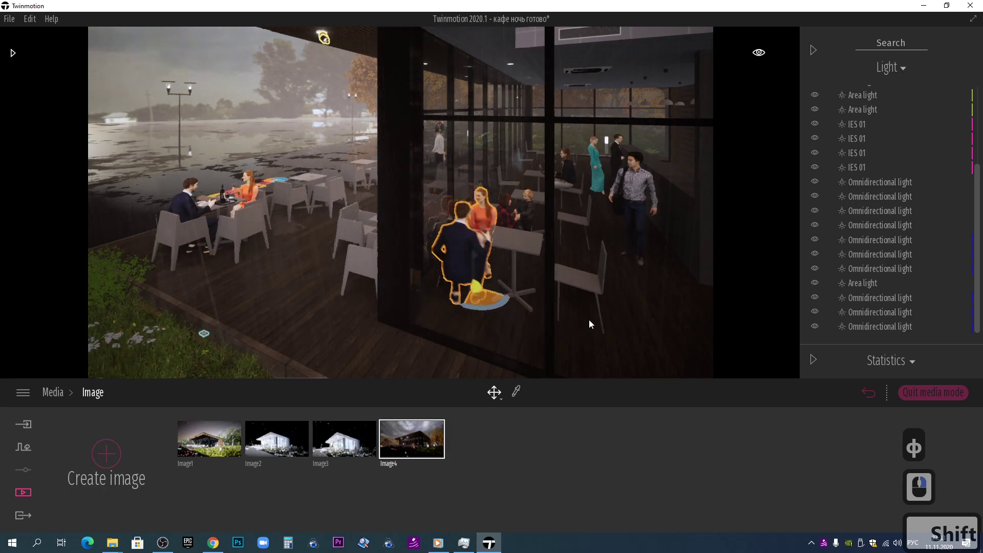
pyautogui.click(613, 322)
pyautogui.click(268, 264)
pyautogui.click(553, 306)
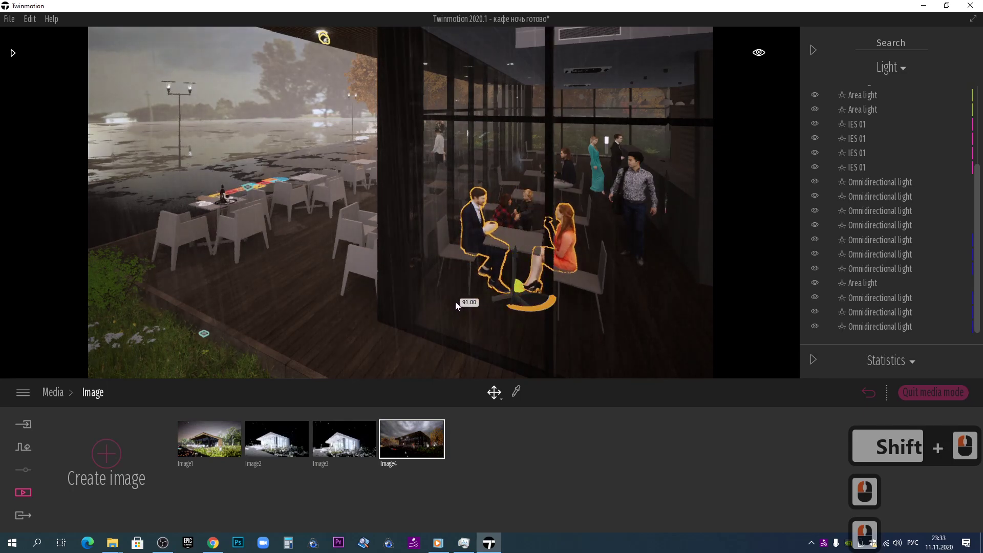
pyautogui.click(492, 306)
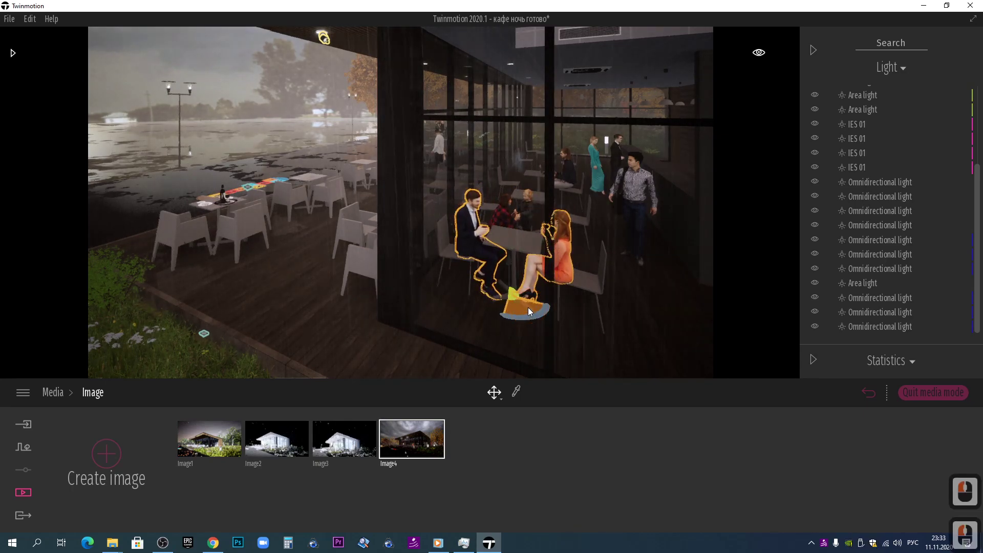
pyautogui.click(511, 338)
pyautogui.press('Escape')
# Look around the café interior and reselect the couple at the table to check their placement
pyautogui.click(476, 242)
pyautogui.click(498, 254)
pyautogui.write('цвв')
pyautogui.rightClick(624, 260)
pyautogui.click(409, 263)
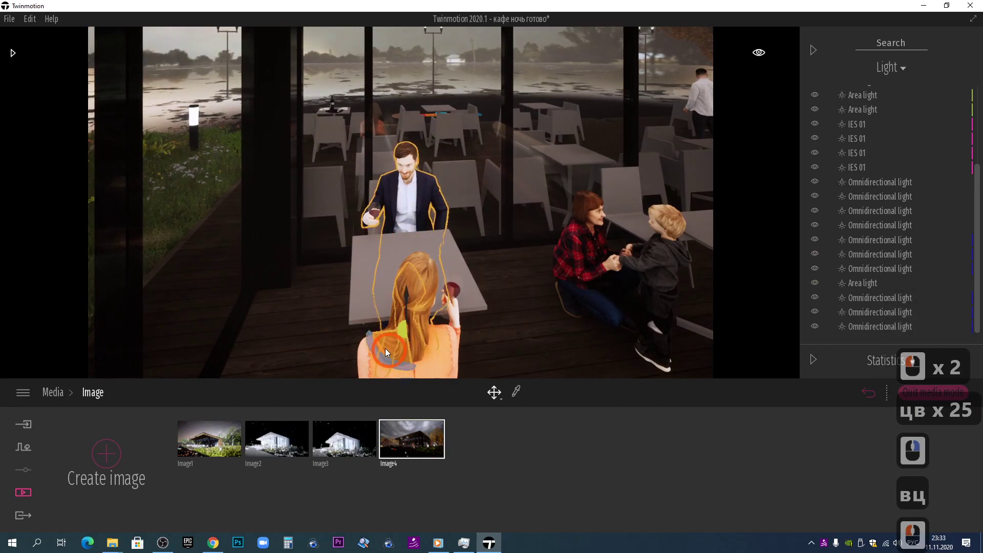
pyautogui.click(399, 350)
pyautogui.press('ы')
pyautogui.click(324, 217)
pyautogui.write('ыву')
pyautogui.click(316, 306)
pyautogui.write('ц')
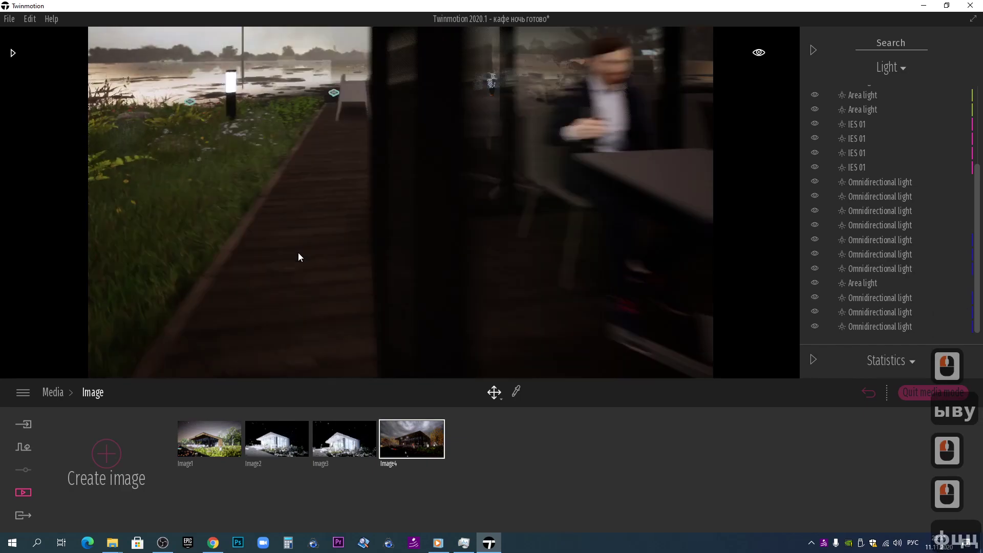
# Fly along the terrace with WASD, panning and looking around the outdoor seating
pyautogui.middleClick(294, 261)
pyautogui.write('ыыыыфыыы')
pyautogui.press('s')
pyautogui.press('s')
pyautogui.press('s')
pyautogui.rightClick(286, 182)
pyautogui.write('фц')
pyautogui.click(266, 183)
pyautogui.press('Delete')
pyautogui.write('фц')
pyautogui.click(304, 205)
pyautogui.scroll(-3)
pyautogui.write('й')
pyautogui.click(302, 206)
pyautogui.scroll(-3)
pyautogui.write('цфф')
pyautogui.click(299, 206)
pyautogui.write('фйф')
pyautogui.scroll(-3)
pyautogui.write('фф')
# Select the woman walking outside and adjust her while looking around the terrace
pyautogui.click(202, 235)
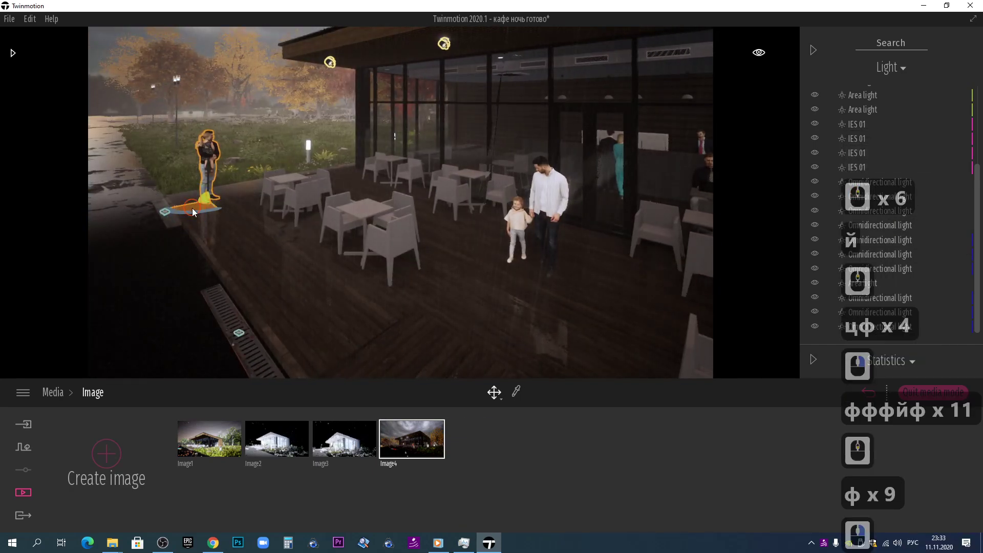
pyautogui.click(619, 221)
pyautogui.click(615, 226)
pyautogui.write('bu')
pyautogui.write('ццццццццц')
pyautogui.rightClick(622, 216)
pyautogui.write('в')
pyautogui.click(417, 269)
pyautogui.write('у')
pyautogui.click(392, 195)
# Walk the camera back through the scene toward the café entrance
pyautogui.press('a')
pyautogui.click(273, 195)
pyautogui.press('ф')
pyautogui.press('ф')
pyautogui.press('ф')
pyautogui.press('ц')
pyautogui.press('ц')
pyautogui.press('ц')
pyautogui.click(309, 194)
pyautogui.press('ф')
# Select the man walking inside the café, then travel back out to the exterior street view
pyautogui.click(363, 142)
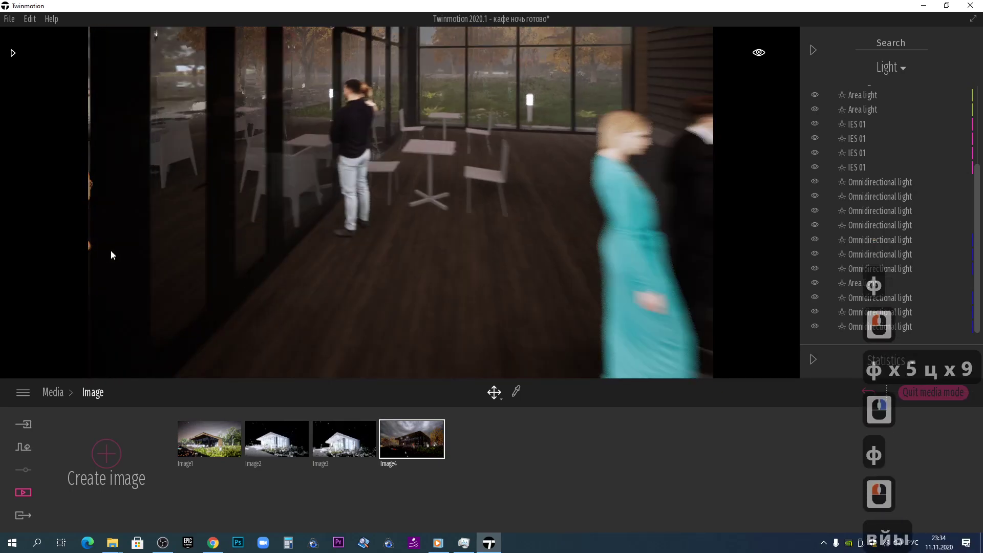
pyautogui.rightClick(213, 249)
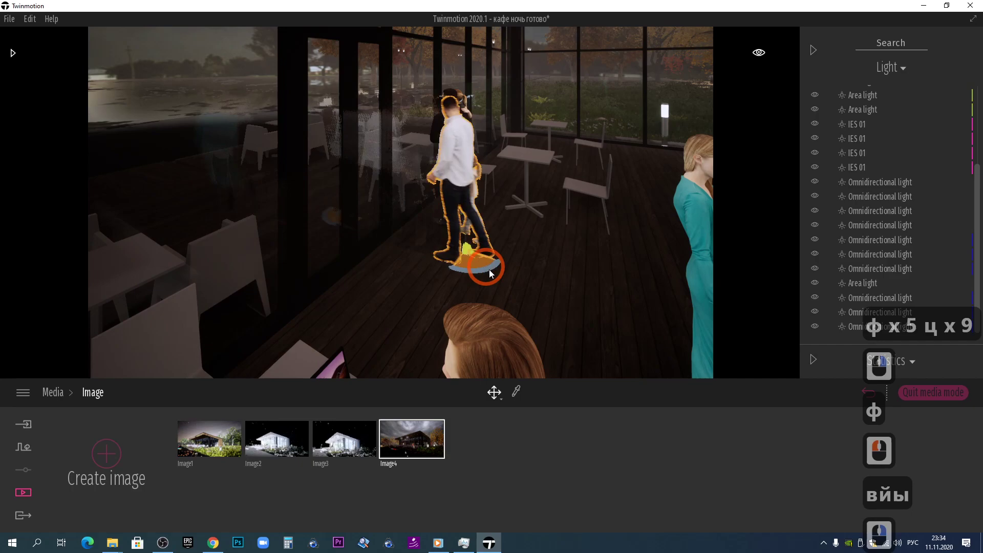
pyautogui.click(507, 284)
pyautogui.press('Escape')
pyautogui.press('Escape')
pyautogui.press('Escape')
# Fly back with WASD to frame the exterior night shot of the café
pyautogui.write('фц')
pyautogui.write('ффффув')
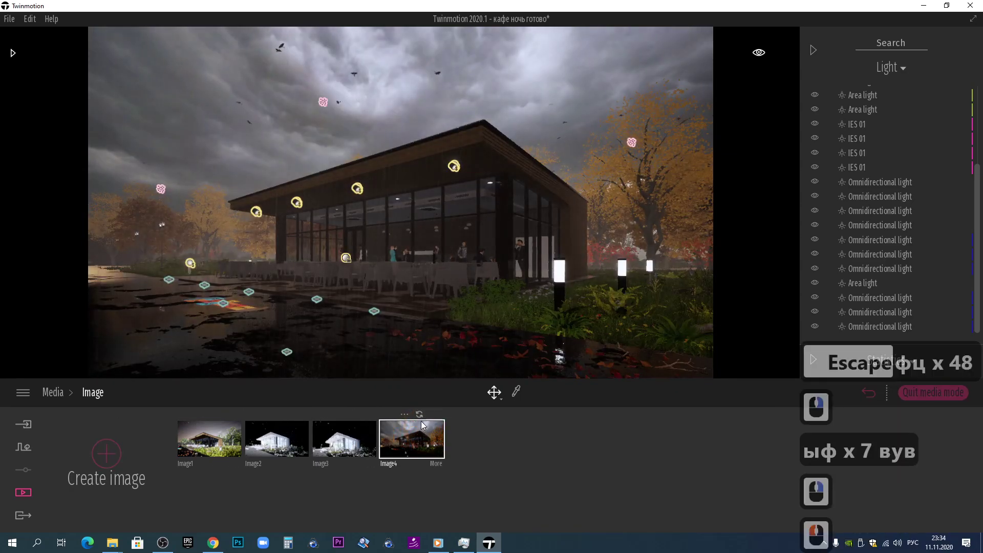
pyautogui.write('ф x 7 вув')
pyautogui.middleClick(385, 268)
pyautogui.click(384, 268)
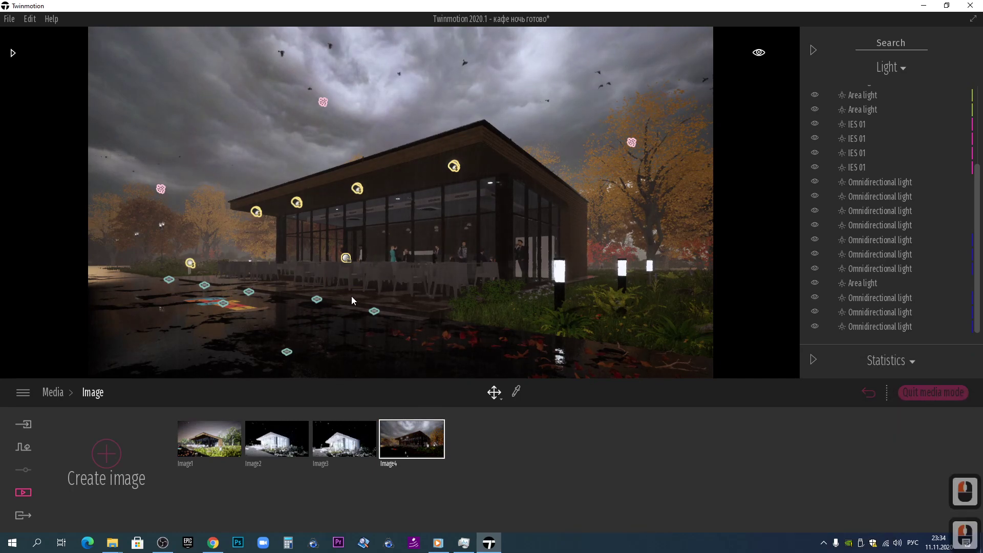
# In Media > Image, bring up the More settings of the saved Image4
pyautogui.middleClick(355, 303)
pyautogui.click(428, 446)
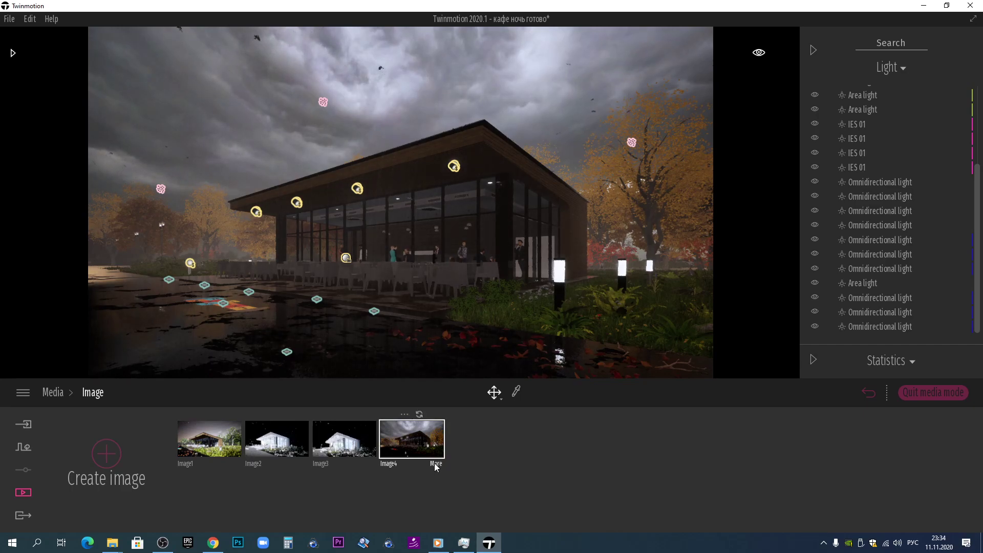
pyautogui.click(438, 466)
# Lower the Smog slider in Image4's Weather > Effects and return to the image's settings
pyautogui.click(417, 466)
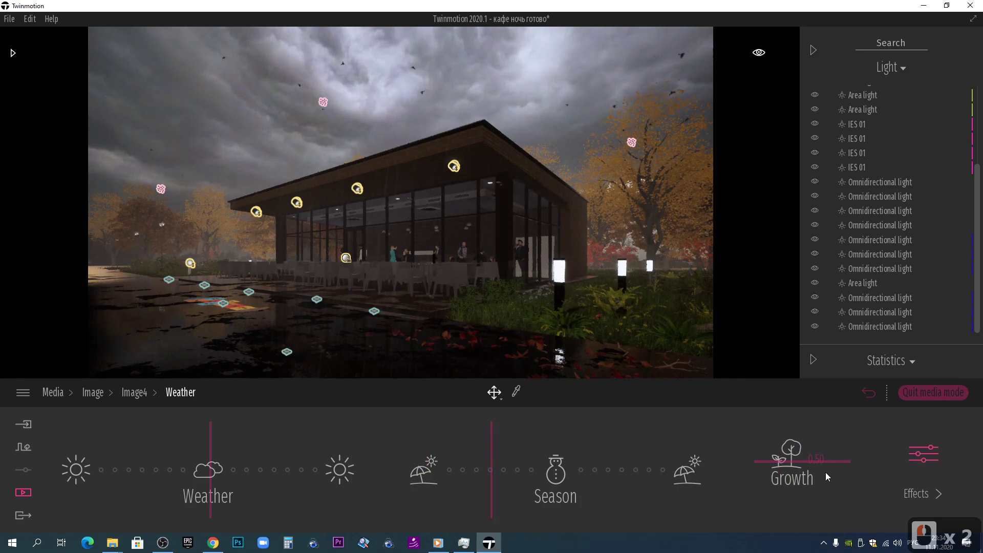
pyautogui.click(945, 460)
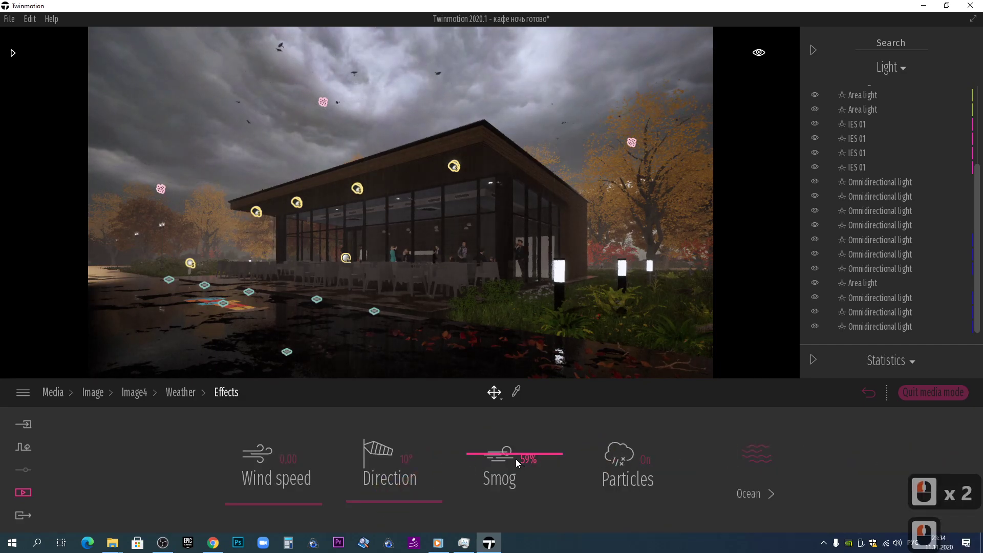
pyautogui.click(517, 466)
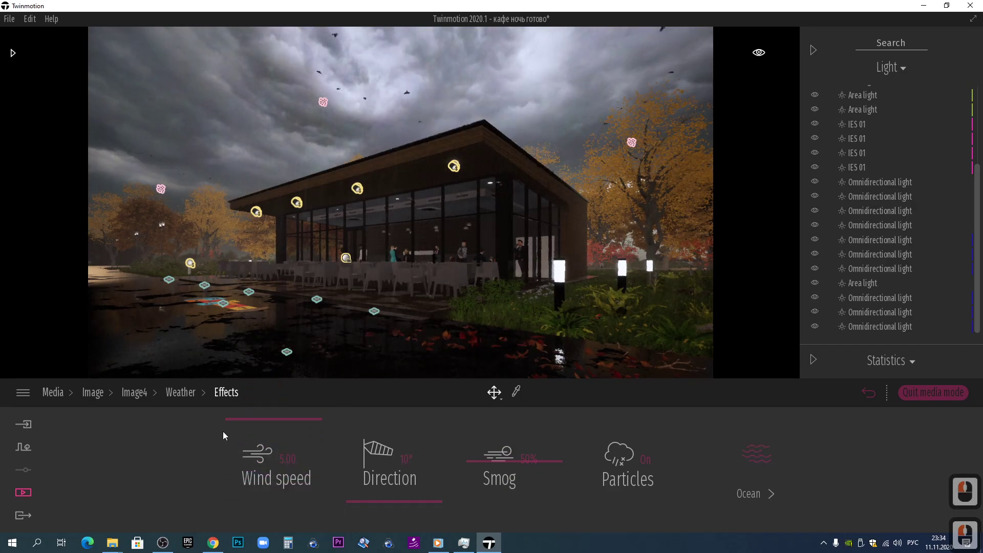
pyautogui.click(186, 396)
pyautogui.click(149, 395)
pyautogui.click(529, 477)
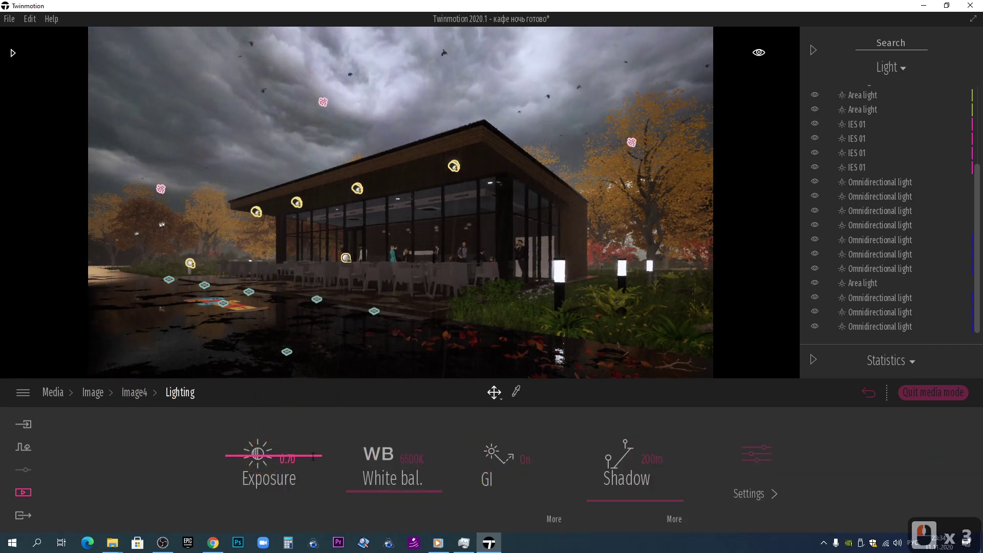
# Set Image4's exposure to 0,5 and raise the white balance to 8104K
pyautogui.click(266, 459)
pyautogui.write('0,5')
pyautogui.press('Return')
pyautogui.press('Return')
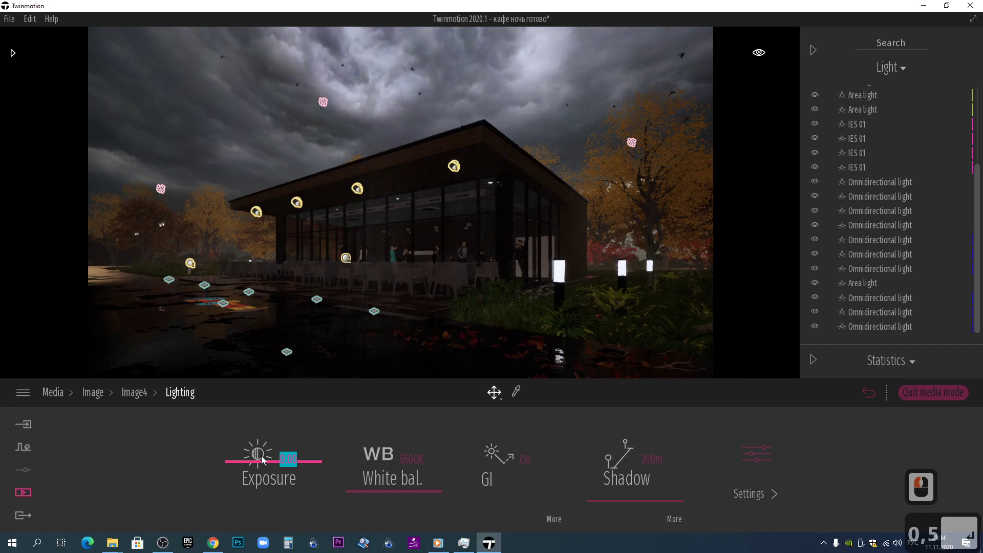
pyautogui.press('0')
pyautogui.press('4')
pyautogui.press('Return')
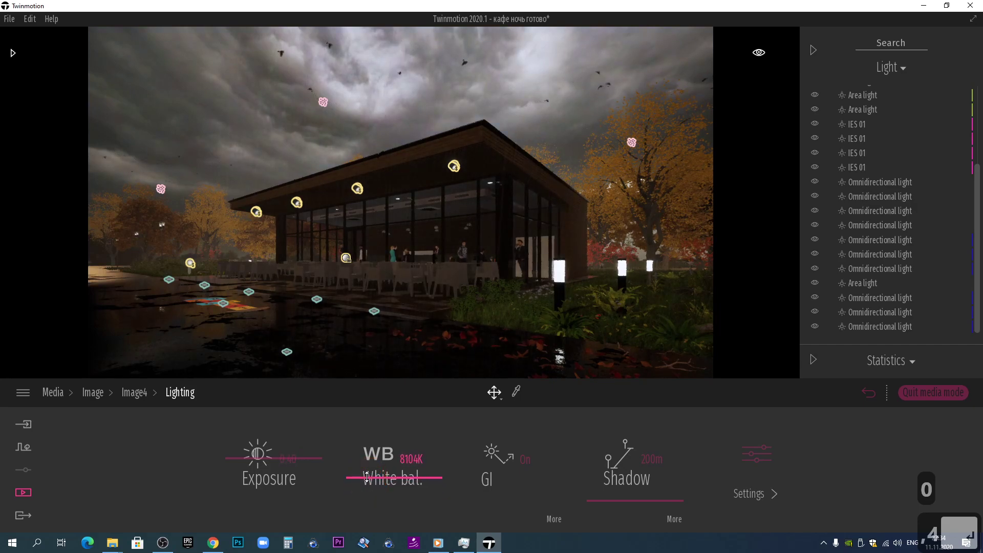
# In the extra lighting settings set Sun refl. to 1.00 and Ambient to 0.77, then return via breadcrumbs
pyautogui.click(371, 481)
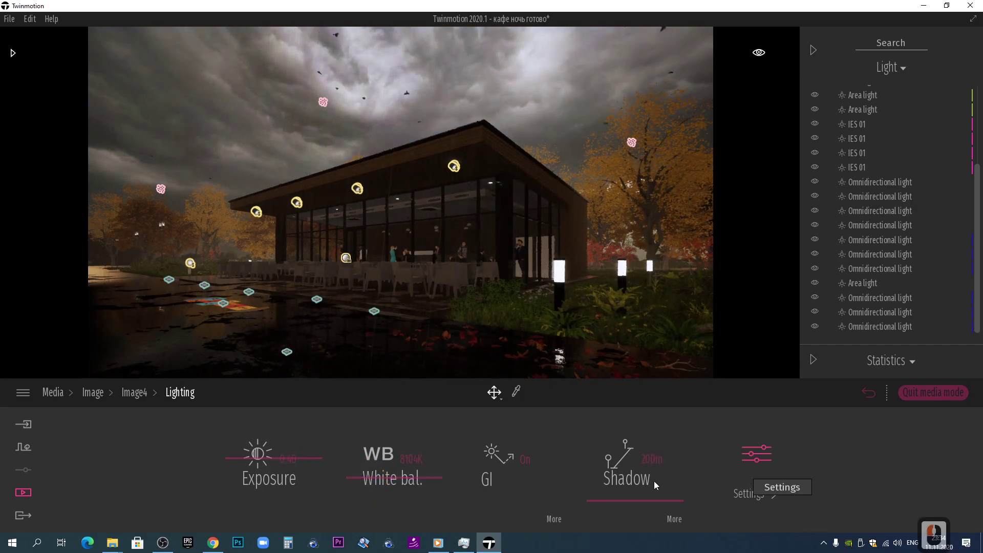
pyautogui.click(762, 463)
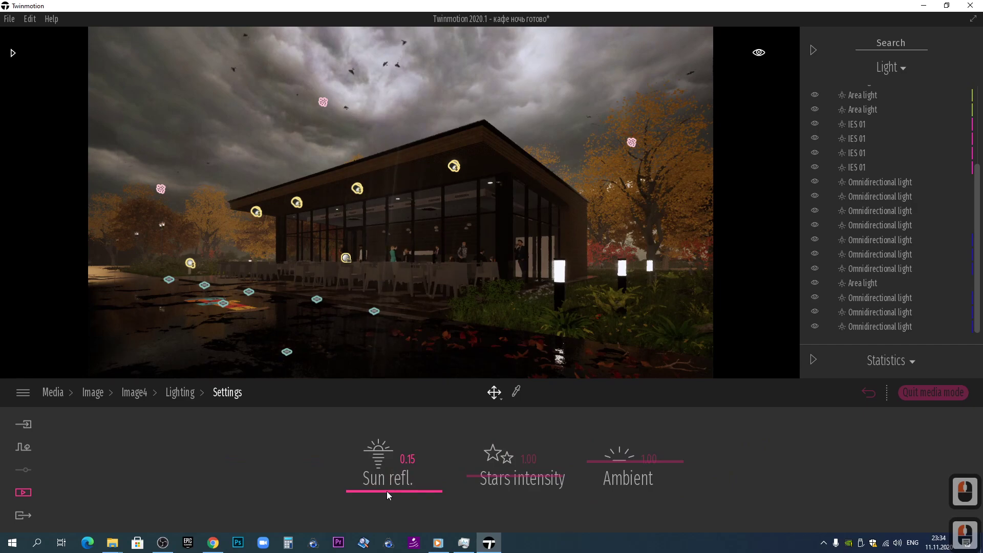
pyautogui.click(685, 474)
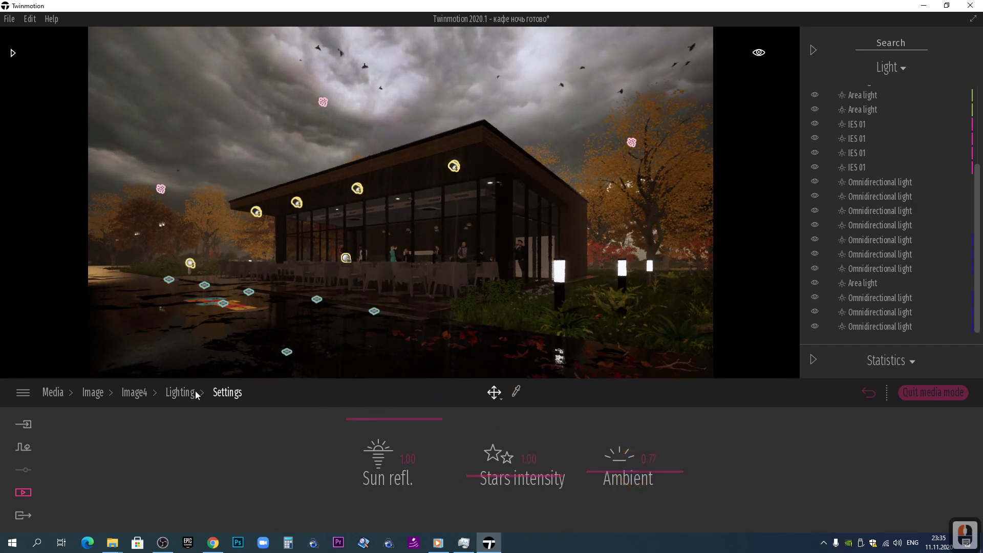
pyautogui.click(171, 399)
pyautogui.click(135, 398)
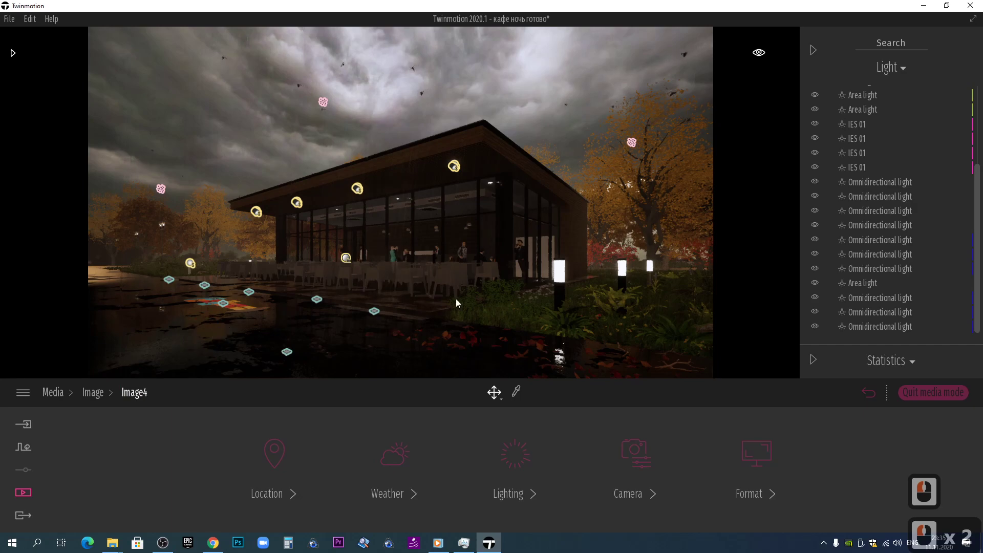
# From Library > Objects > Primitives, drop the Box 10m into the viewport
pyautogui.click(22, 64)
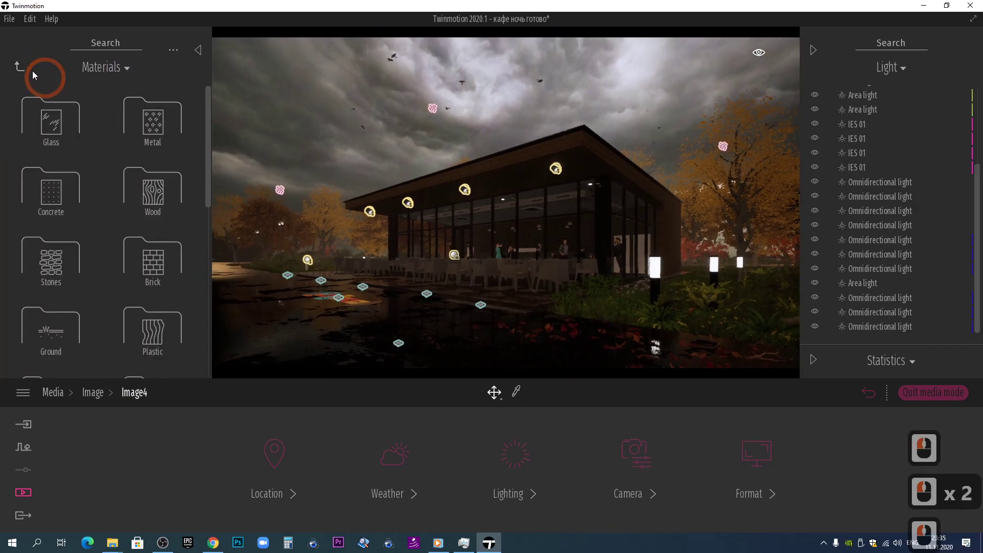
pyautogui.click(24, 75)
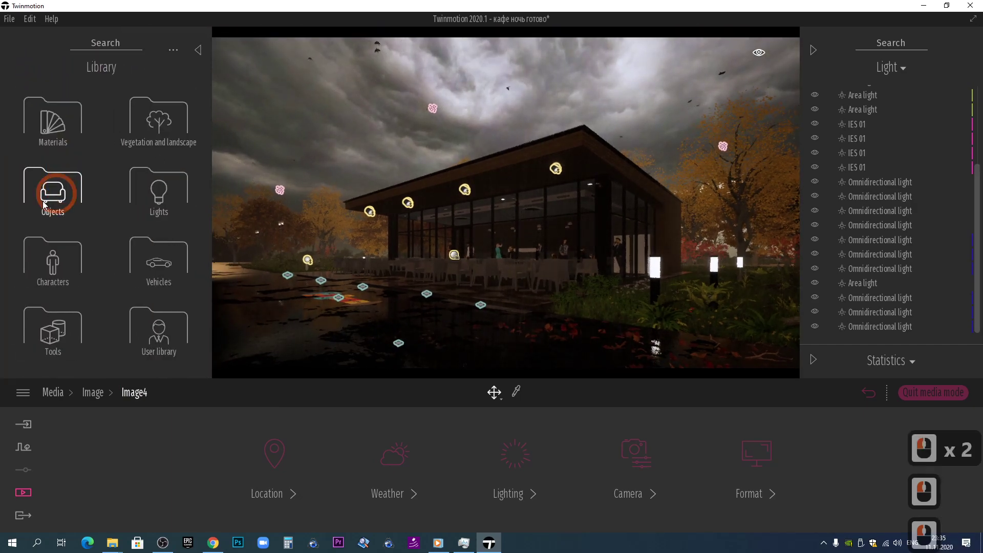
pyautogui.click(59, 187)
pyautogui.click(63, 208)
pyautogui.click(225, 221)
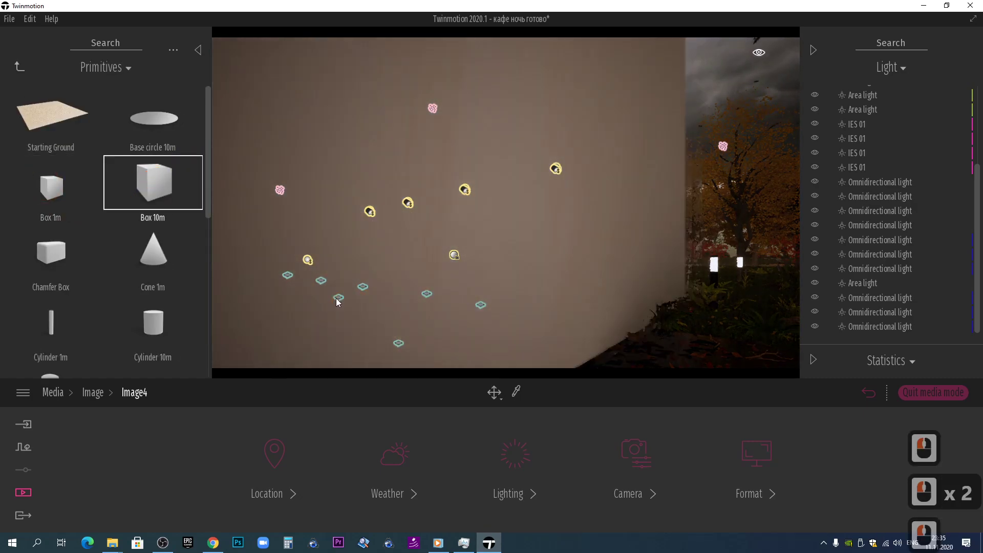
pyautogui.click(319, 295)
pyautogui.press('Escape')
# Position the box as a large wall beside the café terrace and switch the gizmo to scale mode
pyautogui.click(329, 190)
pyautogui.click(890, 364)
pyautogui.click(885, 424)
pyautogui.click(866, 367)
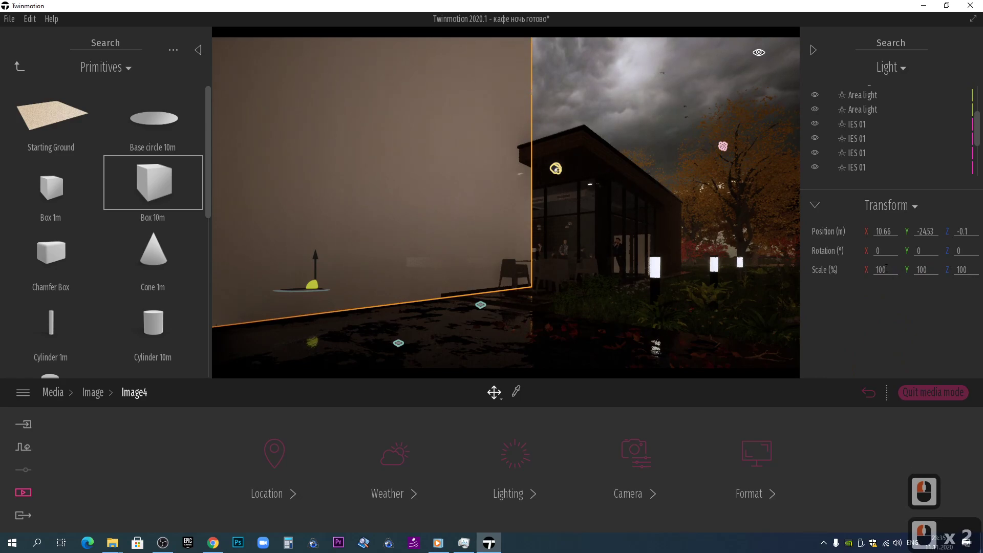
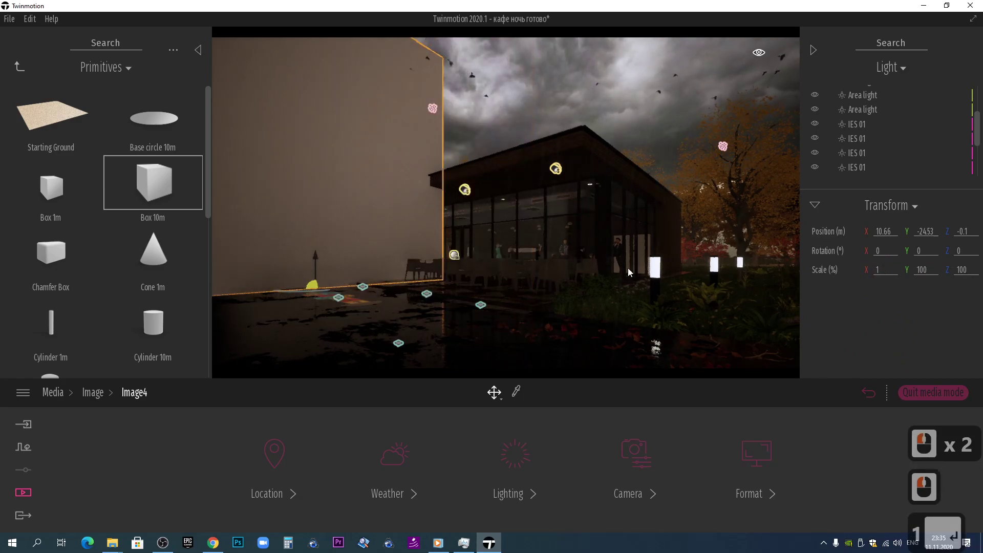
pyautogui.middleClick(398, 273)
pyautogui.write('ффф')
pyautogui.middleClick(473, 304)
pyautogui.click(502, 397)
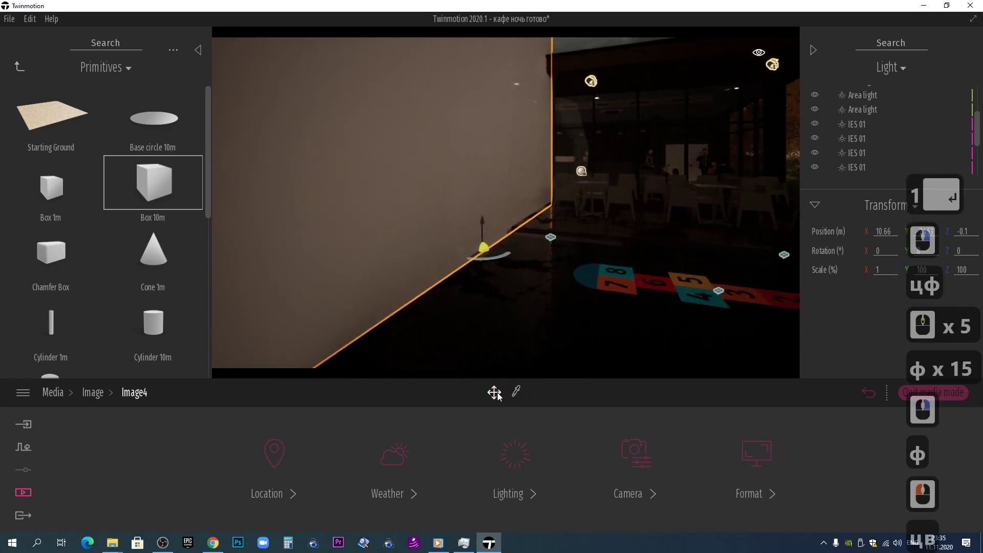
pyautogui.click(480, 283)
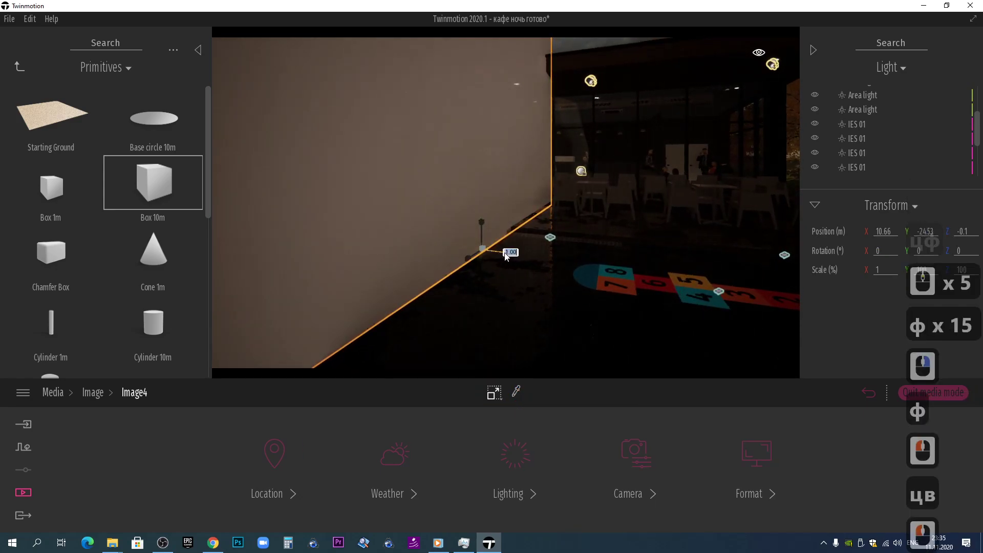
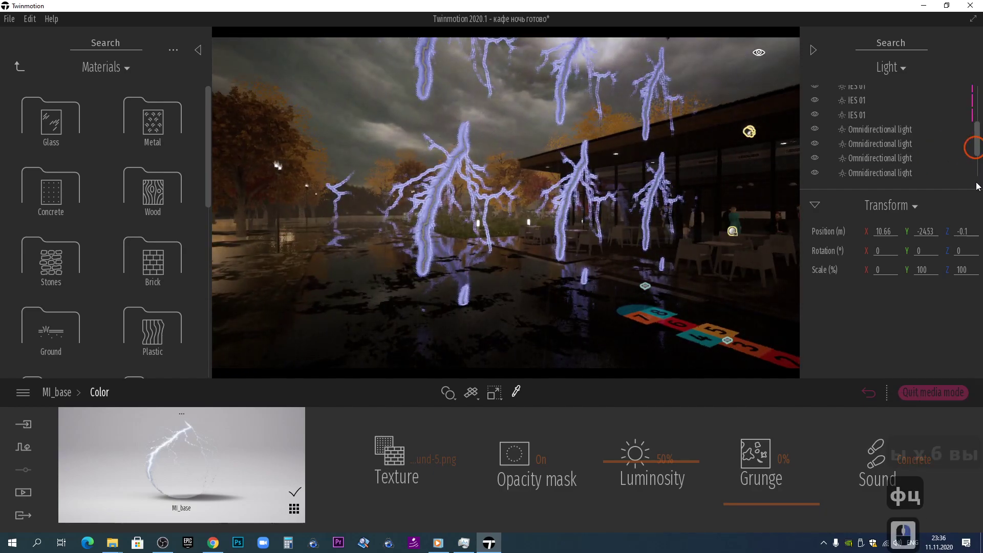
# Move around the scene, select the lightning decal and reposition it over the street
pyautogui.click(878, 174)
pyautogui.write('фц')
pyautogui.click(890, 71)
pyautogui.write('фц')
pyautogui.click(940, 101)
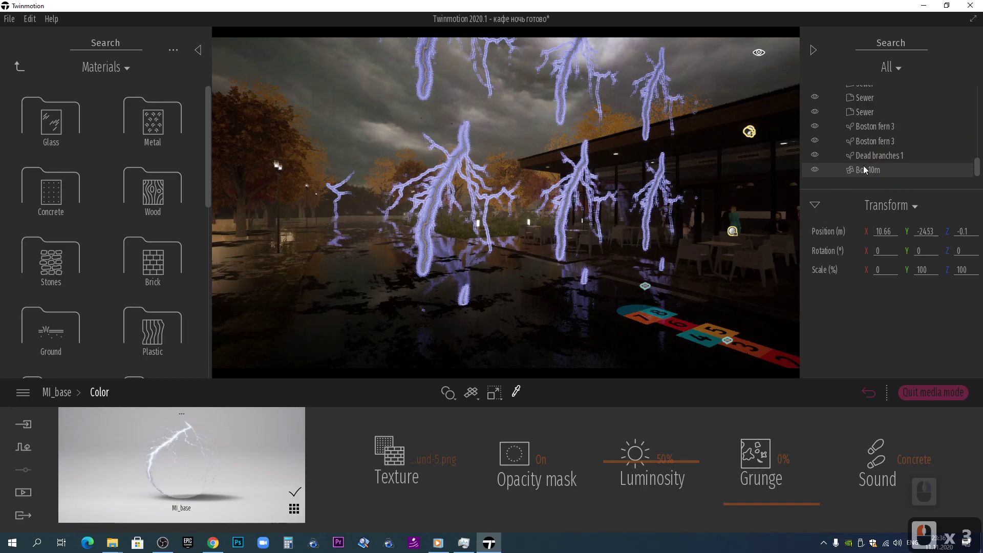
pyautogui.doubleClick(859, 183)
pyautogui.click(686, 240)
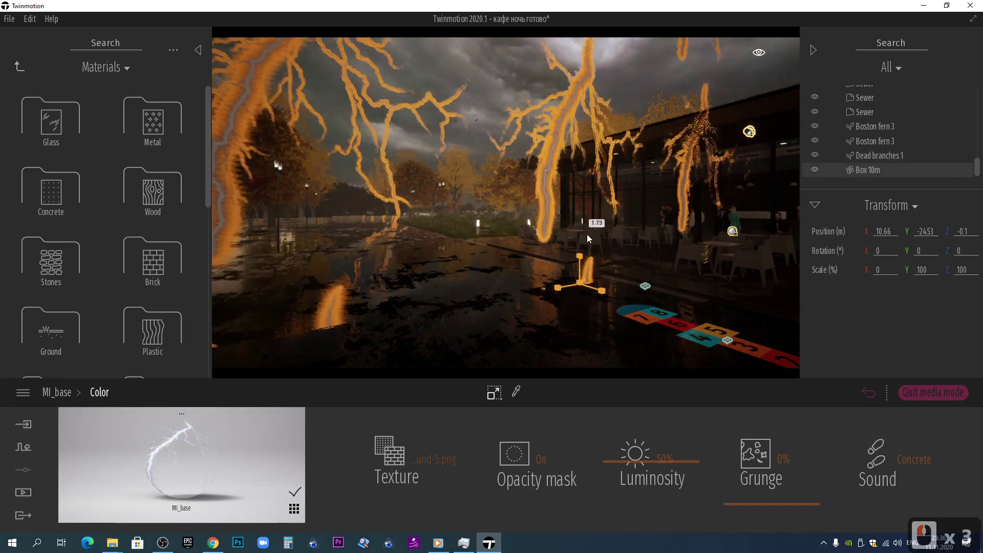
# Return to the MI_base material root and replace the texture Scale value with 4.54
pyautogui.click(588, 246)
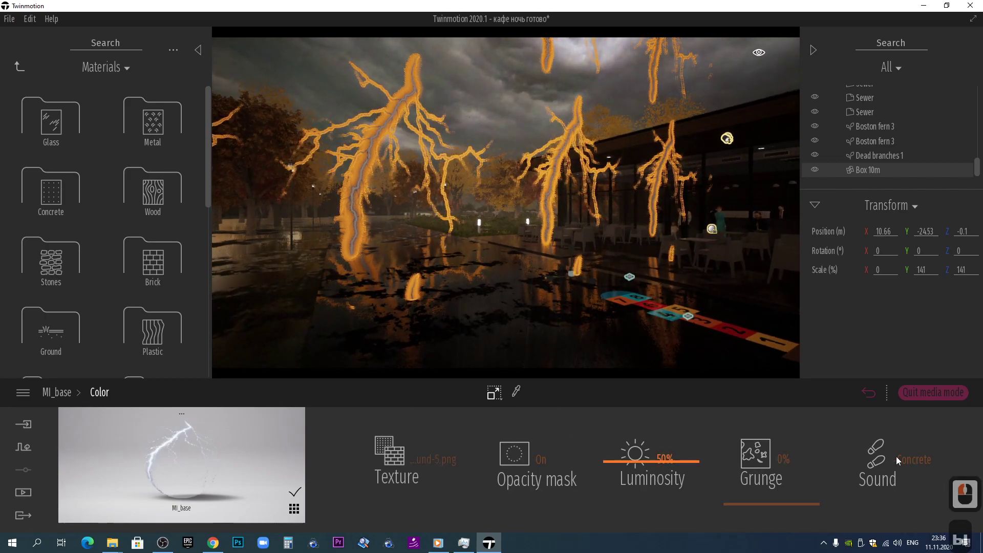
pyautogui.click(351, 415)
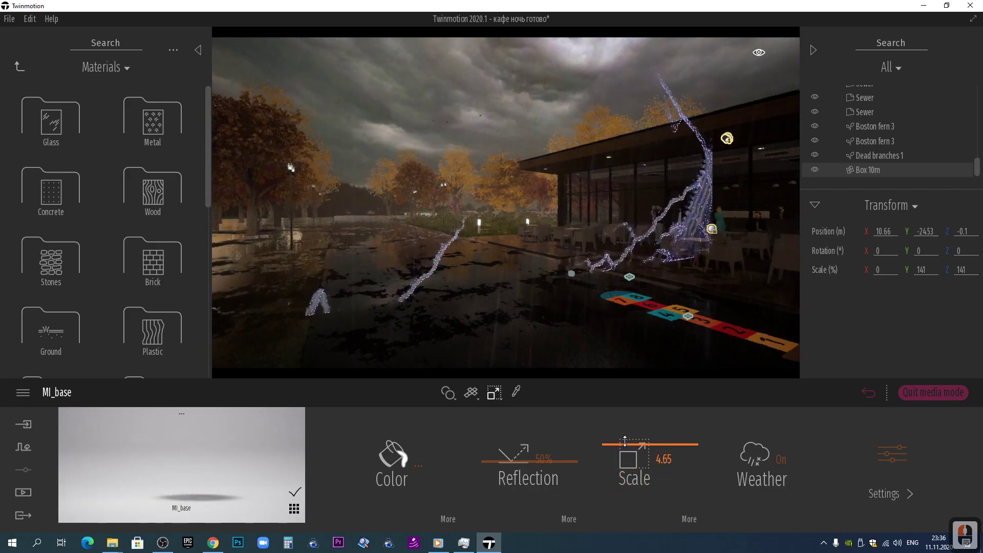
pyautogui.click(630, 450)
pyautogui.press('ы')
pyautogui.press('ы')
# Confirm the 4.54 scale and look up toward the stormy sky
pyautogui.press('ы')
pyautogui.click(580, 325)
pyautogui.press('ы')
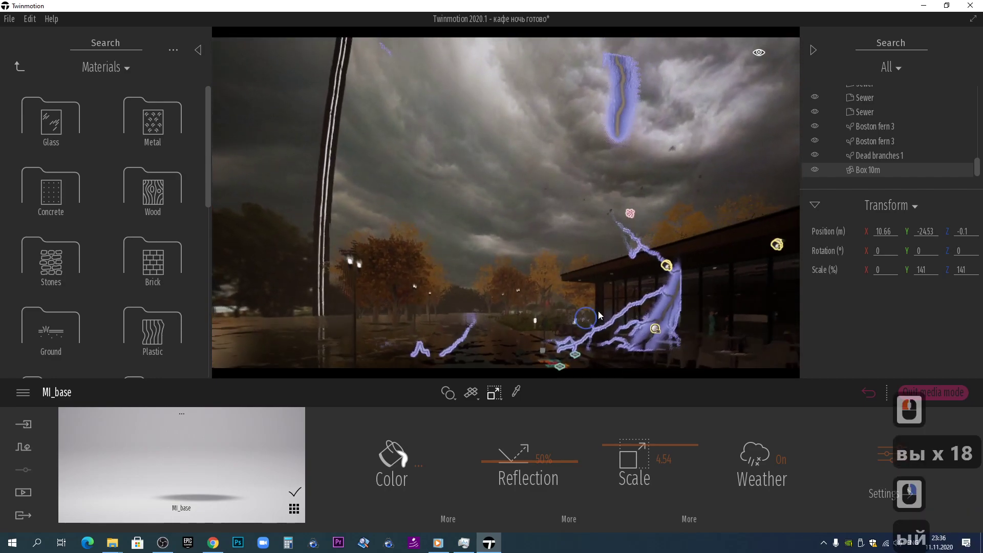
pyautogui.rightClick(603, 418)
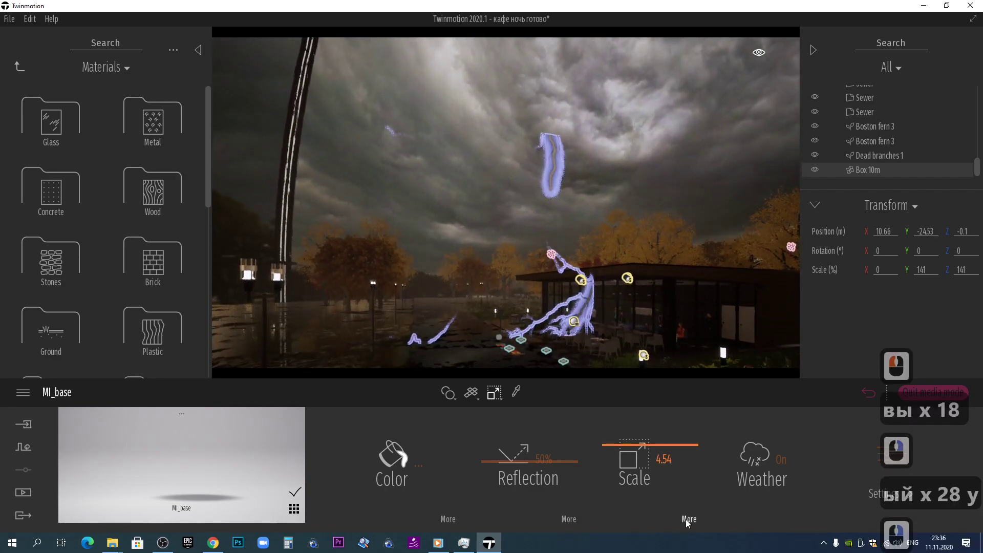
# Under More > Axes, drag the texture's Move X offset to -0.68 so one large bolt stands centred
pyautogui.click(690, 524)
pyautogui.click(651, 466)
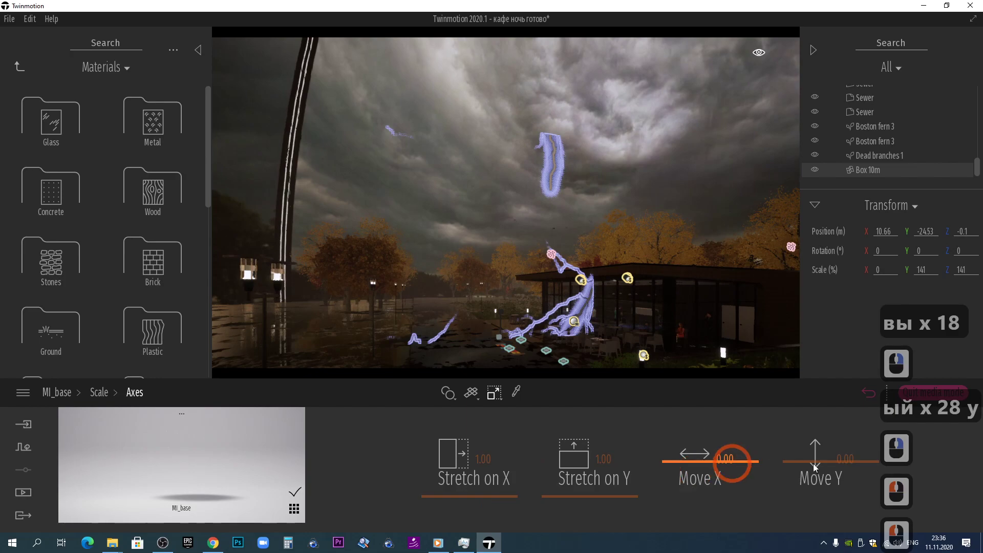
pyautogui.write('ый x 28 у')
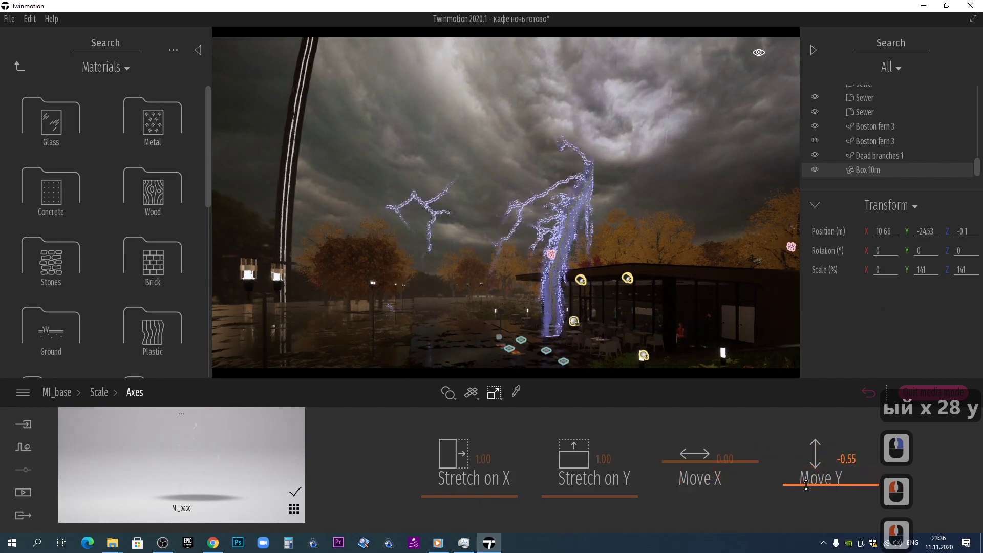
pyautogui.click(809, 489)
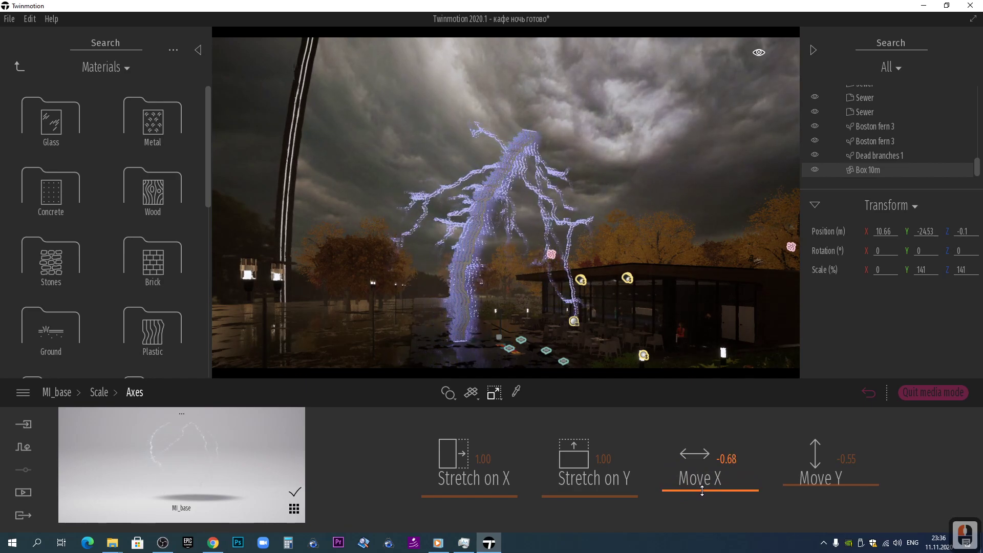
pyautogui.click(706, 494)
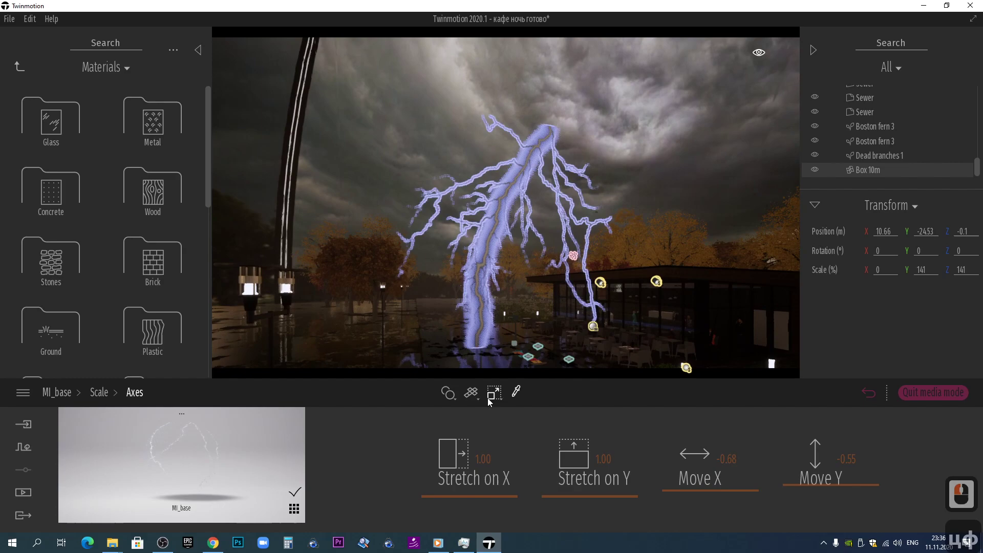
# On the material's Settings page set Glow to 1.00% and Bump to 31%
pyautogui.click(109, 400)
pyautogui.click(371, 415)
pyautogui.click(905, 477)
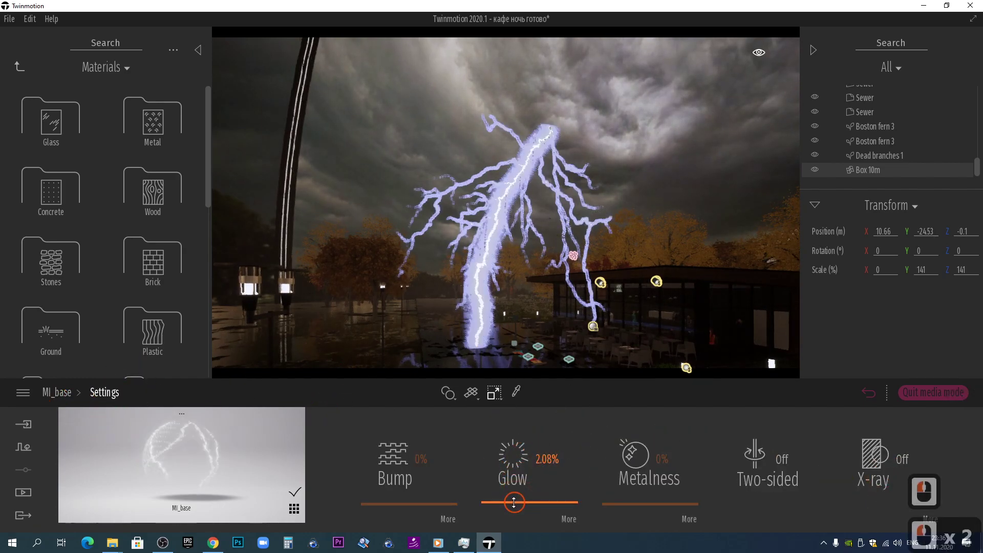
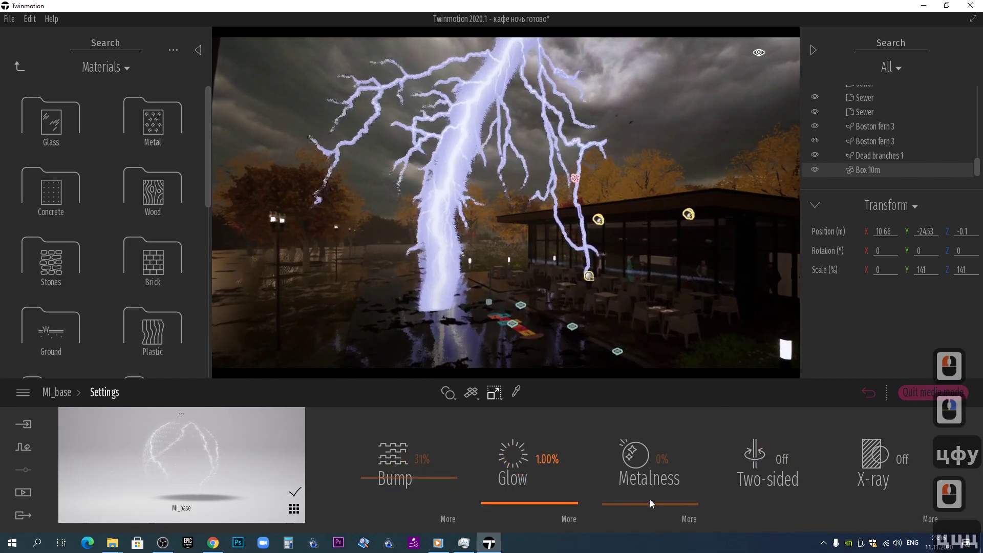
pyautogui.click(644, 487)
pyautogui.write('ф')
# Deselect in the viewport and reselect the lightning decal in the scene
pyautogui.click(604, 307)
pyautogui.press('Escape')
pyautogui.click(438, 186)
pyautogui.click(501, 357)
# Switch the gizmo to Rotate and enter 90° then 0° on the lightning decal's rotation ring
pyautogui.write('ый')
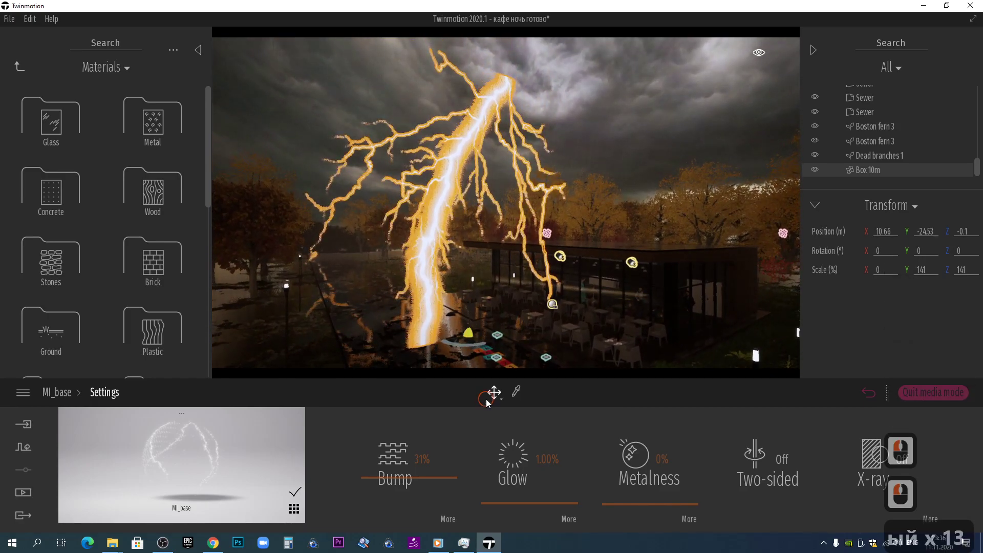
pyautogui.click(501, 388)
pyautogui.click(490, 311)
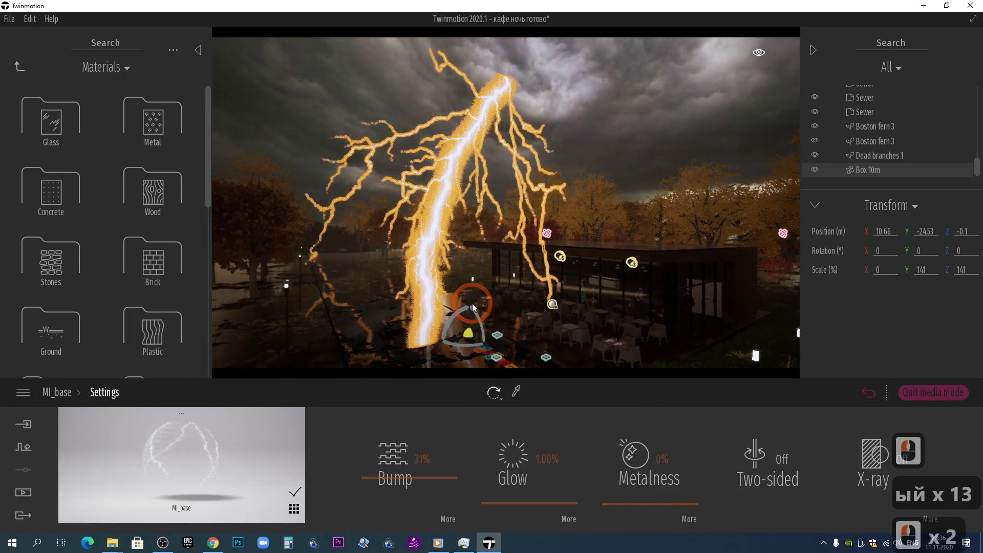
pyautogui.click(492, 136)
pyautogui.doubleClick(484, 177)
pyautogui.write('90')
pyautogui.press('Return')
pyautogui.write('90')
pyautogui.press('BackSpace')
pyautogui.write('0')
pyautogui.press('Return')
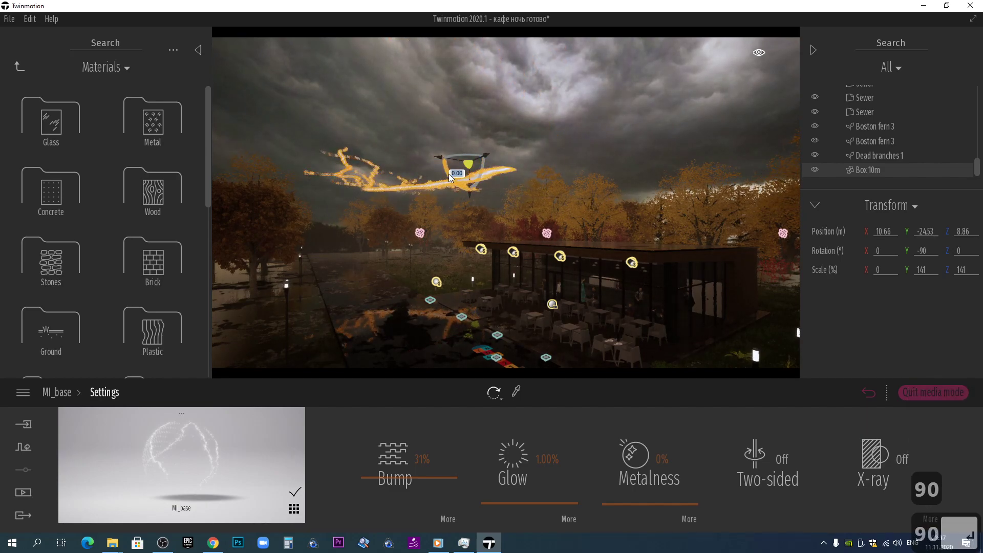
# Try further ring angles of 5°, 90°, 90°, 80° and 0° to aim the lightning into the sky
pyautogui.write('5')
pyautogui.press('Return')
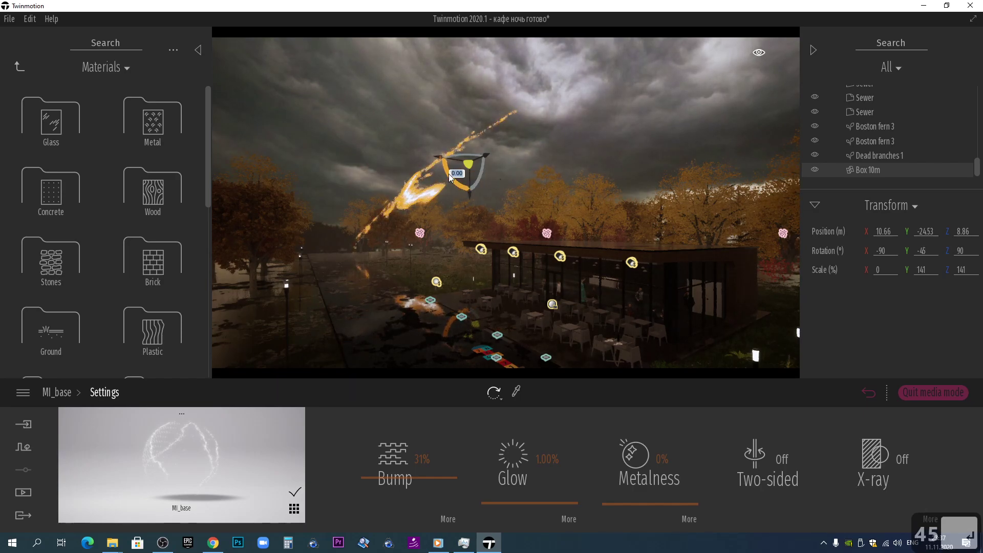
pyautogui.write('90')
pyautogui.press('Return')
pyautogui.write('90 ↩')
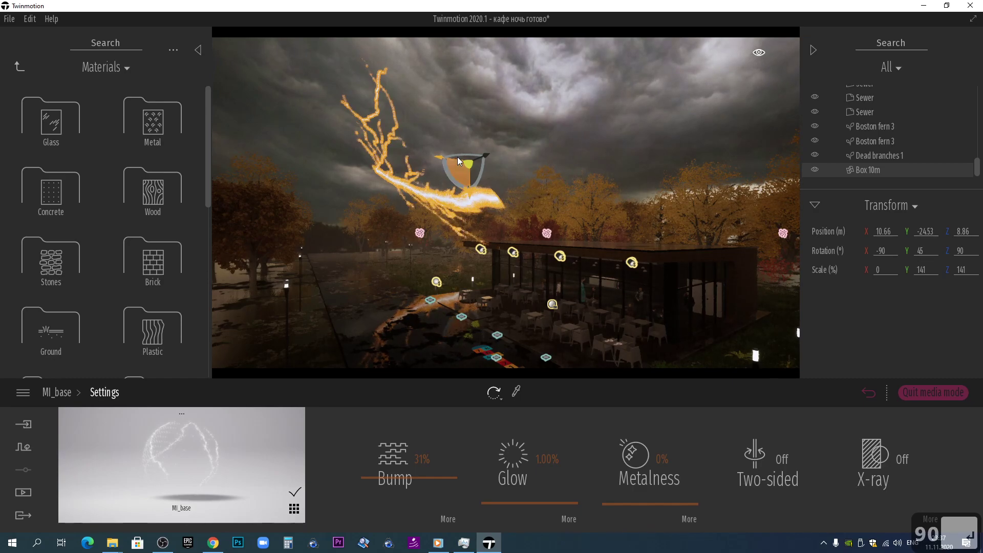
pyautogui.write('80')
pyautogui.press('Return')
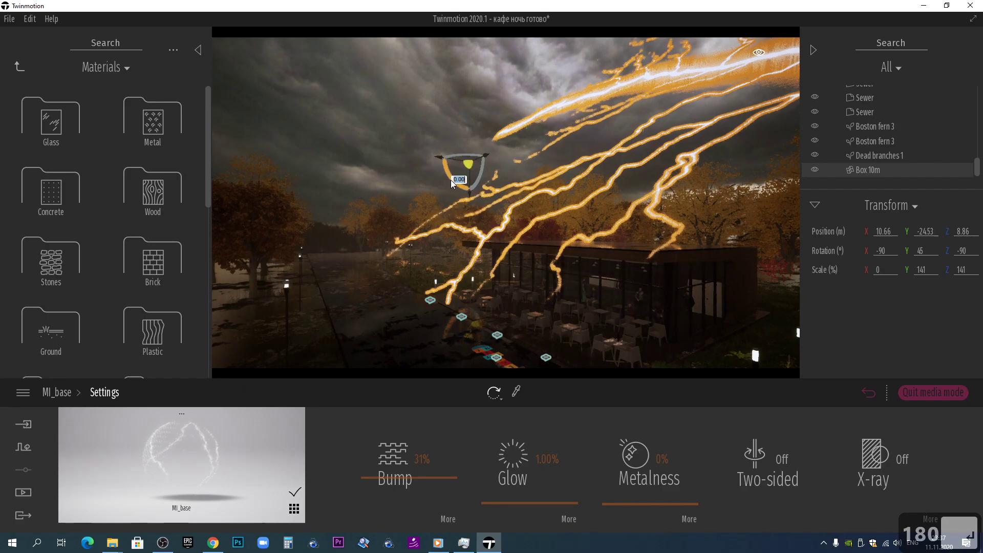
pyautogui.write('0')
pyautogui.press('Return')
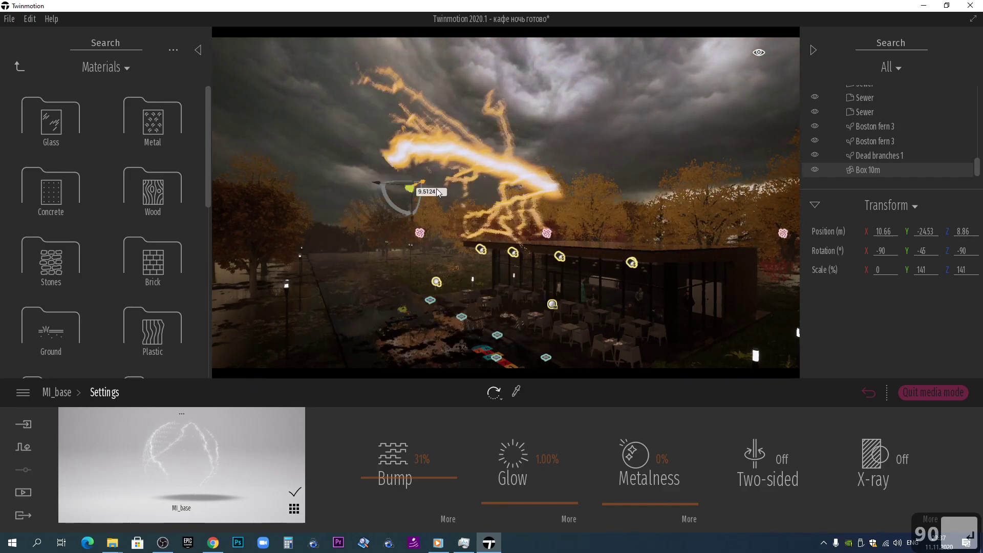
# Tilt the bolt across the sky above the café and bring up the saved Image4 view under Media > Image
pyautogui.click(438, 190)
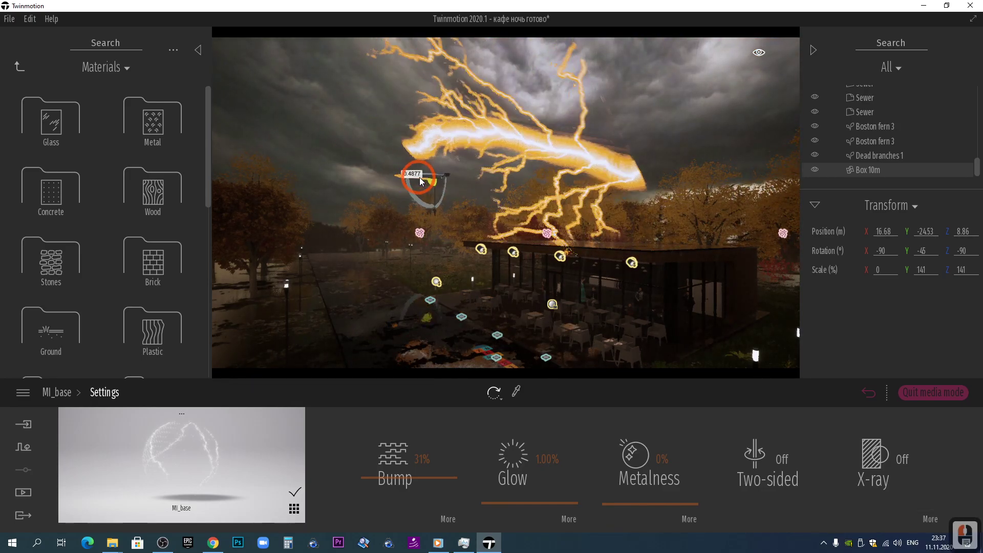
pyautogui.click(454, 181)
pyautogui.click(164, 471)
pyautogui.click(375, 468)
pyautogui.click(393, 453)
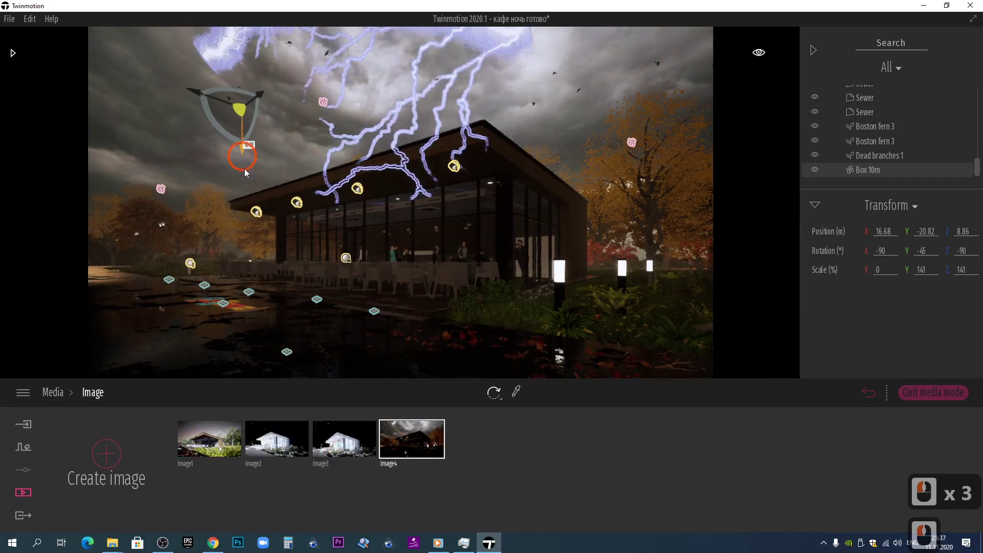
# Rotate the lightning bolt upright so it strikes down from the clouds onto the café roof
pyautogui.click(245, 182)
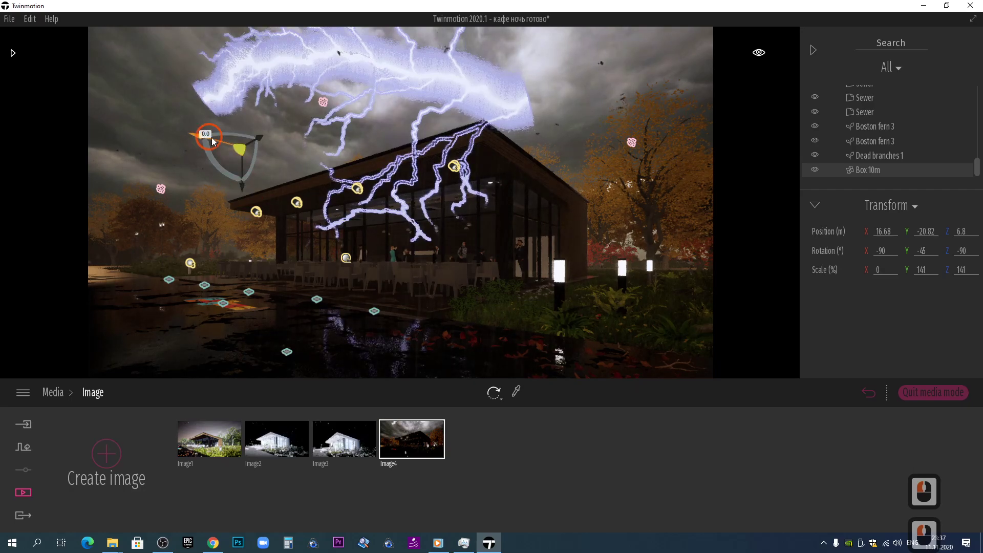
pyautogui.click(362, 169)
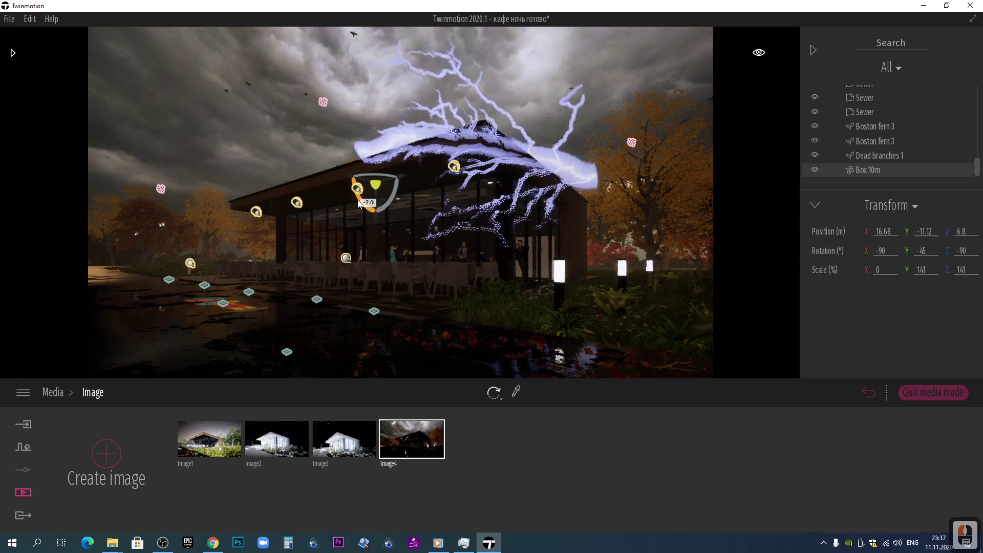
pyautogui.click(360, 202)
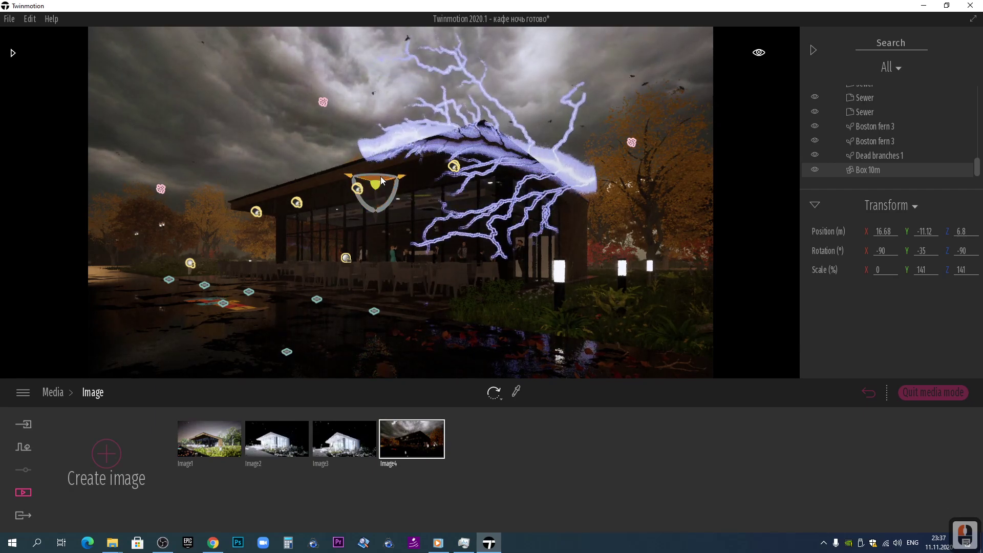
pyautogui.click(383, 179)
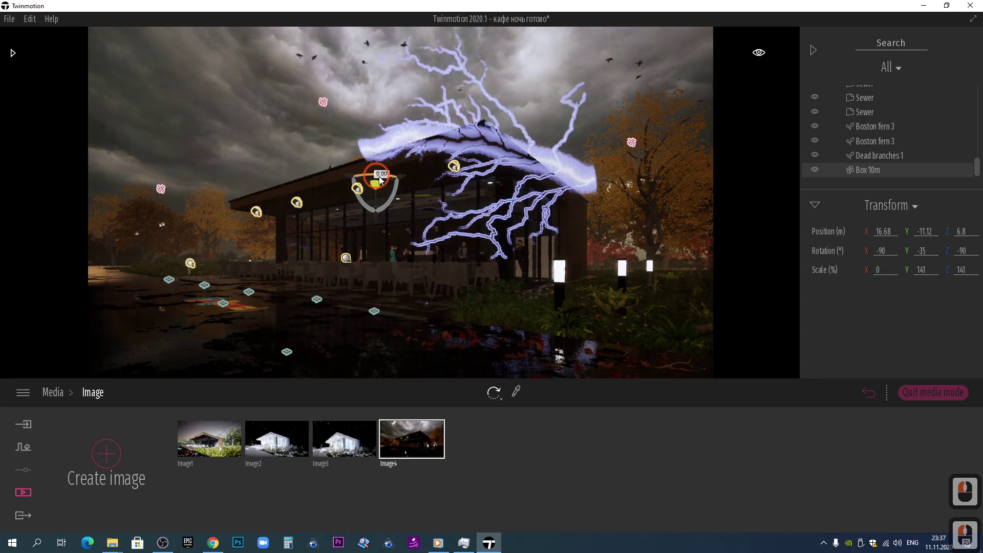
pyautogui.click(388, 180)
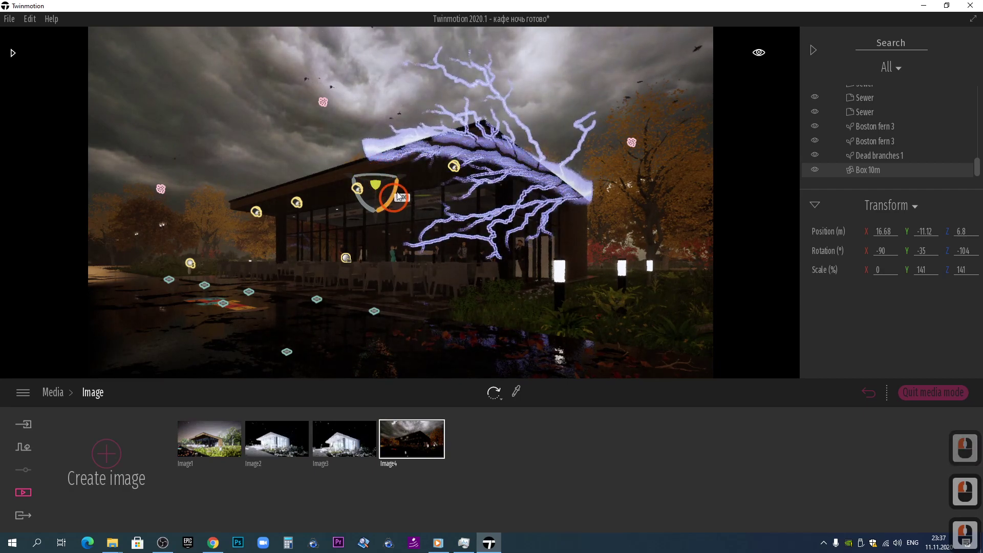
pyautogui.click(388, 153)
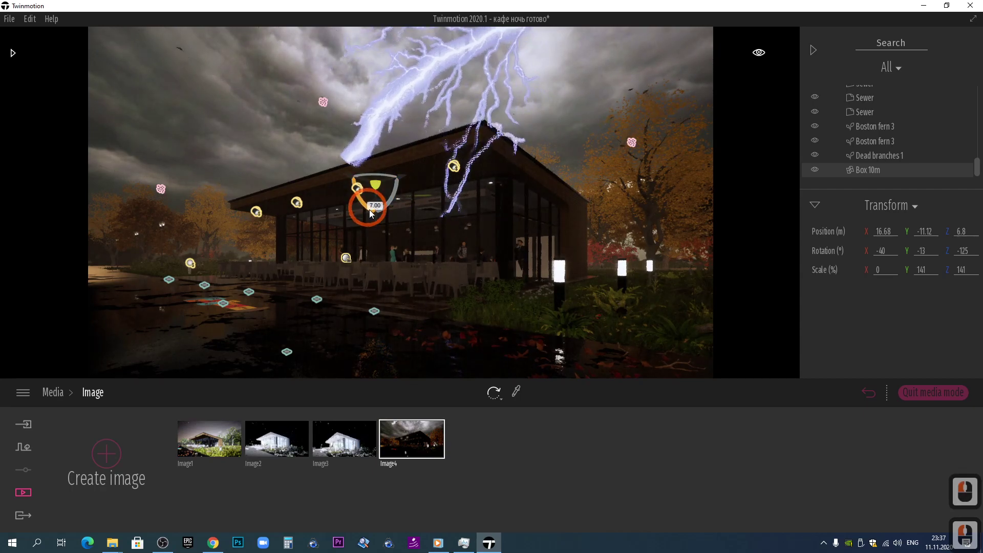
pyautogui.click(379, 214)
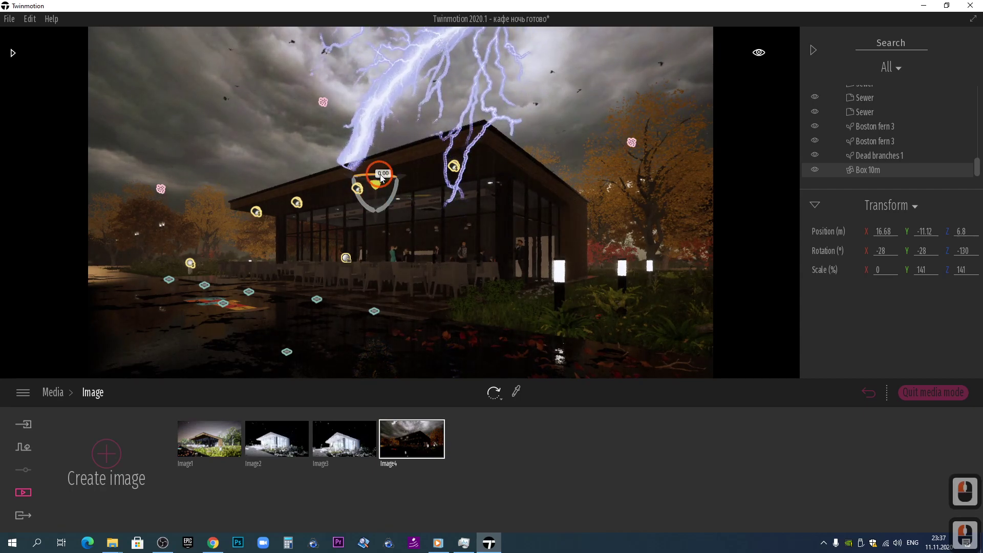
pyautogui.click(374, 180)
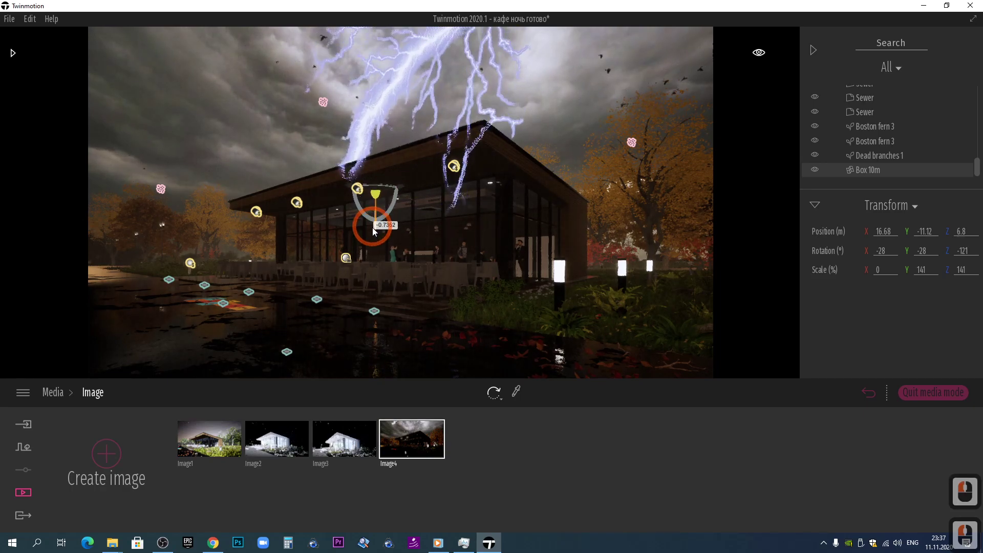
pyautogui.click(375, 246)
# Confirm the bolt's new rotation and deselect it
pyautogui.press('Escape')
pyautogui.click(473, 193)
pyautogui.click(551, 261)
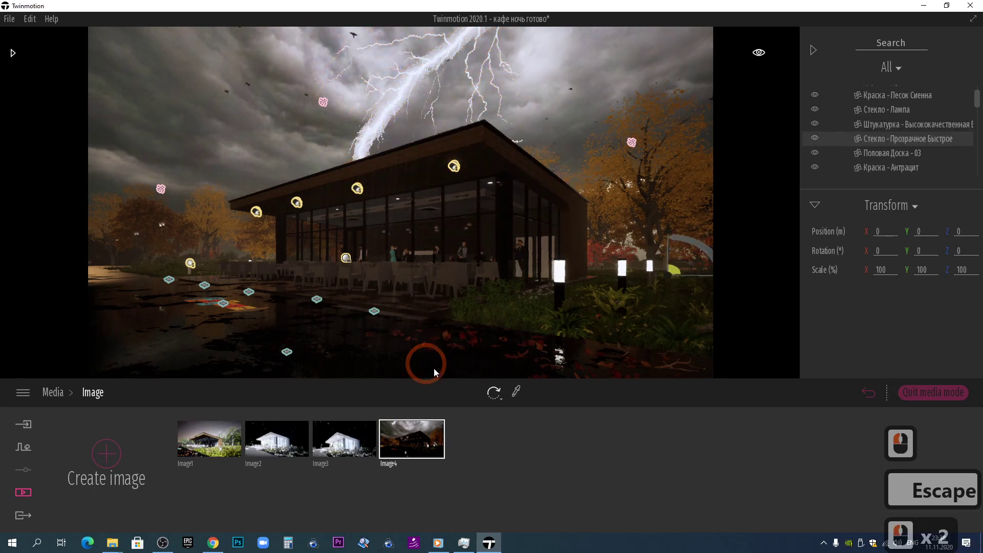
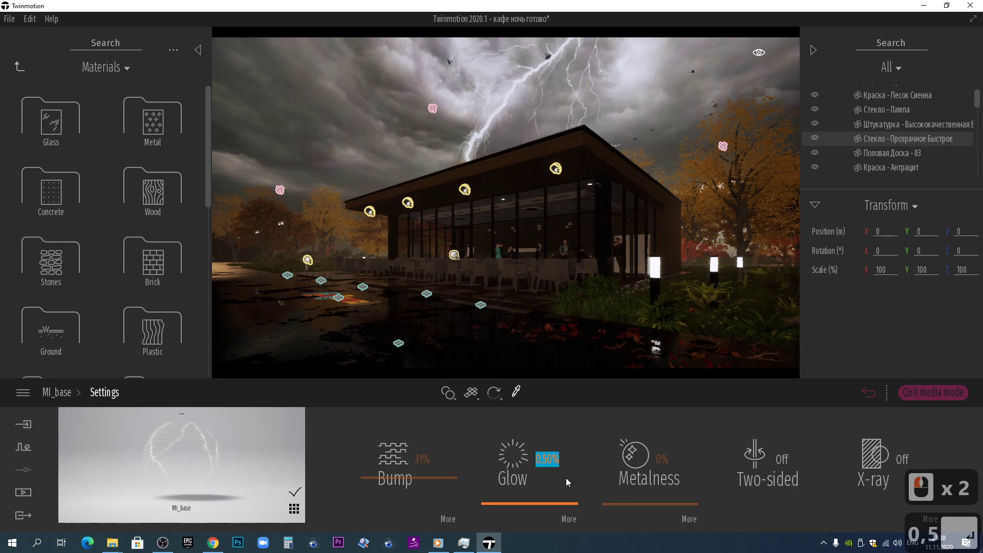
# Step the lightning material's Glow through 0.1 and 0.2 to 0.3
pyautogui.write(',1')
pyautogui.press('Return')
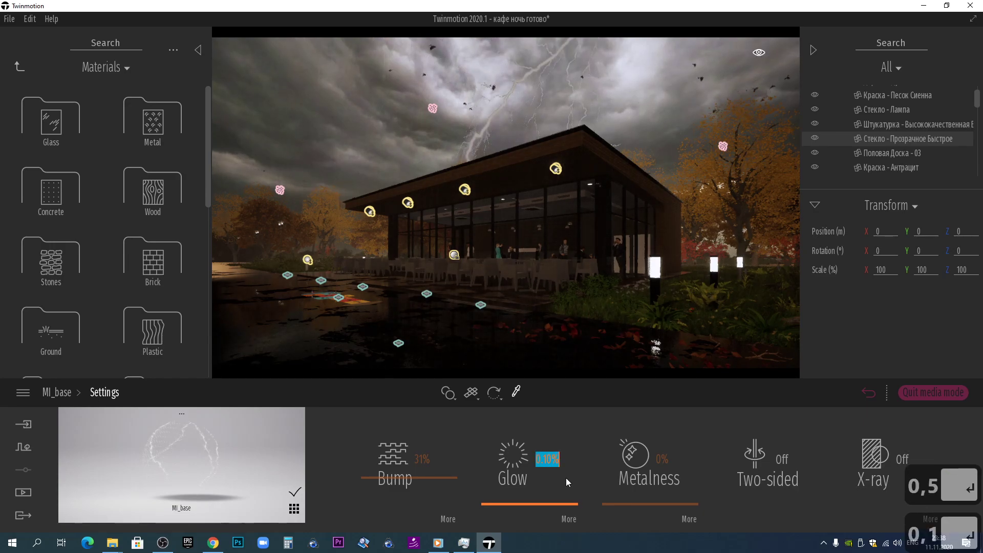
pyautogui.write(',2')
pyautogui.press('Return')
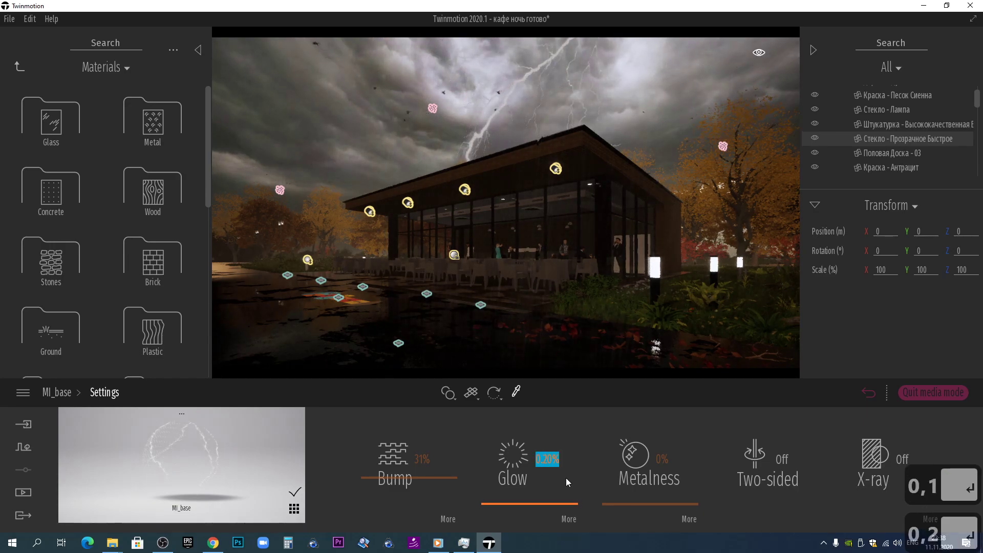
pyautogui.press('BackSpace')
pyautogui.press('BackSpace')
pyautogui.write(',3')
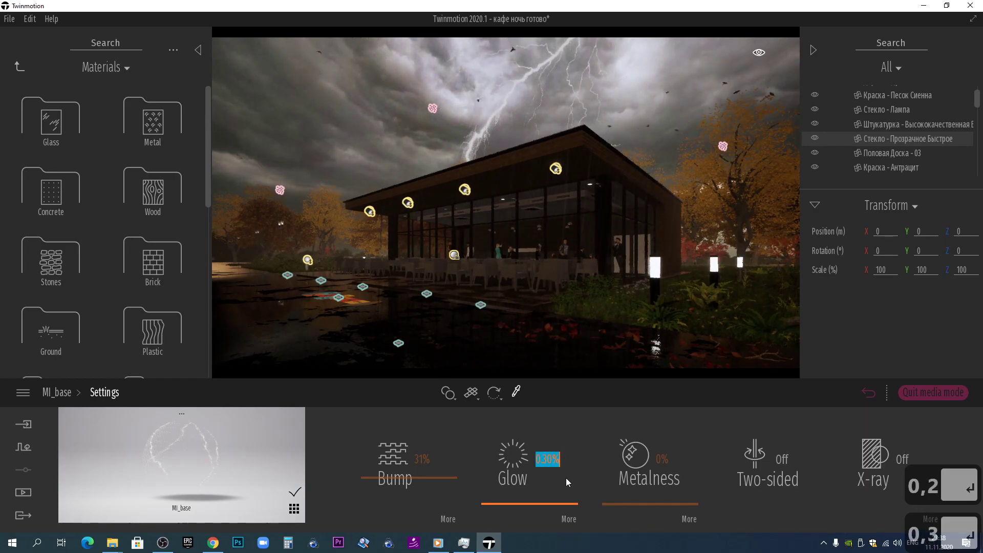
# Return to the MI_base material settings and bring up its Color picker
pyautogui.click(112, 404)
pyautogui.click(403, 471)
pyautogui.click(561, 302)
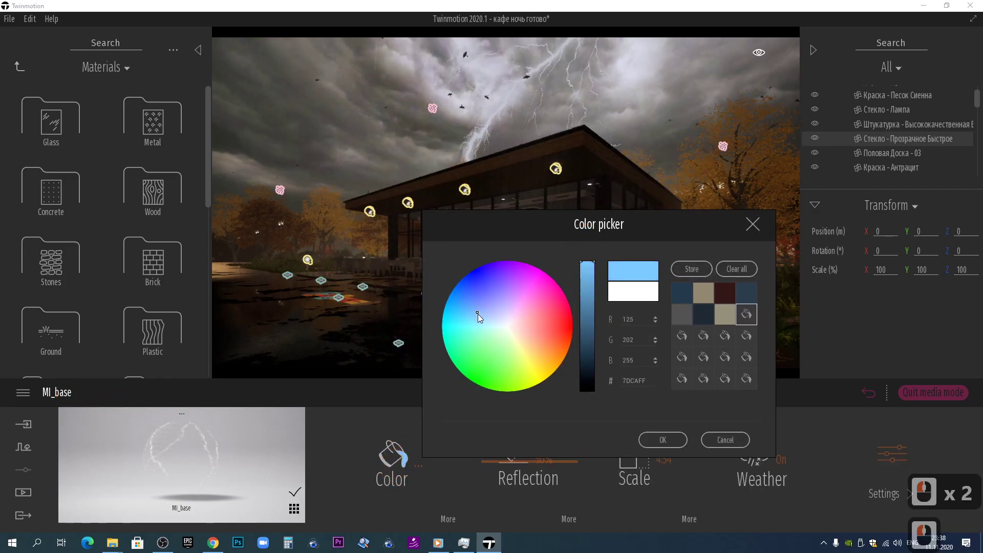
# Choose a pale blue in the Color picker and apply it to the lightning material
pyautogui.click(481, 318)
pyautogui.click(625, 340)
pyautogui.click(669, 447)
pyautogui.click(590, 461)
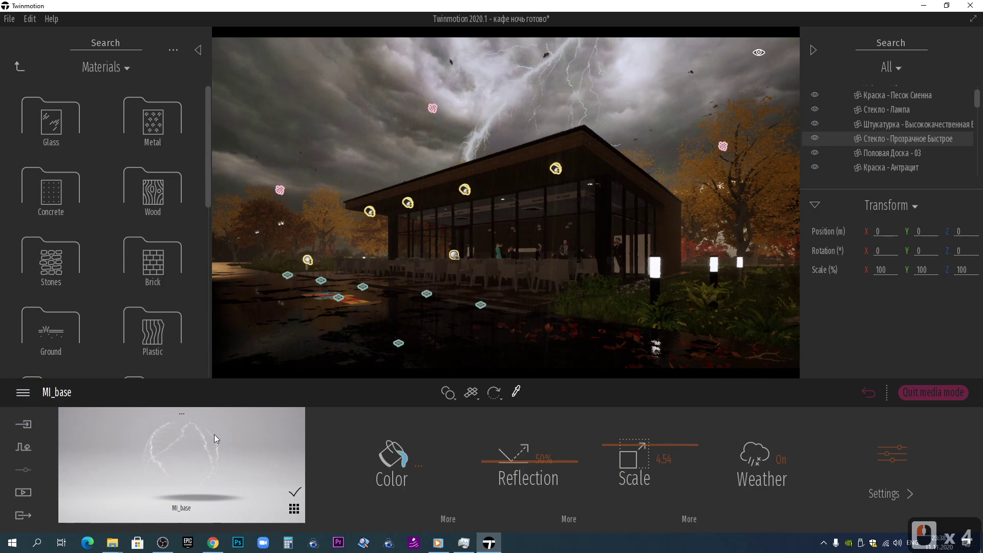
# Raise the colour's Luminosity to 100% and set the material's Glow to 4
pyautogui.click(610, 496)
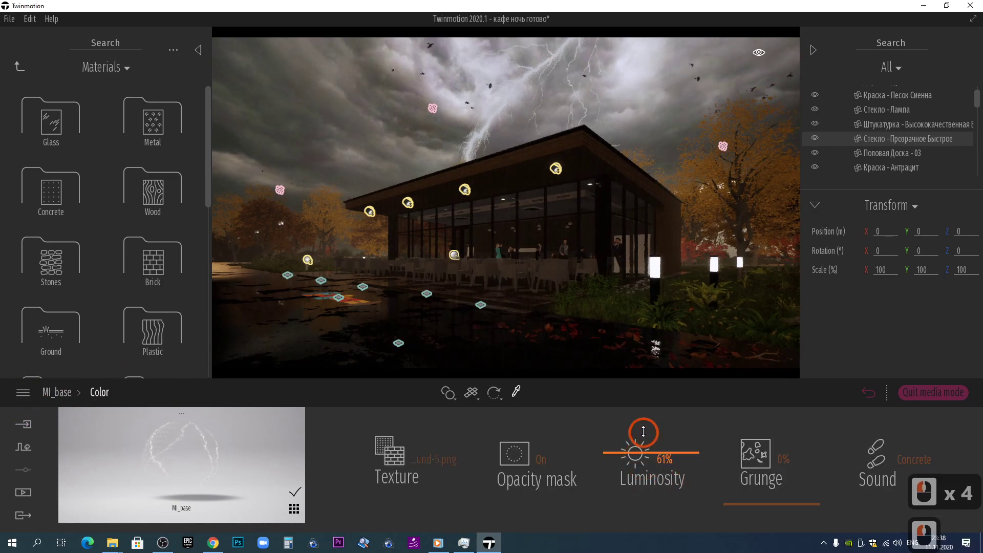
pyautogui.click(659, 422)
pyautogui.click(207, 396)
pyautogui.click(869, 457)
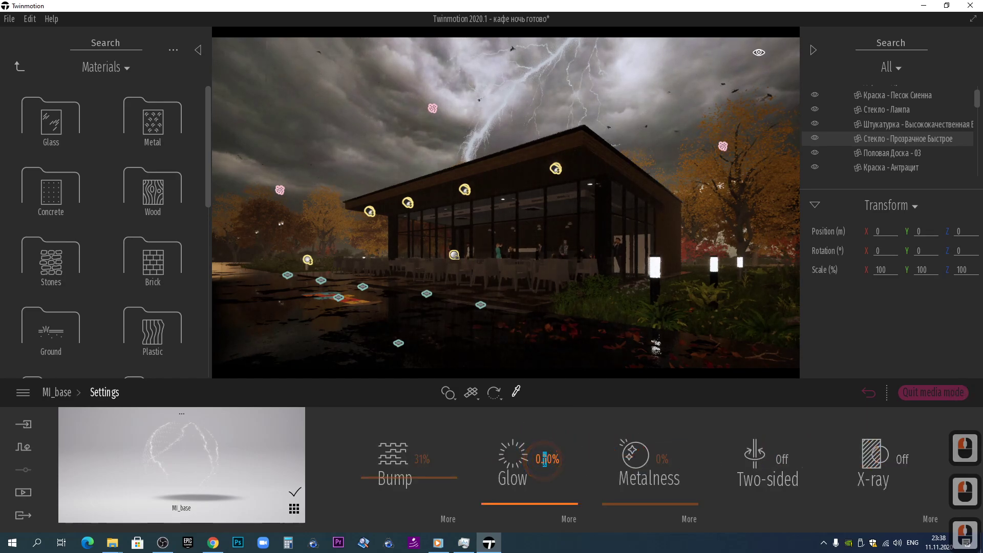
pyautogui.press('4')
pyautogui.press('Return')
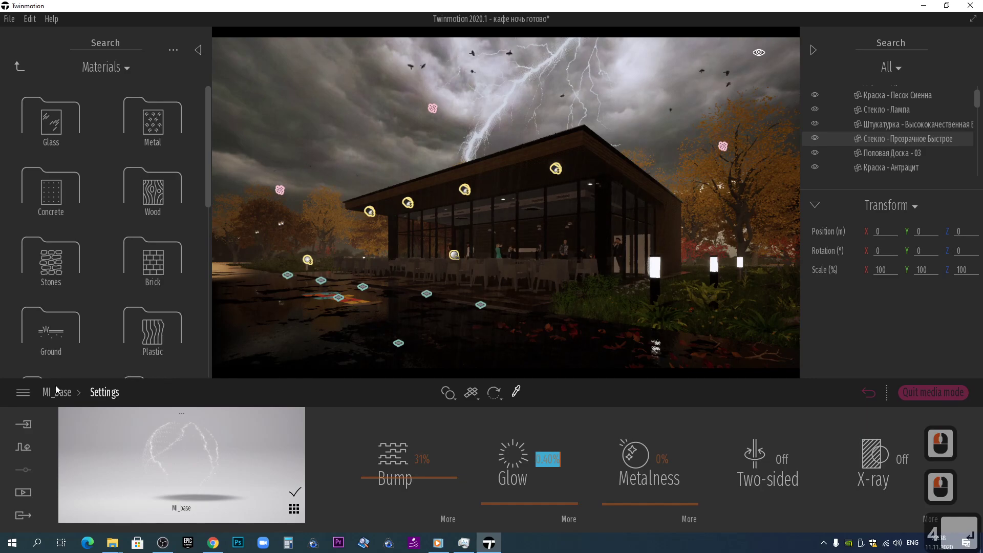
# Reopen the Color picker and pick an even lighter sky-blue for the lightning
pyautogui.click(251, 422)
pyautogui.click(412, 455)
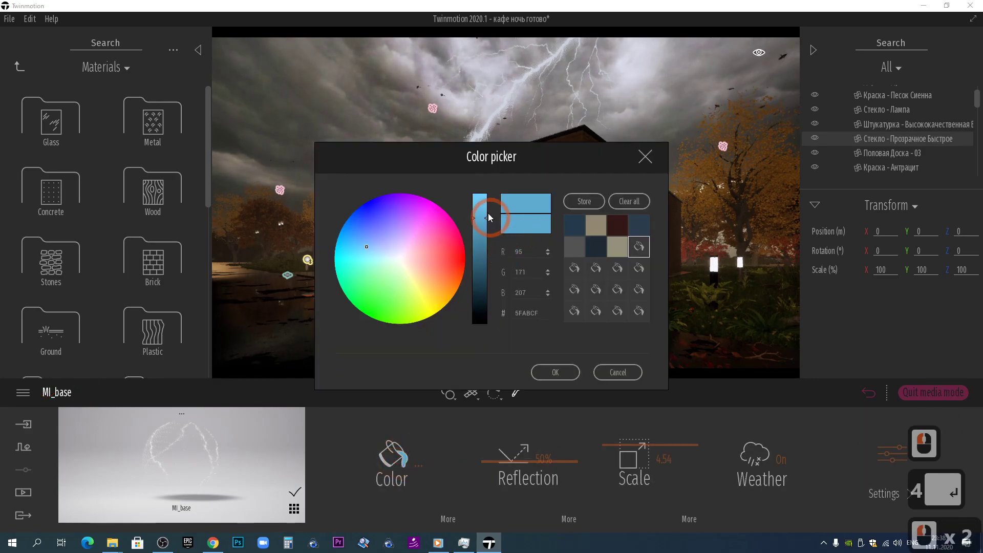
pyautogui.click(410, 239)
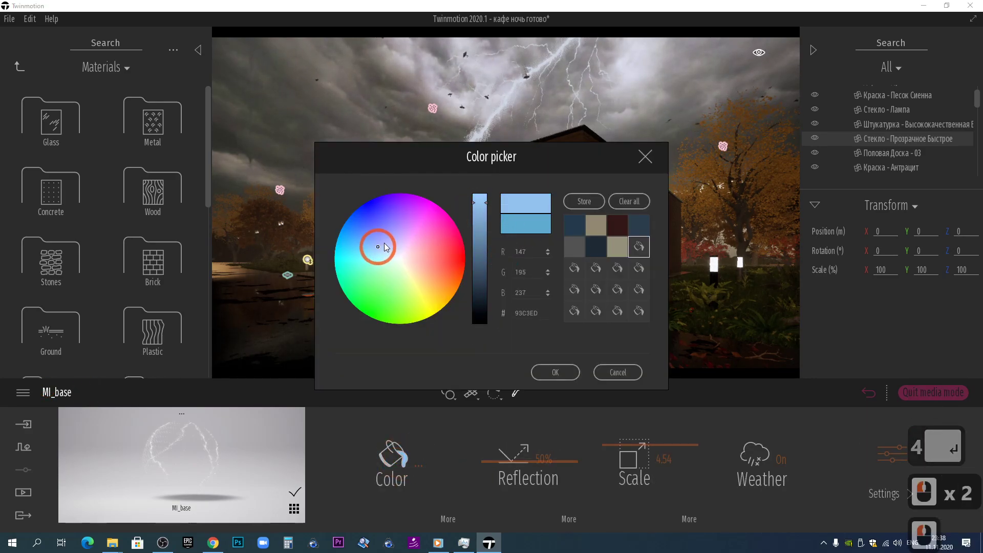
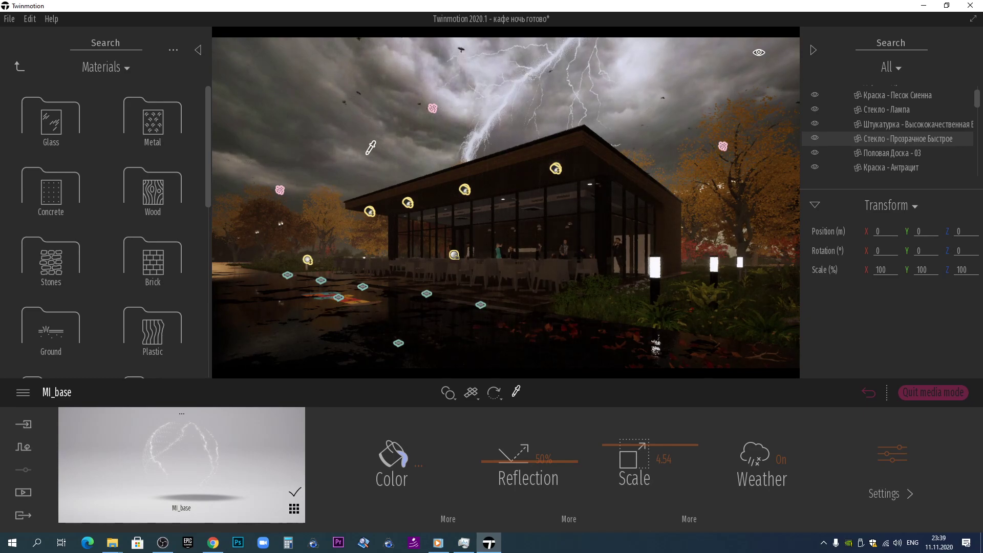
# Select the lightning bolt in the scene and rotate it to an exact angle over the roof
pyautogui.press('Escape')
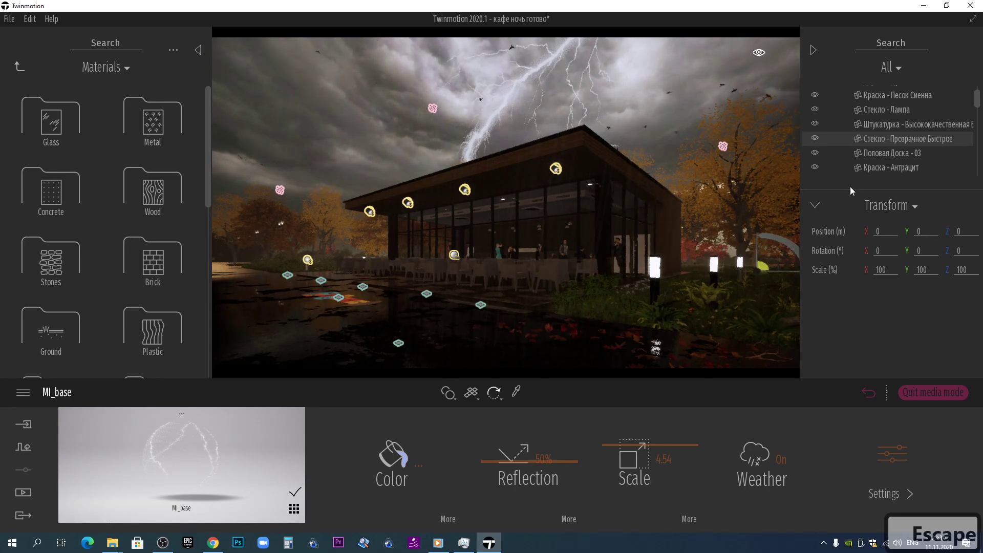
pyautogui.click(909, 173)
pyautogui.click(890, 172)
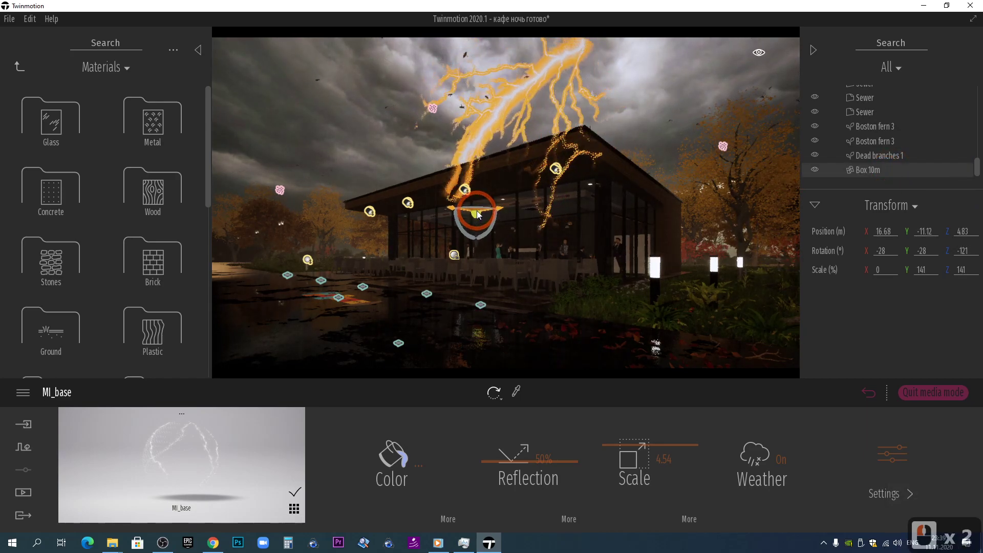
pyautogui.click(480, 215)
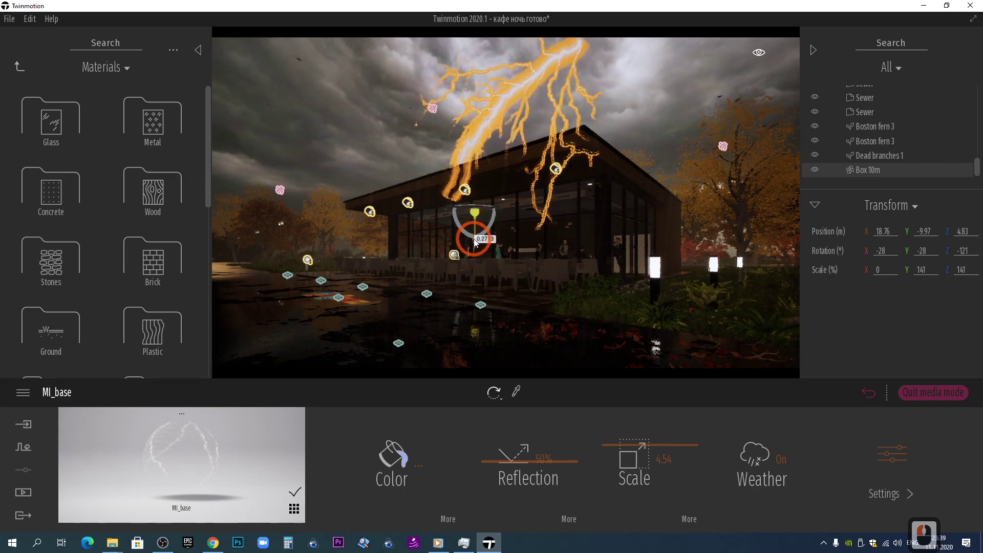
pyautogui.doubleClick(477, 240)
# Confirm the bolt's rotation and bring up the list of media images
pyautogui.click(628, 152)
pyautogui.press('Escape')
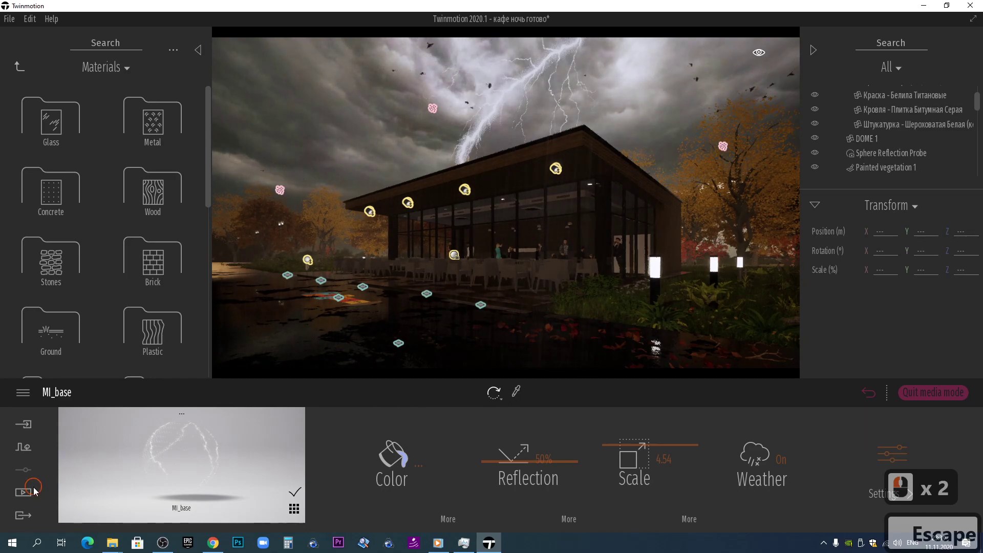
pyautogui.click(32, 496)
# Go to the Library root and into the Lights collection
pyautogui.click(343, 466)
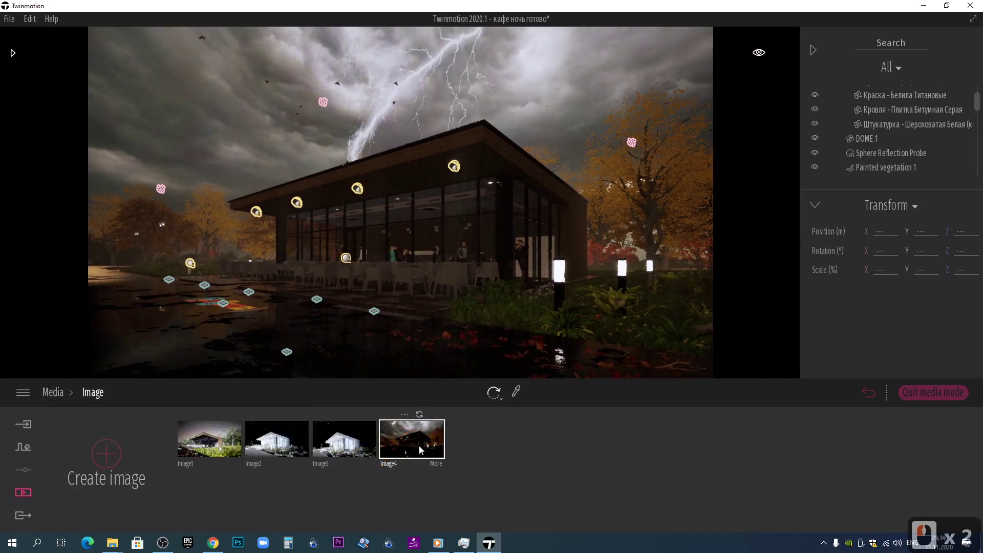
pyautogui.click(423, 436)
pyautogui.click(421, 418)
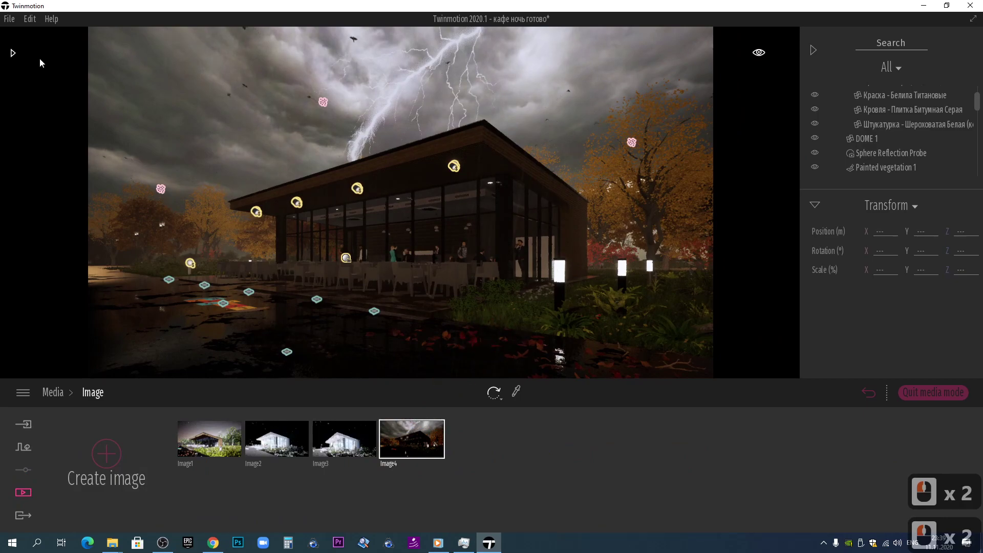
pyautogui.click(17, 58)
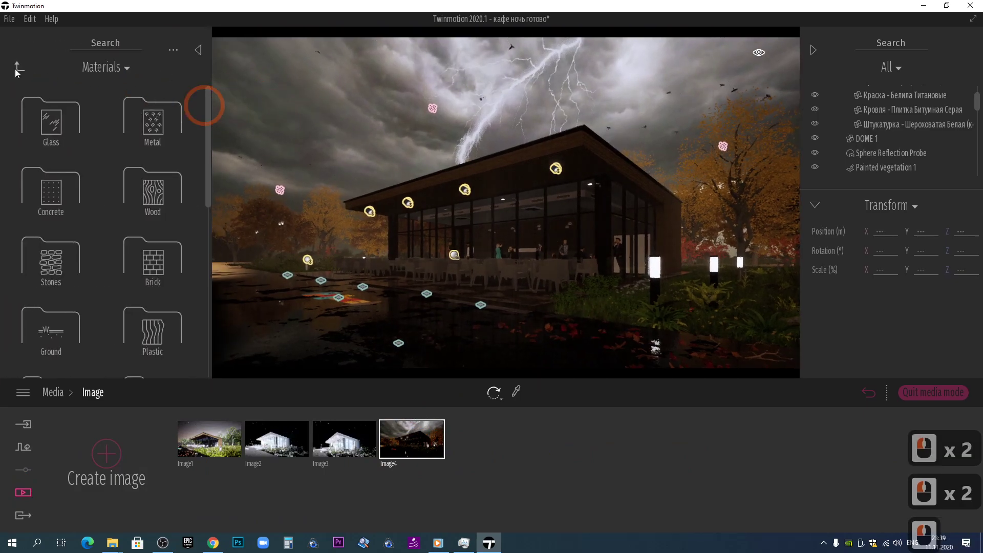
pyautogui.click(22, 74)
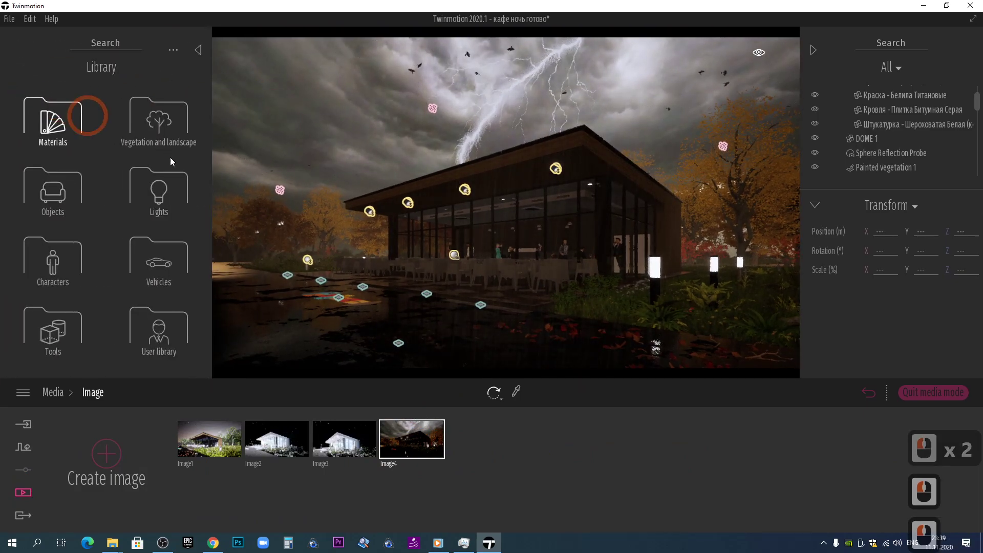
pyautogui.click(163, 203)
# Place an Area light above the café with 10000 intensity, 100 m size and 12000K colour
pyautogui.click(138, 190)
pyautogui.click(497, 140)
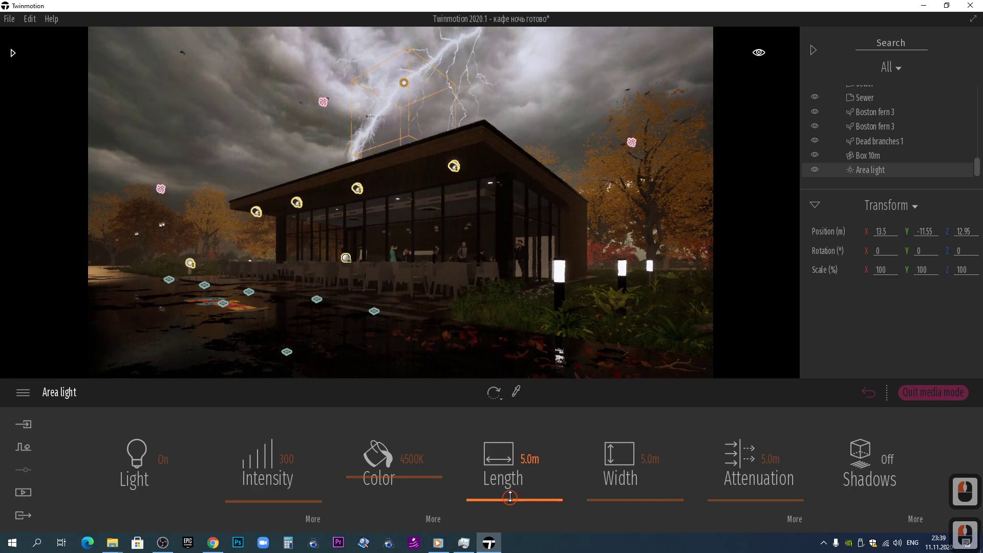
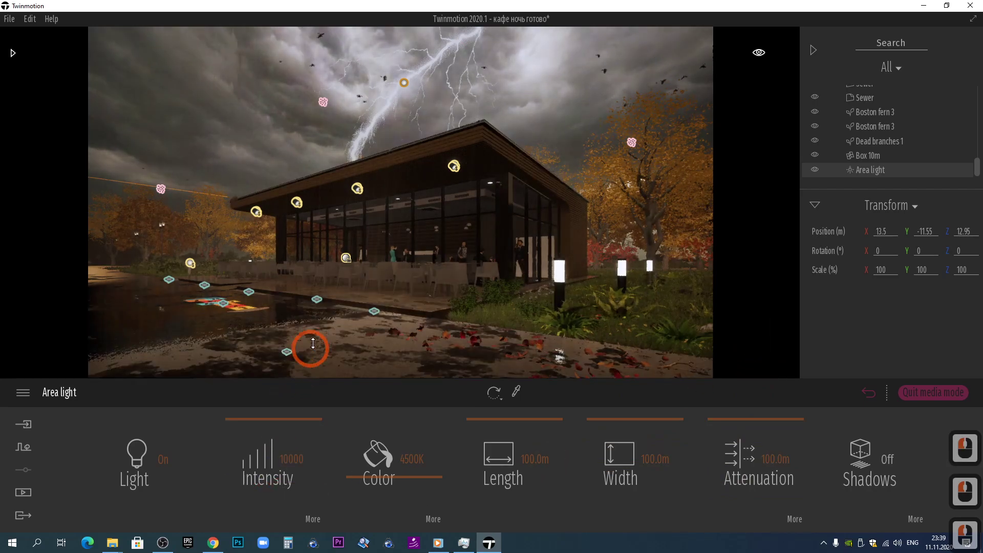
pyautogui.click(356, 260)
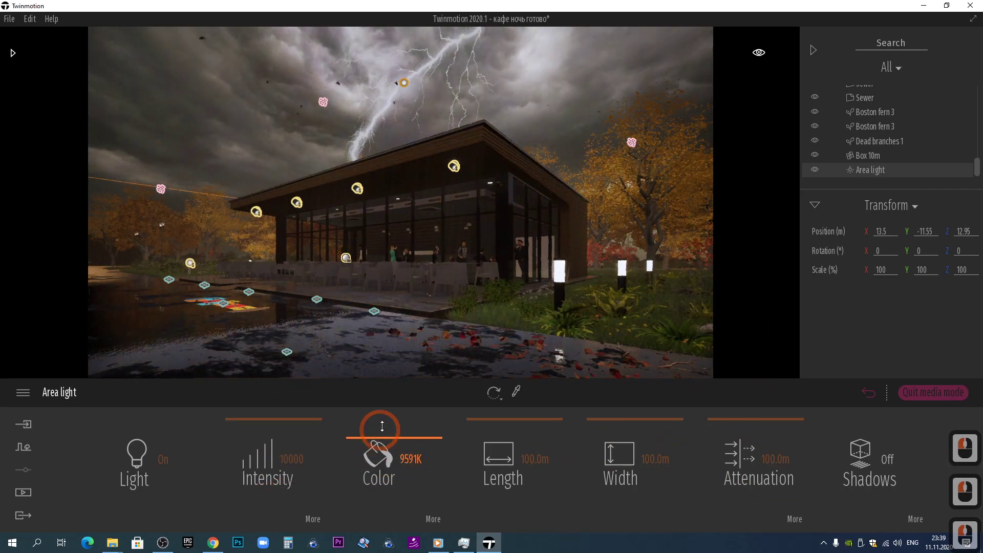
pyautogui.click(417, 360)
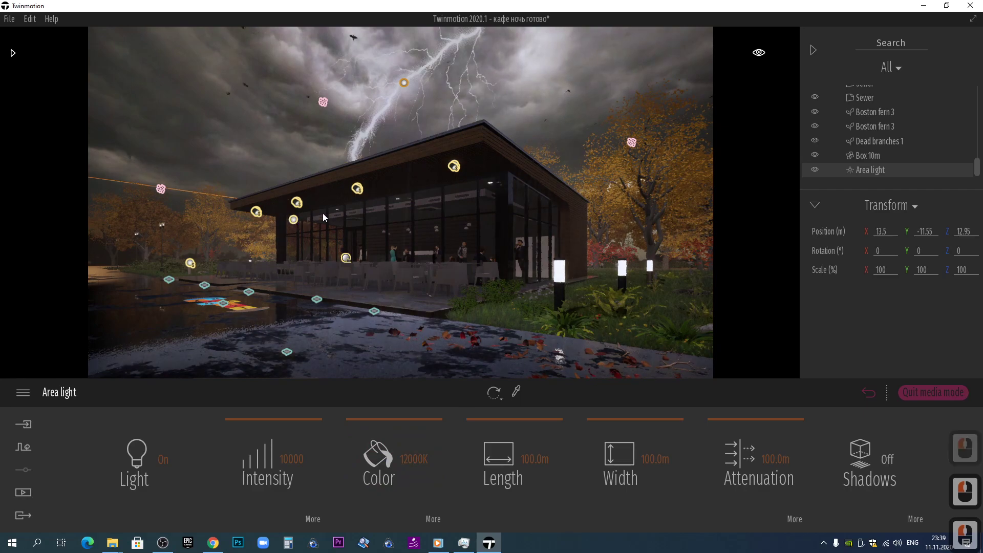
# Swing the view left of the café and drag the area light higher into the sky
pyautogui.middleClick(526, 232)
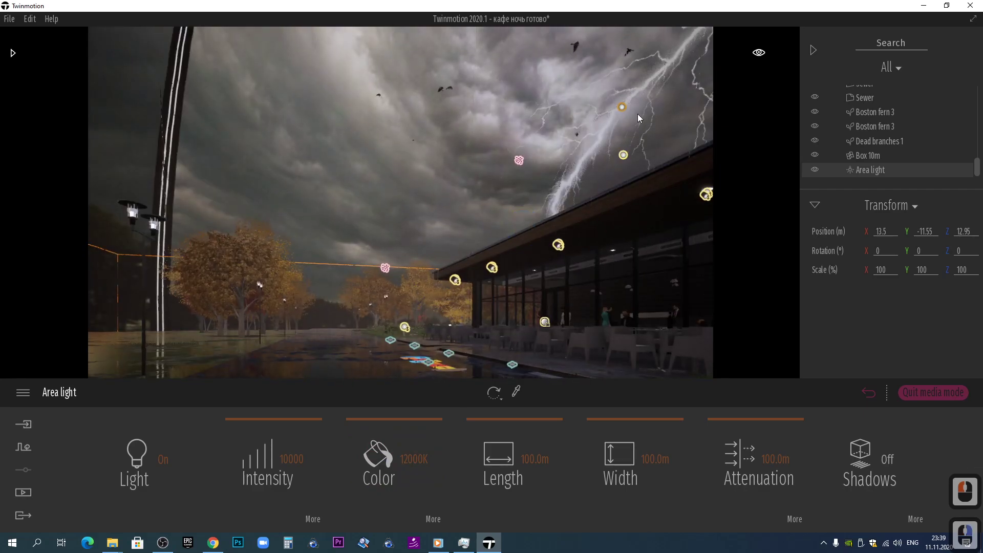
pyautogui.press('Escape')
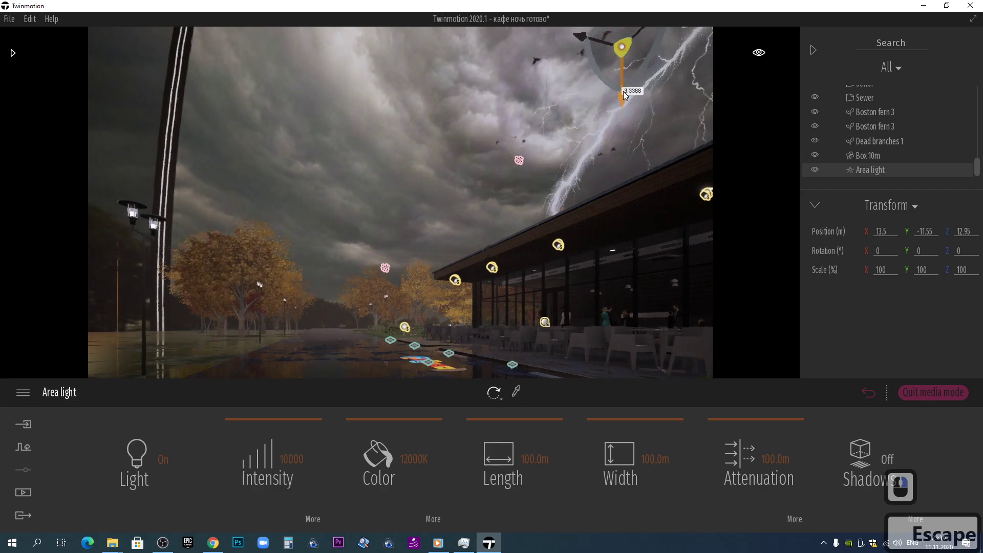
pyautogui.click(627, 94)
pyautogui.press('Escape')
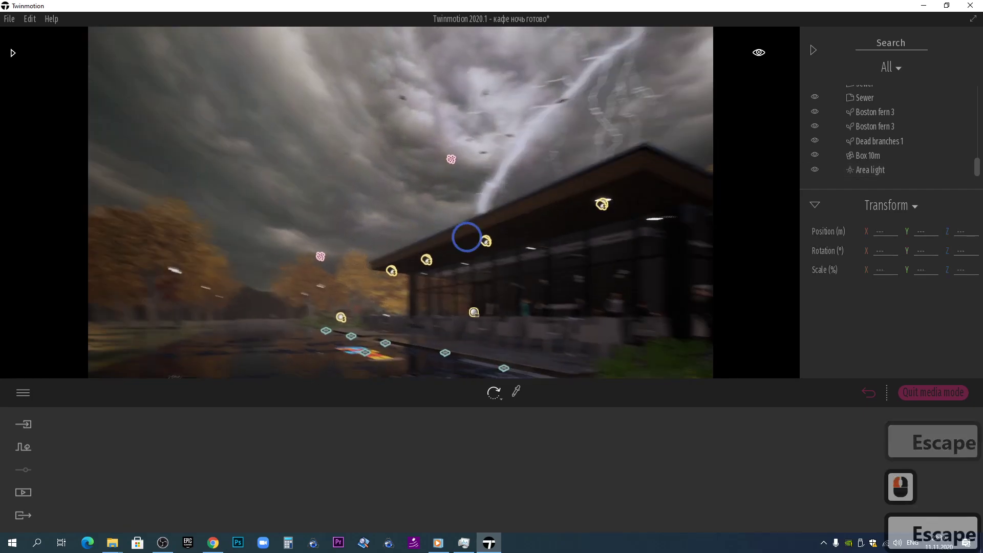
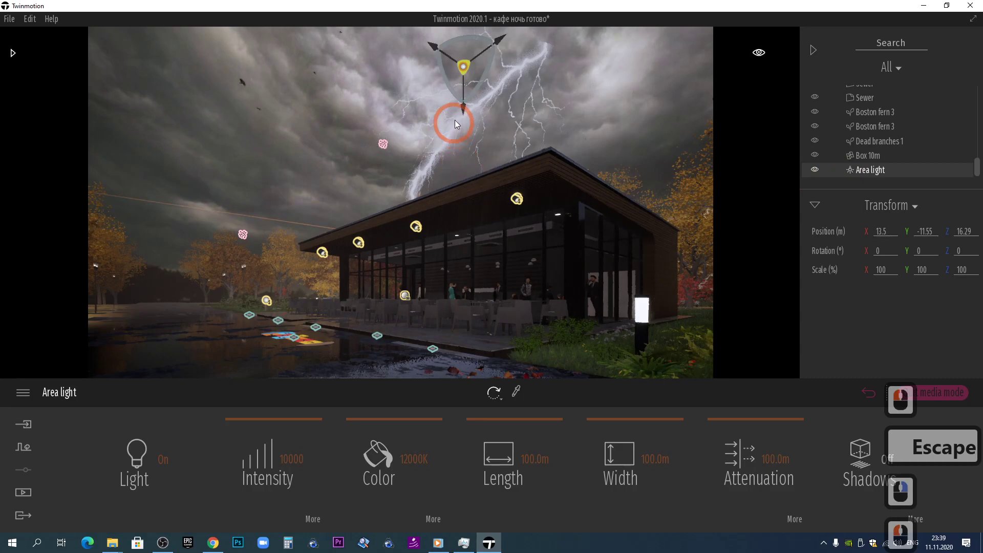
pyautogui.click(467, 105)
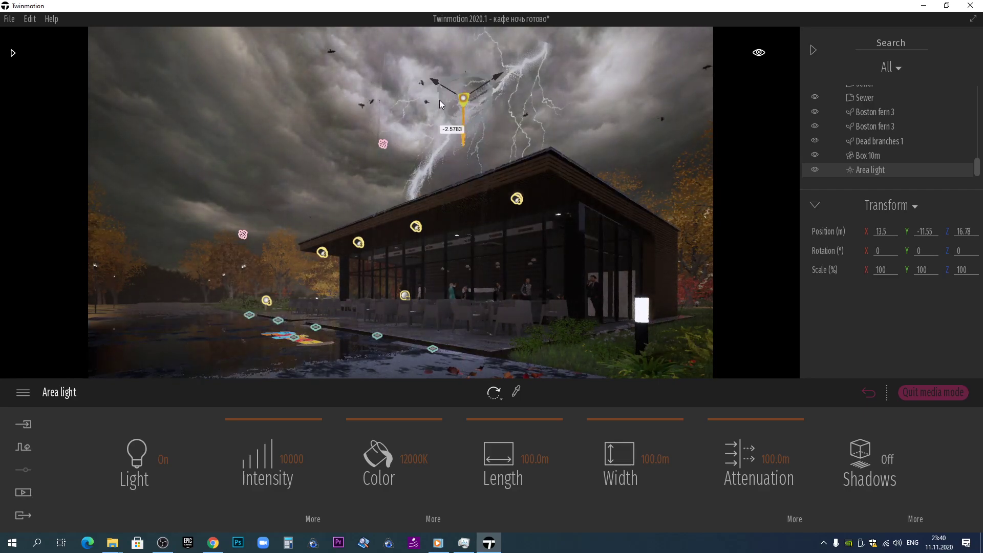
pyautogui.click(443, 96)
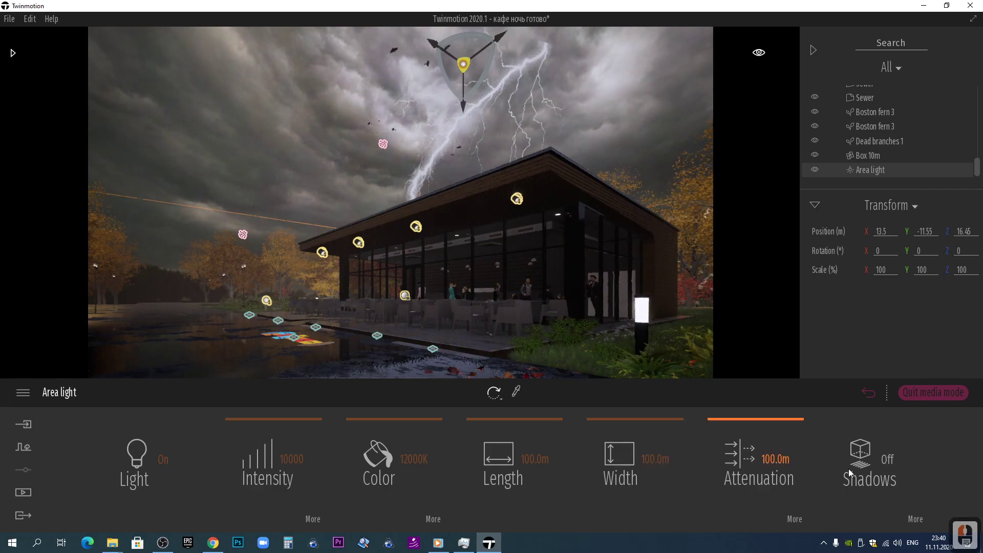
pyautogui.click(858, 471)
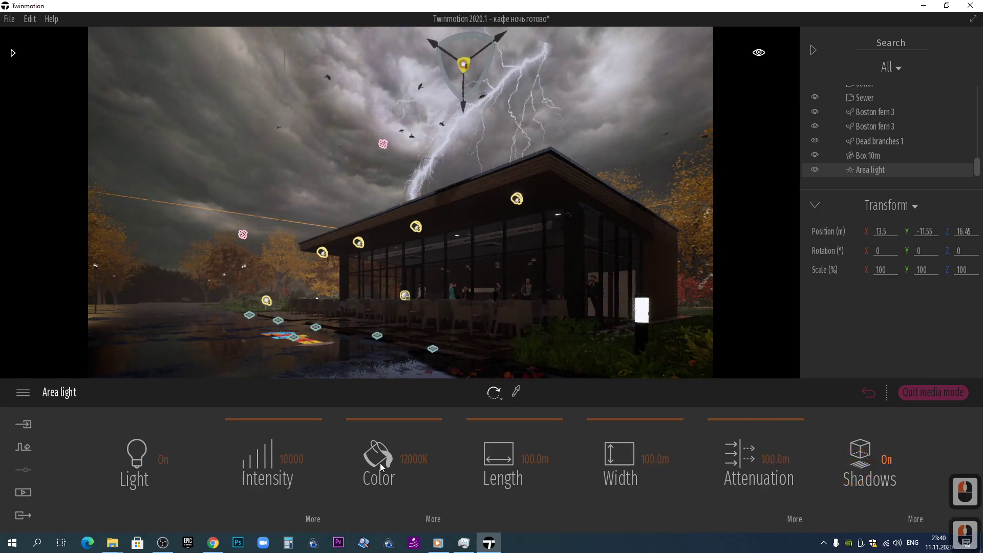
pyautogui.click(316, 527)
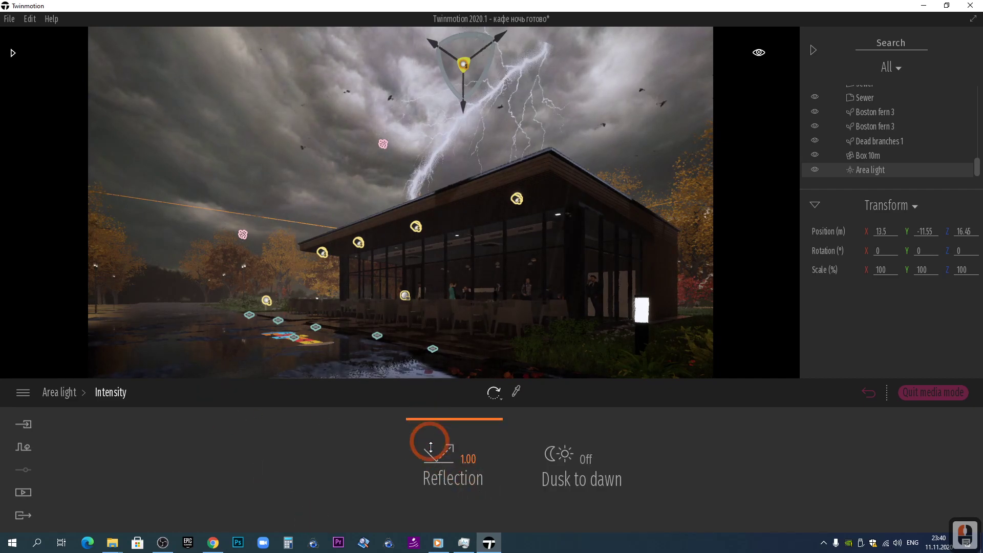
pyautogui.click(430, 352)
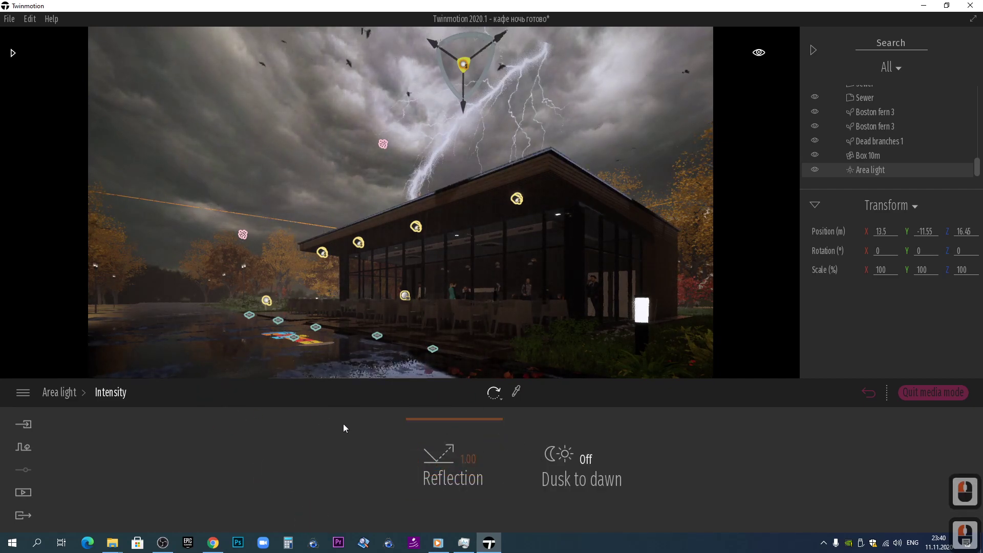
pyautogui.click(67, 388)
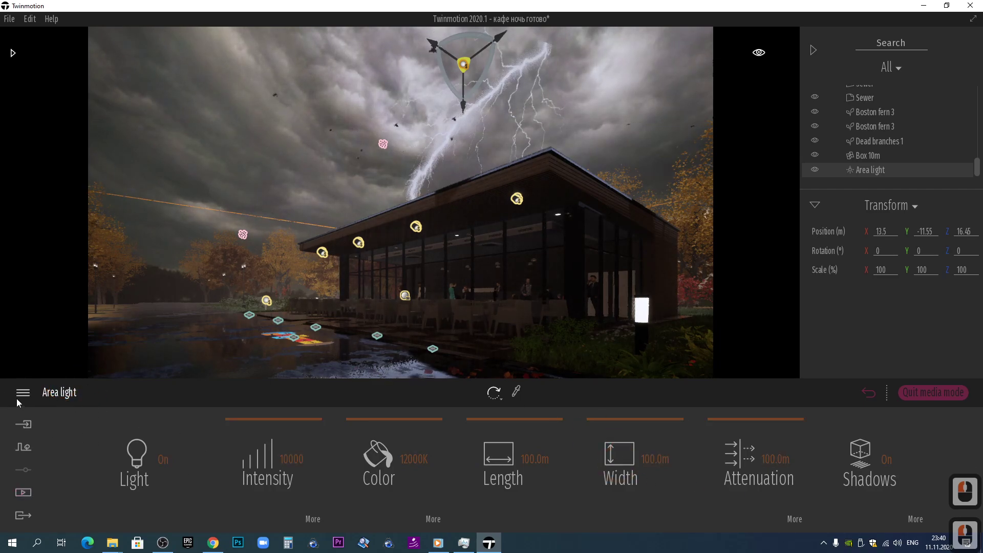
# Check the area light's Shadows submenu and return to its main settings
pyautogui.click(911, 520)
pyautogui.click(517, 469)
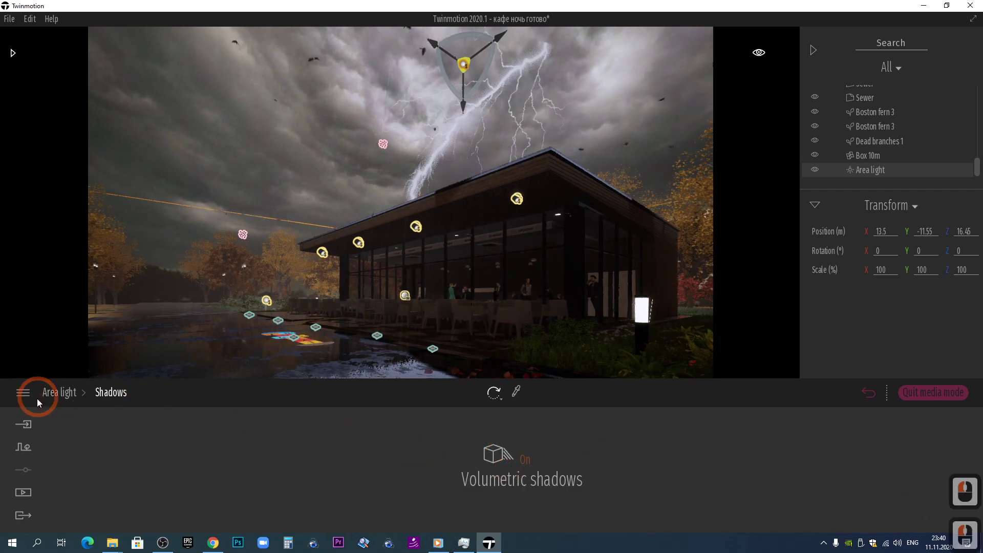
pyautogui.click(69, 397)
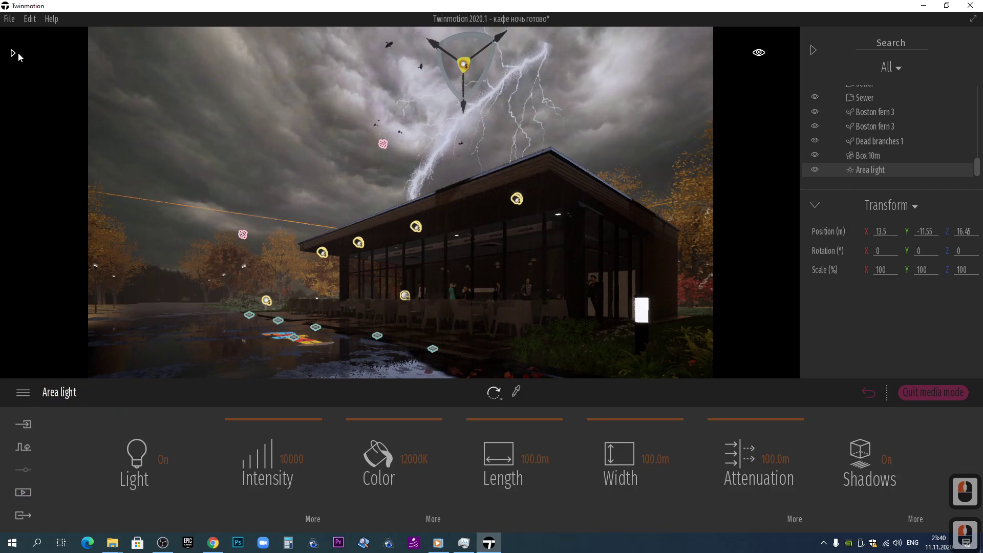
# Place a default area light (300 intensity, 4500K, 5 m) above the café roof and start rotating it
pyautogui.click(20, 54)
pyautogui.click(402, 182)
pyautogui.click(567, 156)
pyautogui.press('Escape')
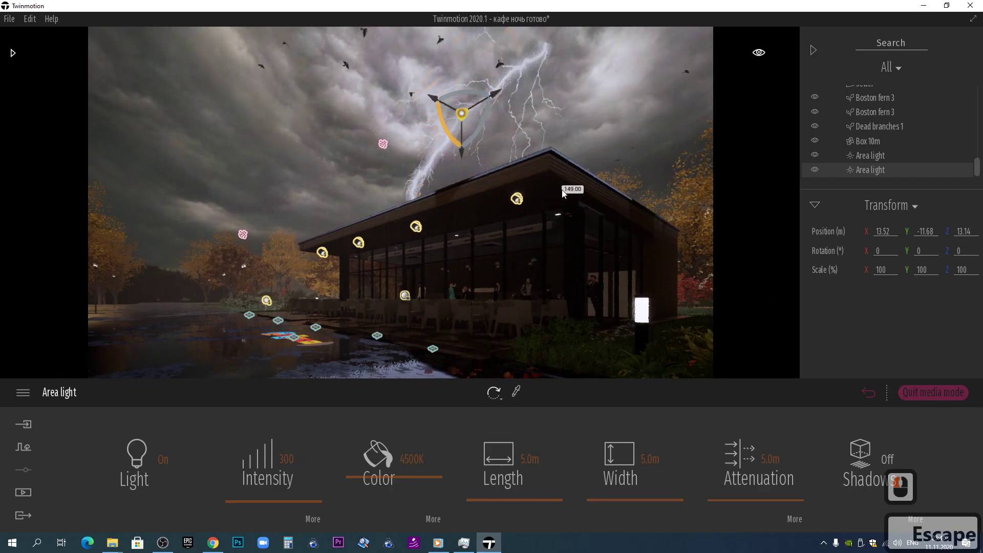
# Finish the rotation and set the light to 10000 intensity, 12000K and 34.7 m by 25.7 m
pyautogui.click(533, 186)
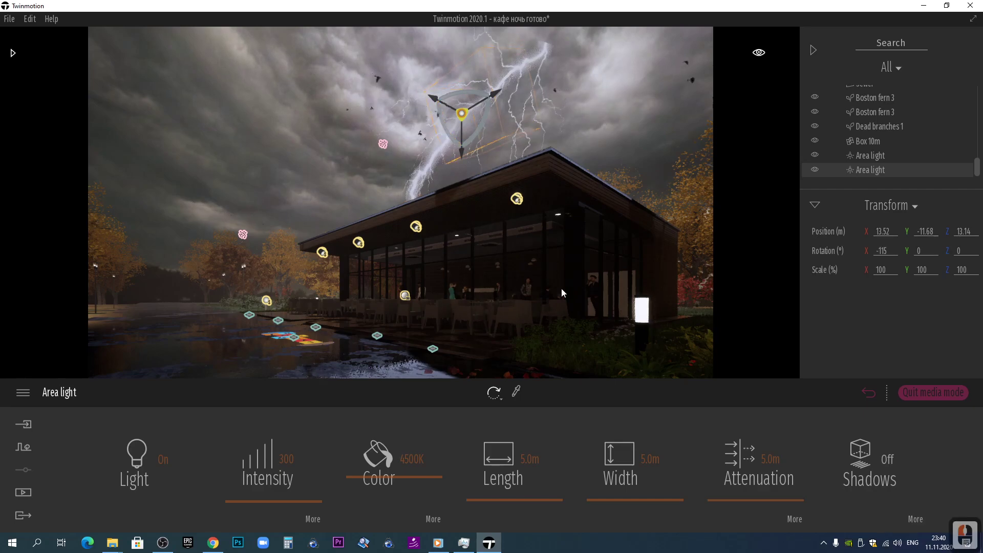
pyautogui.click(513, 477)
pyautogui.click(632, 487)
pyautogui.click(319, 386)
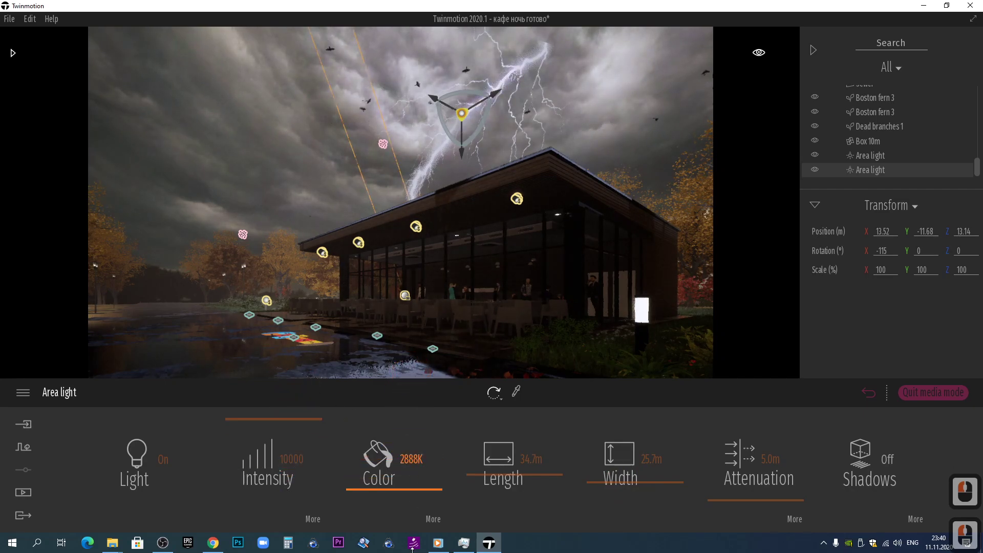
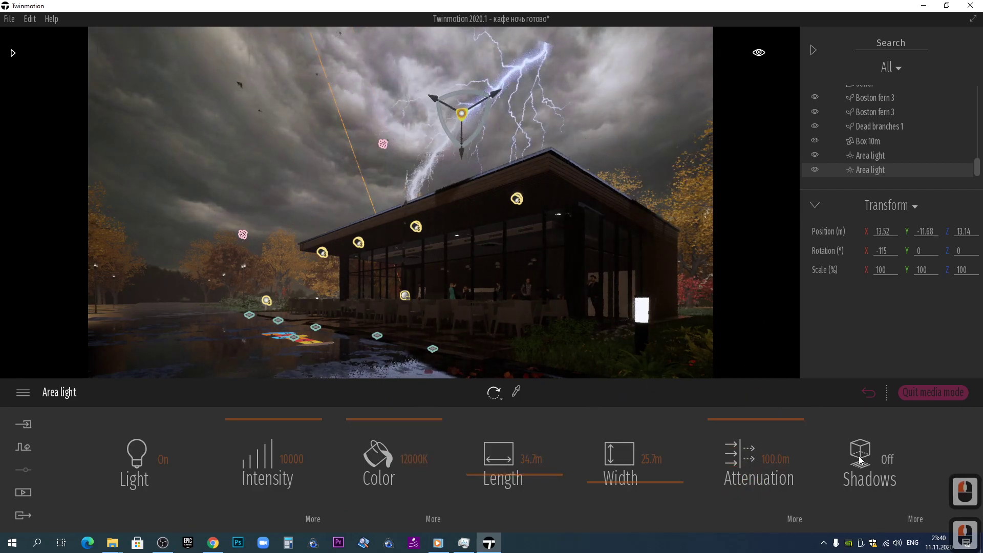
# Edit the Attenuation field (mistyped in Cyrillic layout) while closing the view in on the lightning
pyautogui.click(873, 463)
pyautogui.click(873, 464)
pyautogui.write('цйв')
pyautogui.middleClick(485, 185)
pyautogui.write('в')
pyautogui.middleClick(485, 185)
pyautogui.write('в')
pyautogui.middleClick(485, 185)
pyautogui.press('BackSpace')
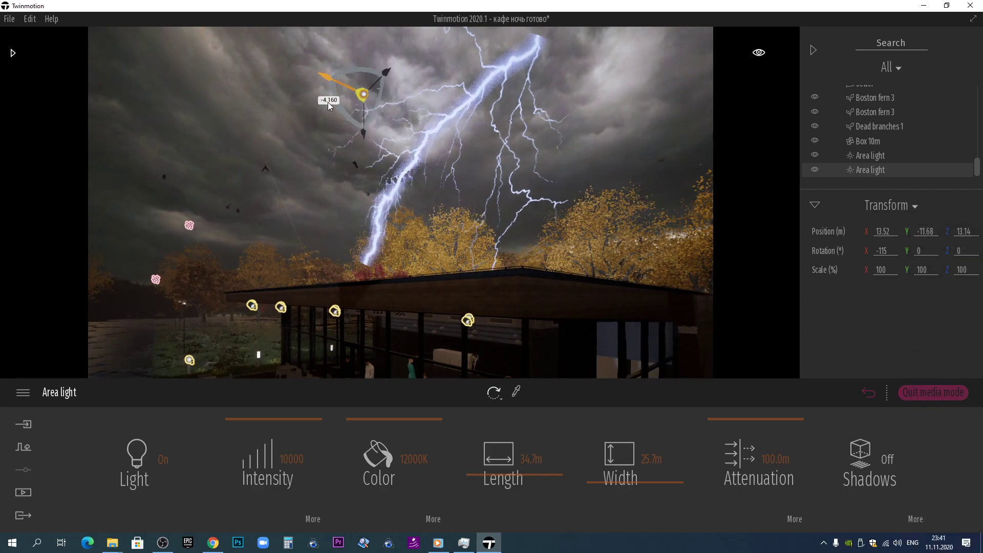
# Tilt and fine-tune the area light so it faces the lightning bolt
pyautogui.click(342, 110)
pyautogui.write('вйц')
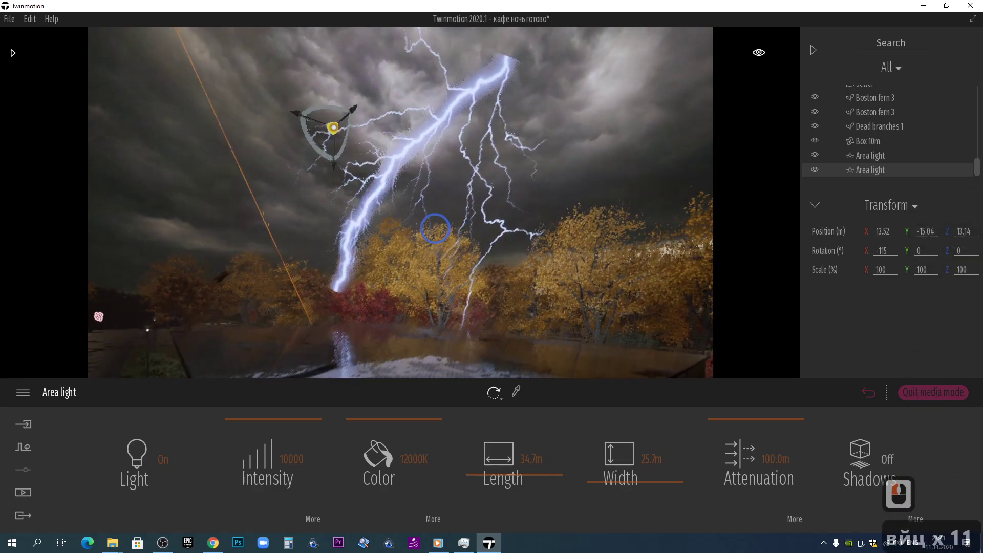
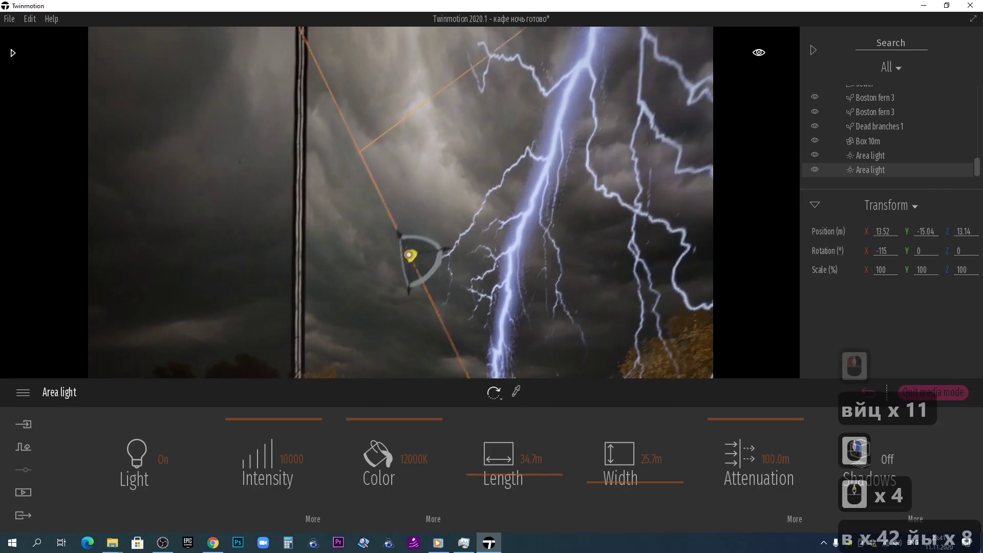
pyautogui.click(467, 228)
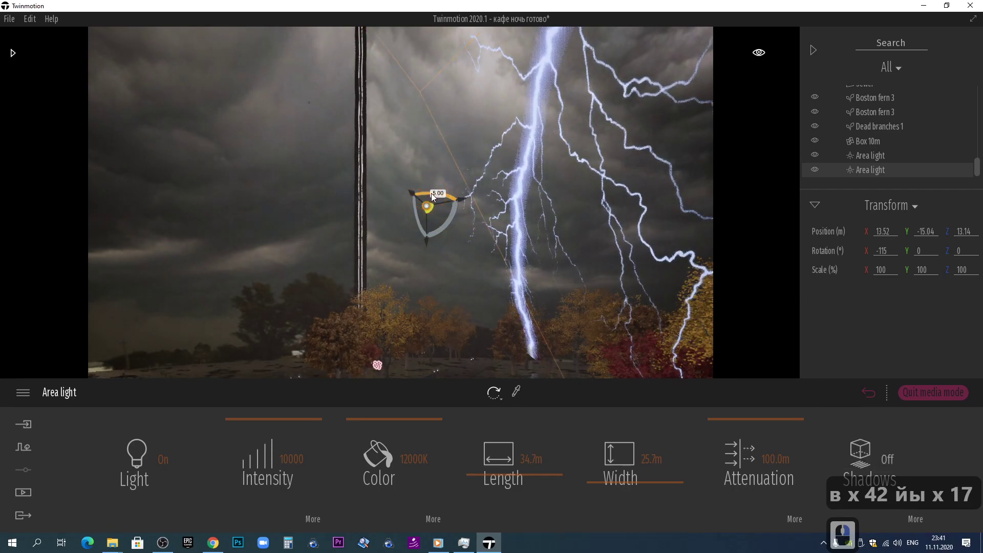
pyautogui.click(449, 197)
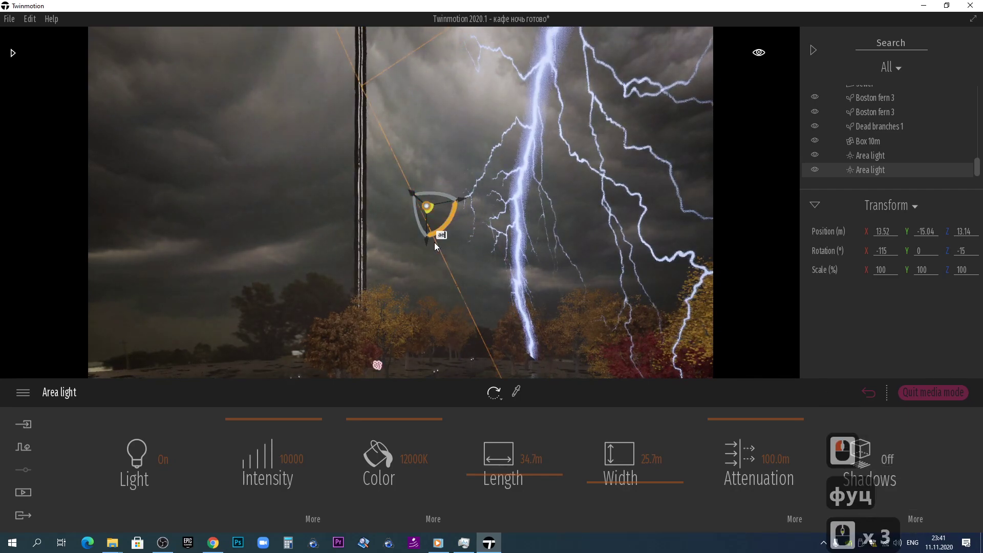
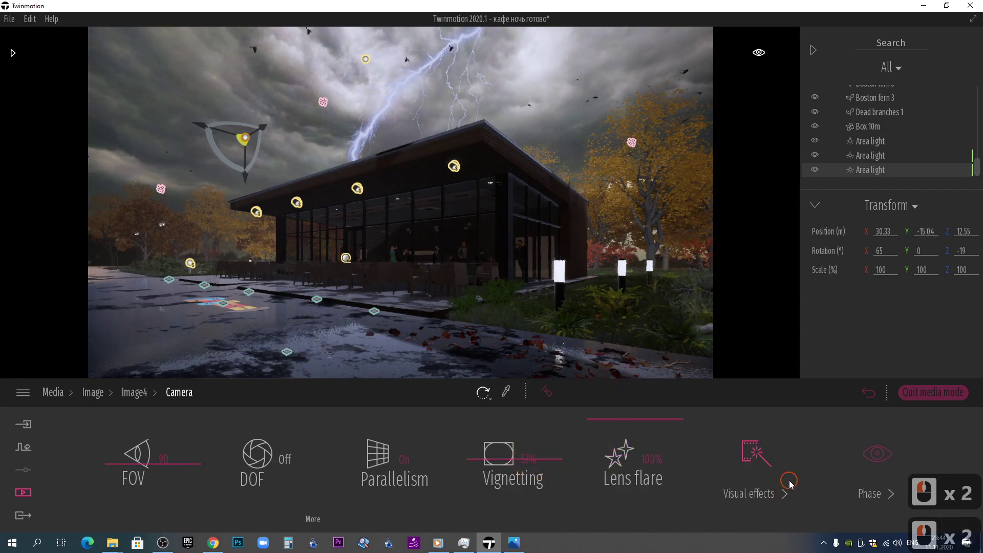
# Set Image4's Blue Tint colour gradient Saturation to 65% and browse to the Vegetation and landscape library
pyautogui.click(348, 465)
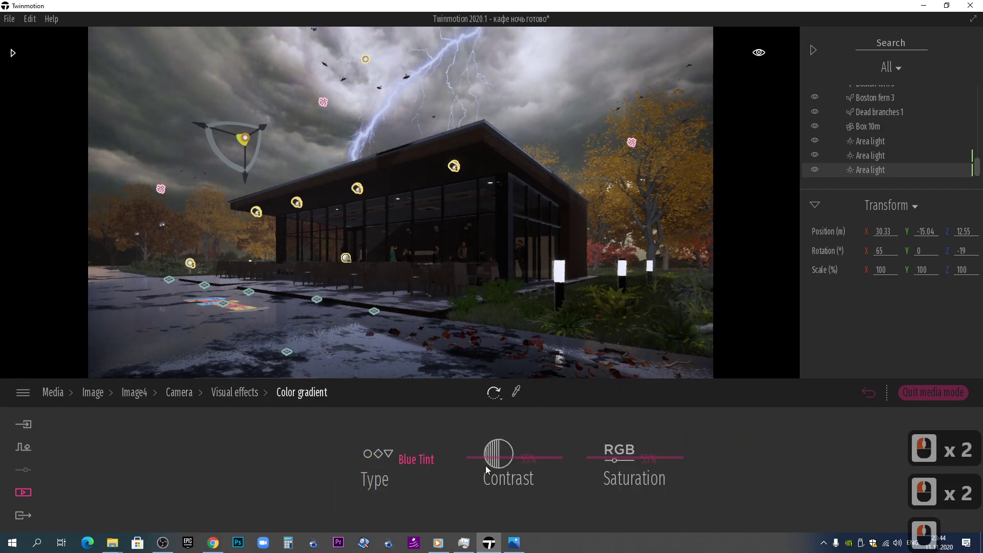
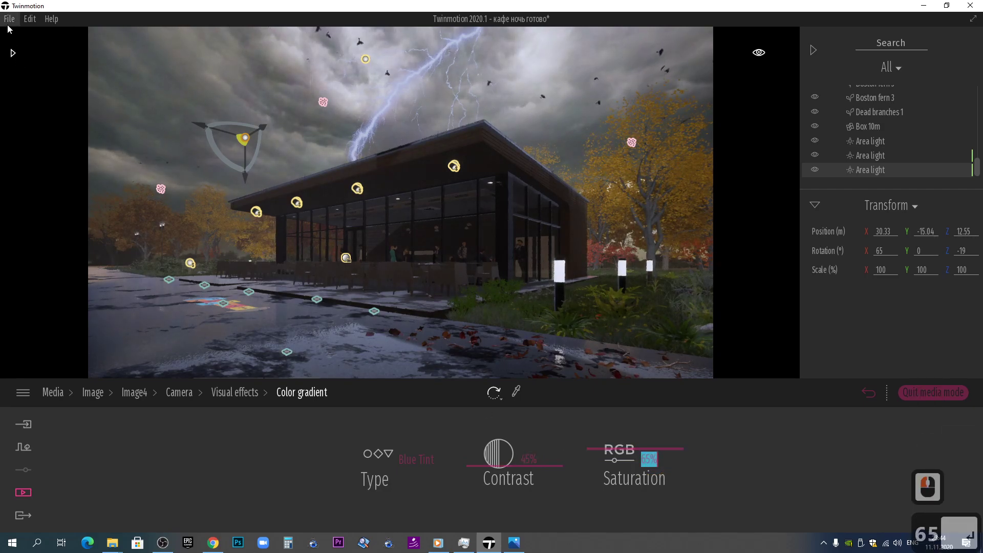
pyautogui.click(11, 55)
pyautogui.write('65 ↩')
pyautogui.click(19, 56)
pyautogui.click(157, 119)
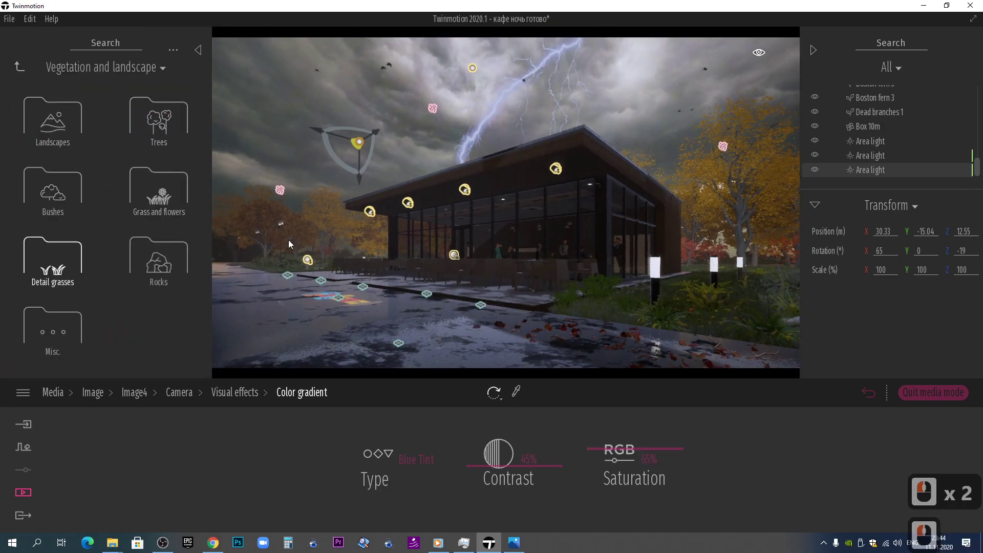
# Reframe the view onto the café front and the wet street before it
pyautogui.press('y')
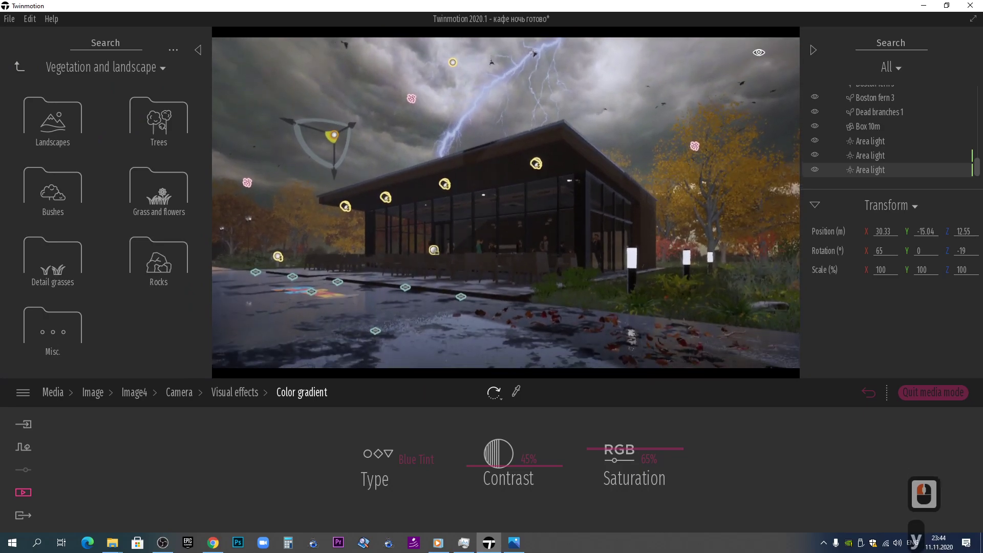
pyautogui.middleClick(457, 297)
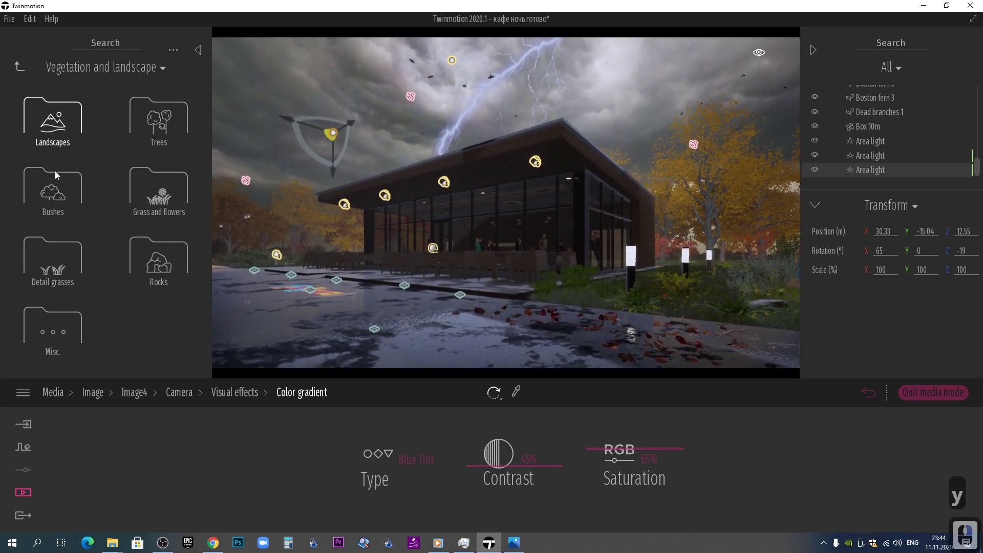
pyautogui.click(72, 316)
pyautogui.scroll(-3)
pyautogui.click(176, 258)
pyautogui.write('йц')
pyautogui.rightClick(482, 317)
pyautogui.write('йц')
pyautogui.rightClick(475, 263)
pyautogui.click(437, 220)
# Bring the view down toward the hopscotch markings on the street
pyautogui.press('ф')
pyautogui.middleClick(337, 194)
pyautogui.press('й')
pyautogui.click(353, 201)
pyautogui.click(471, 263)
pyautogui.press('ф')
pyautogui.click(249, 98)
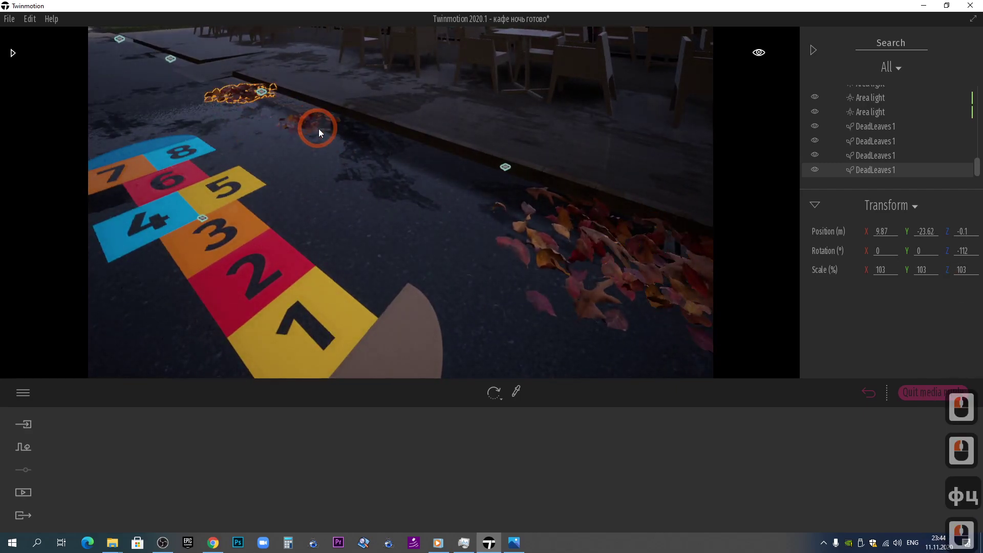
# Browse Library Misc. and choose the DeadLeaves 2 asset
pyautogui.click(11, 59)
pyautogui.click(17, 57)
pyautogui.click(193, 209)
pyautogui.click(462, 184)
pyautogui.click(472, 189)
pyautogui.write('ыв')
pyautogui.scroll(-3)
pyautogui.click(426, 213)
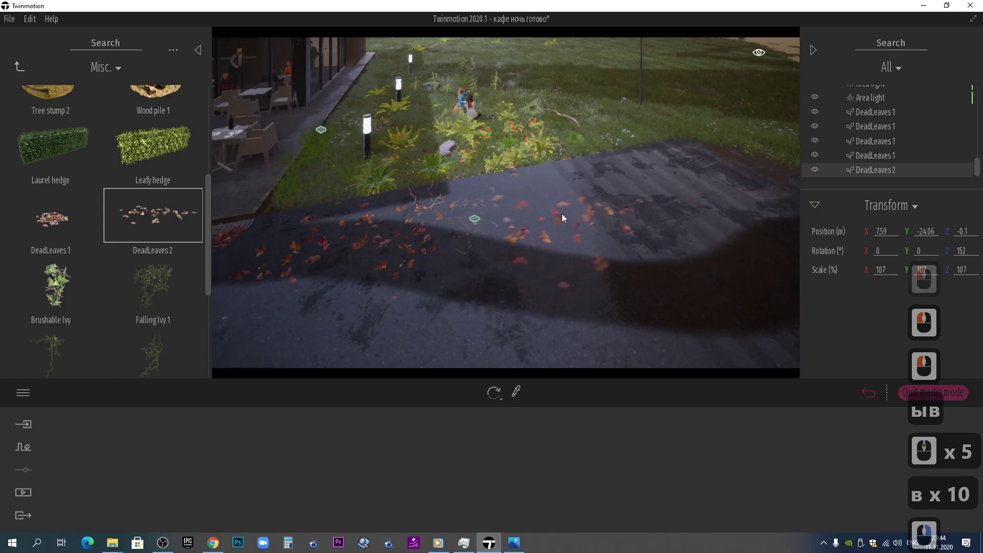
# Set DeadLeaves 2 down on the road and adjust its settings values
pyautogui.click(554, 225)
pyautogui.click(436, 206)
pyautogui.click(414, 229)
pyautogui.click(534, 280)
pyautogui.scroll(3)
pyautogui.rightClick(519, 283)
pyautogui.click(601, 248)
pyautogui.click(426, 160)
pyautogui.click(454, 172)
pyautogui.click(471, 164)
pyautogui.click(456, 144)
pyautogui.doubleClick(435, 125)
pyautogui.click(455, 148)
# From Decals, place a Manhole 2 cover on the wet asphalt in front of the café
pyautogui.click(21, 68)
pyautogui.write('уц')
pyautogui.click(20, 73)
pyautogui.write('уц')
pyautogui.click(53, 191)
pyautogui.doubleClick(157, 178)
pyautogui.scroll(-3)
pyautogui.write('цууц')
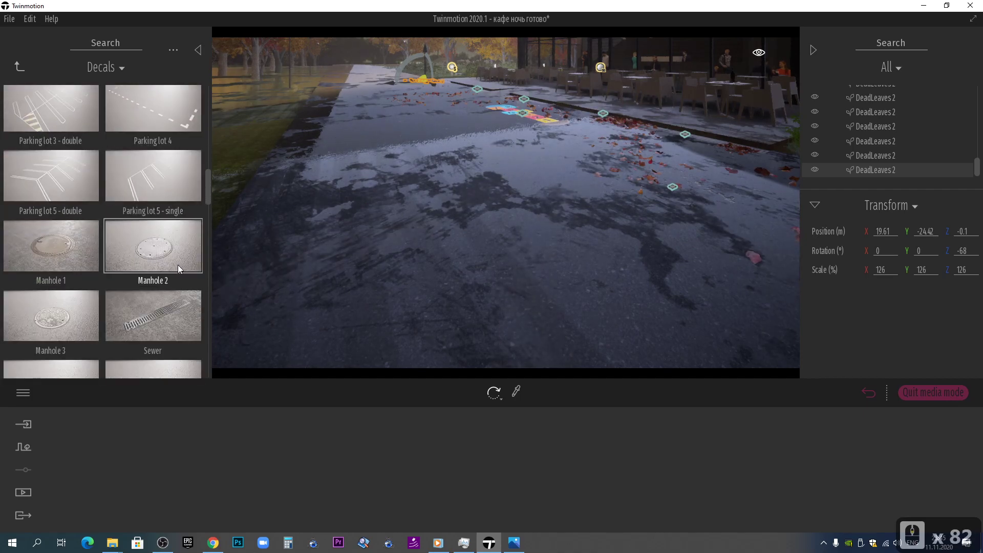
pyautogui.click(182, 268)
pyautogui.click(646, 287)
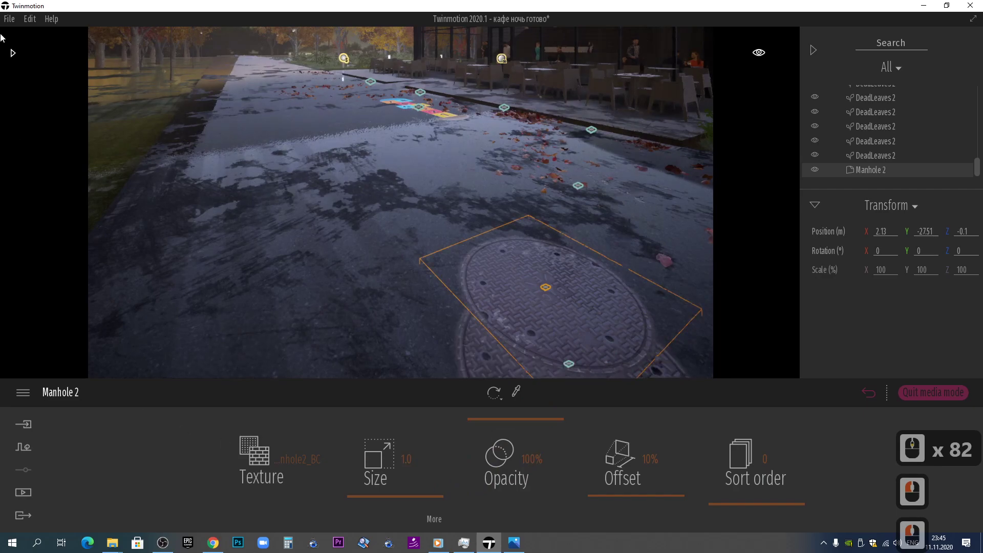
# In Media > Image, return to the Image4 shot and focus on the ripple puddle
pyautogui.click(26, 487)
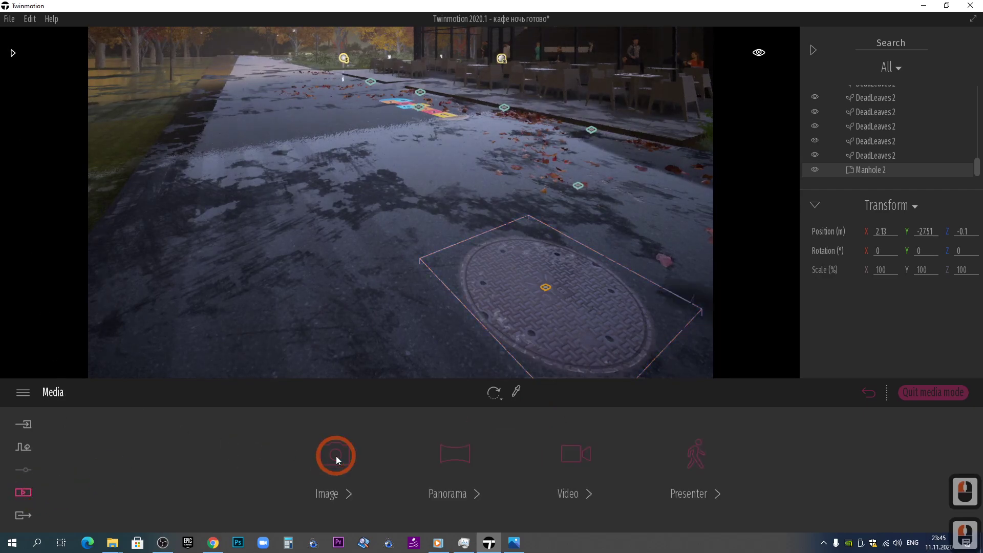
pyautogui.click(376, 445)
pyautogui.click(423, 447)
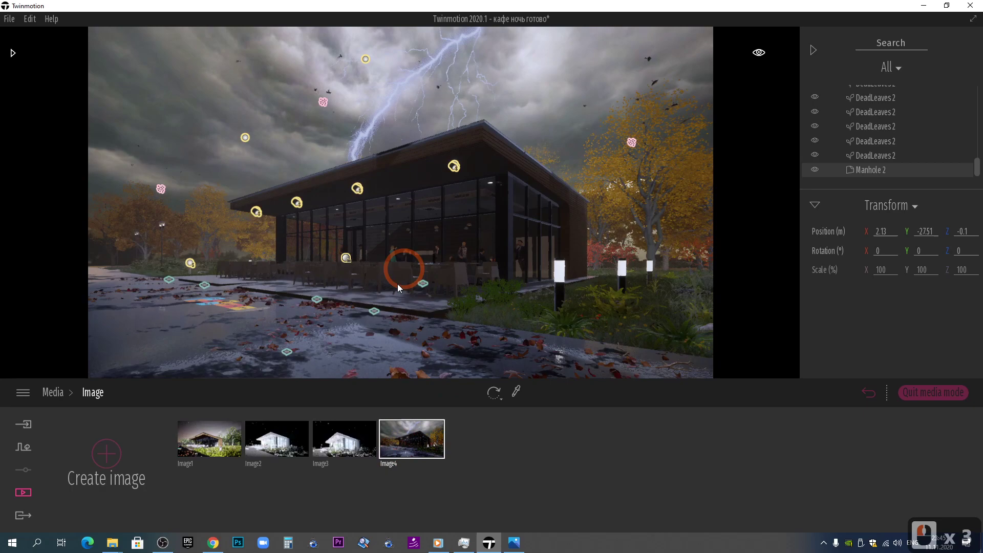
pyautogui.rightClick(408, 272)
pyautogui.press('Escape')
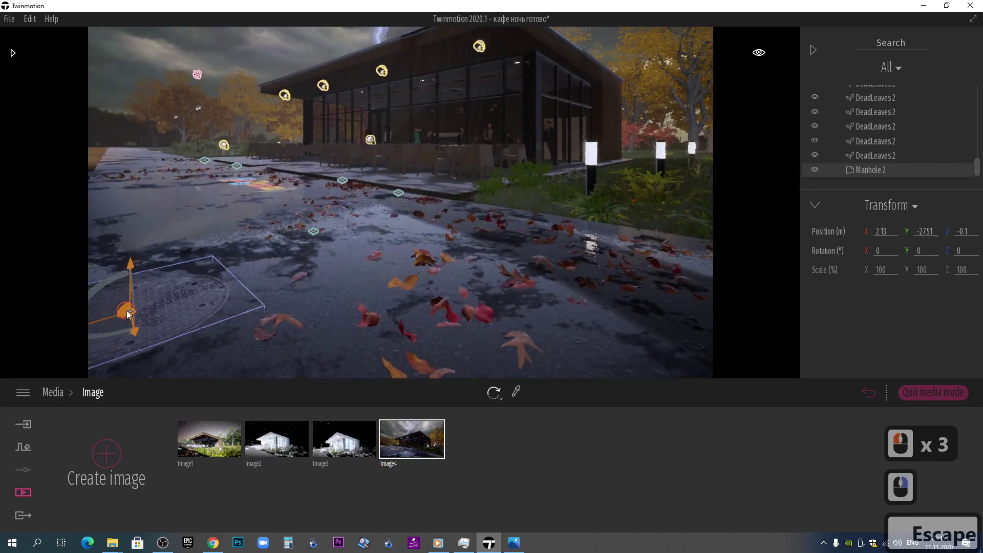
pyautogui.click(437, 290)
pyautogui.click(424, 443)
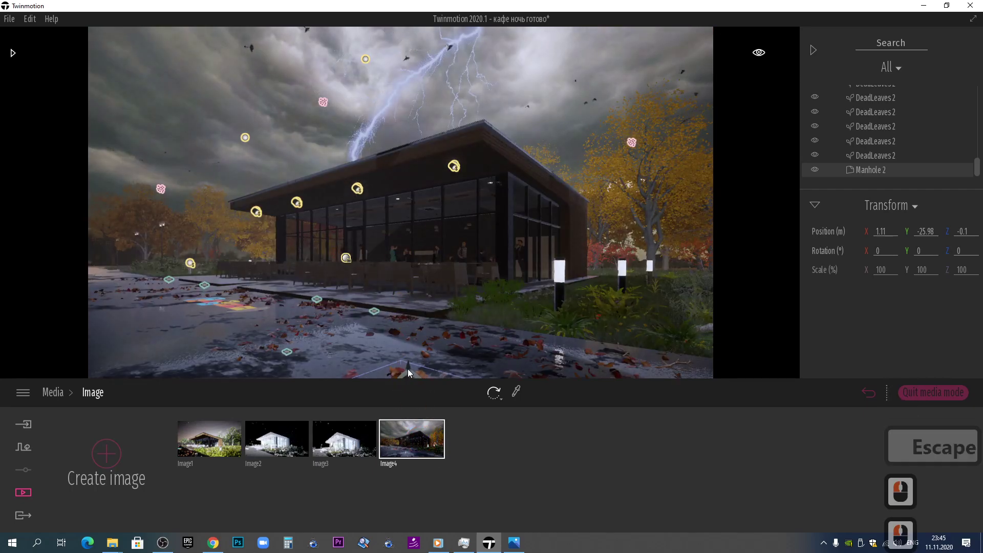
# Move the puddle onto the foreground street and verify it in the Image4 view
pyautogui.rightClick(444, 304)
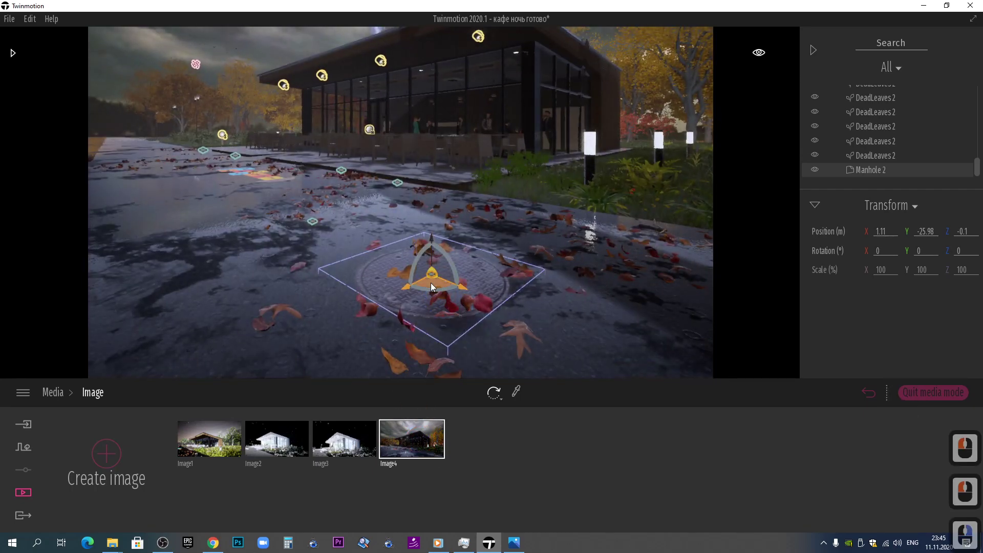
pyautogui.click(430, 448)
pyautogui.press('y')
pyautogui.write('yyy')
pyautogui.click(415, 308)
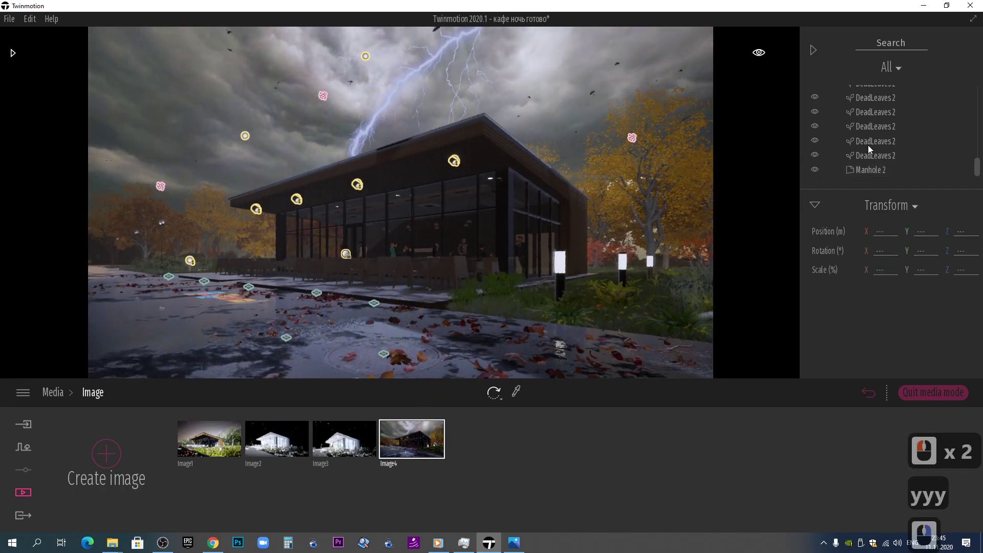
pyautogui.click(422, 417)
pyautogui.write('yyy')
pyautogui.click(892, 68)
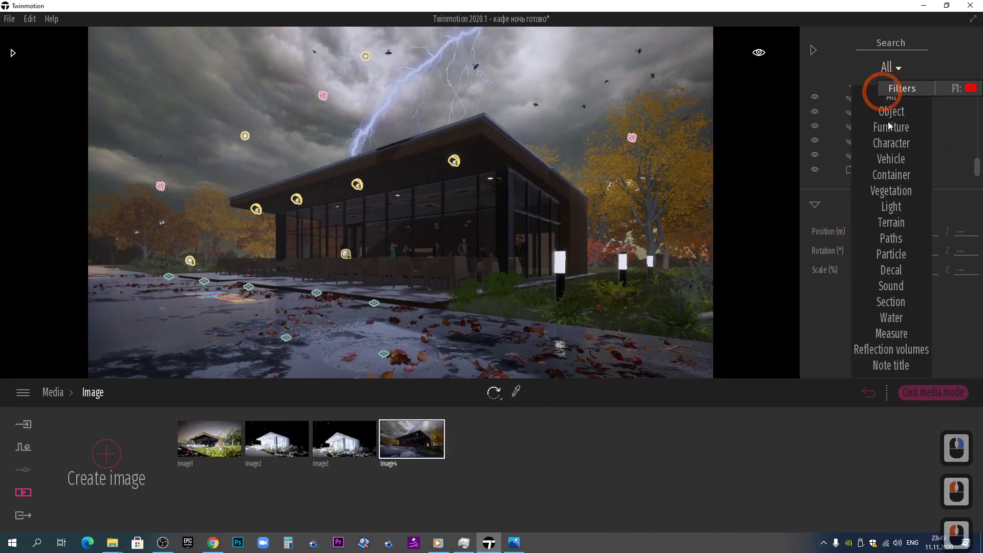
pyautogui.click(893, 212)
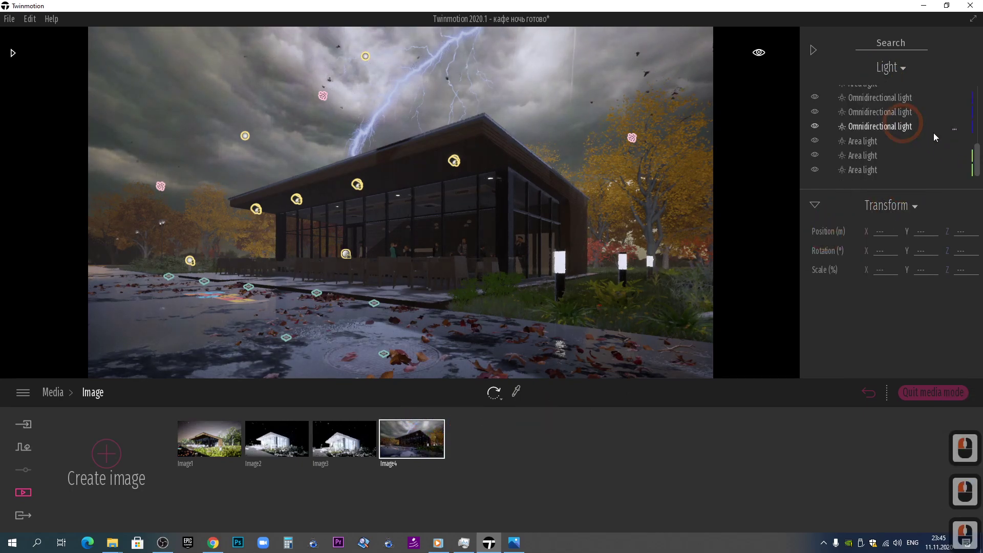
# Set the café area light to 4500K, intensity 4552, 12 m by 14 m, 18 m attenuation
pyautogui.click(870, 155)
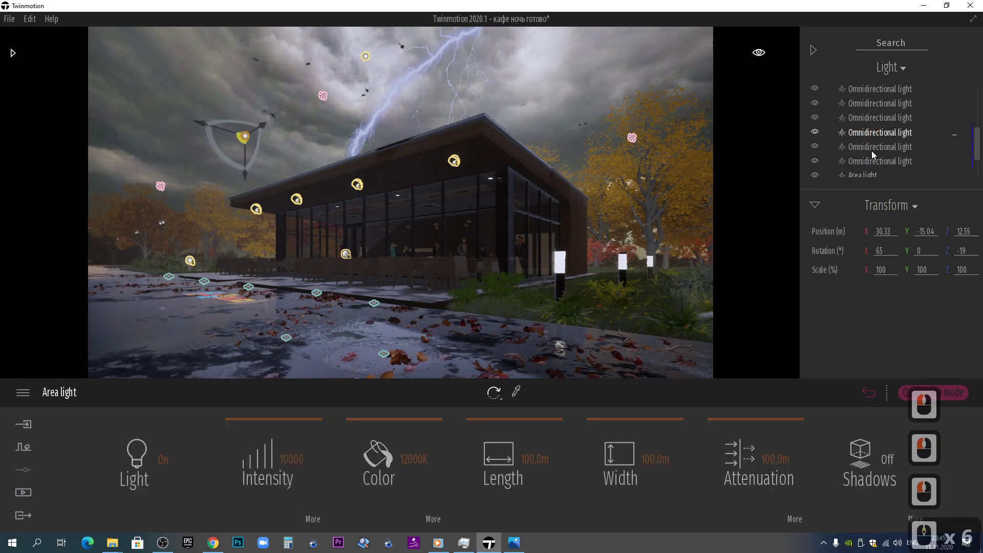
pyautogui.scroll(3)
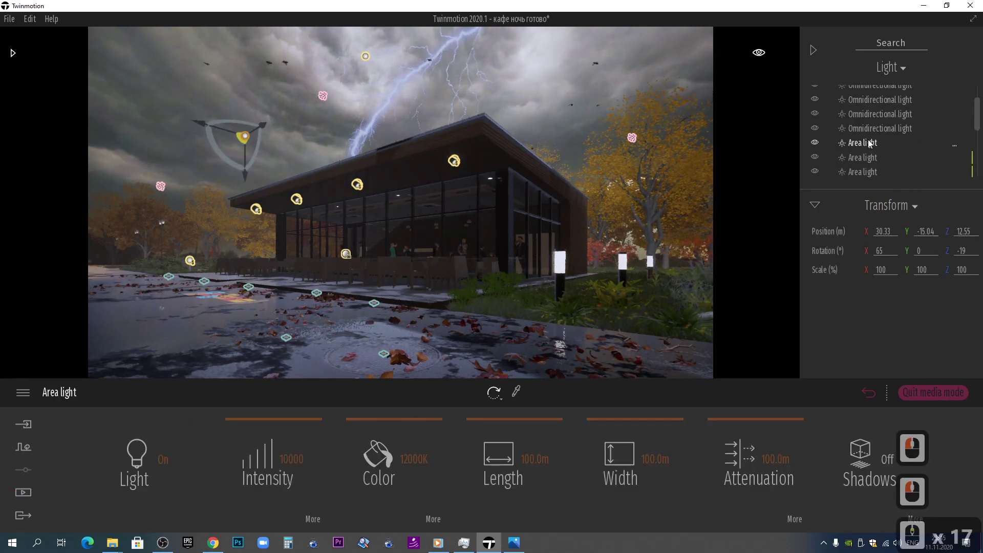
pyautogui.click(813, 208)
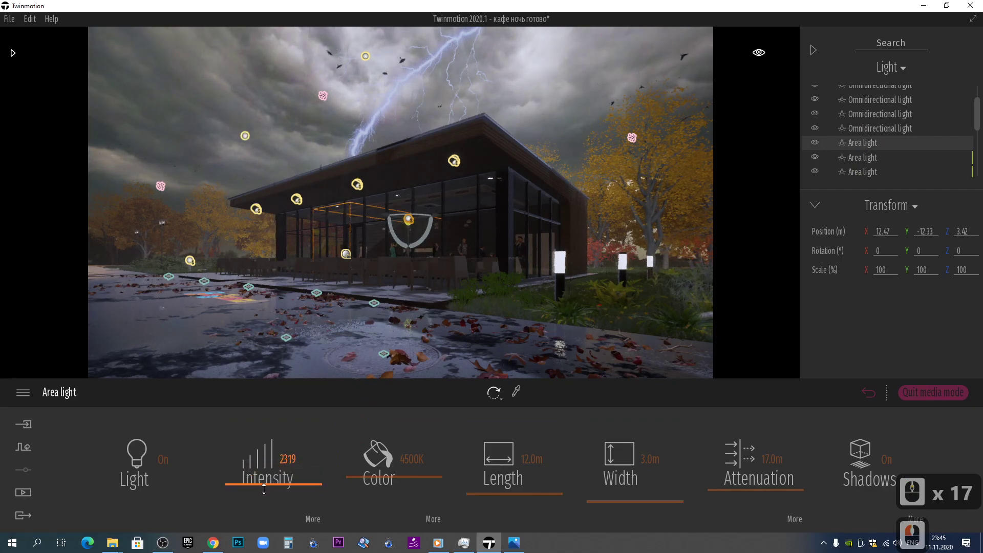
pyautogui.click(268, 492)
pyautogui.click(858, 165)
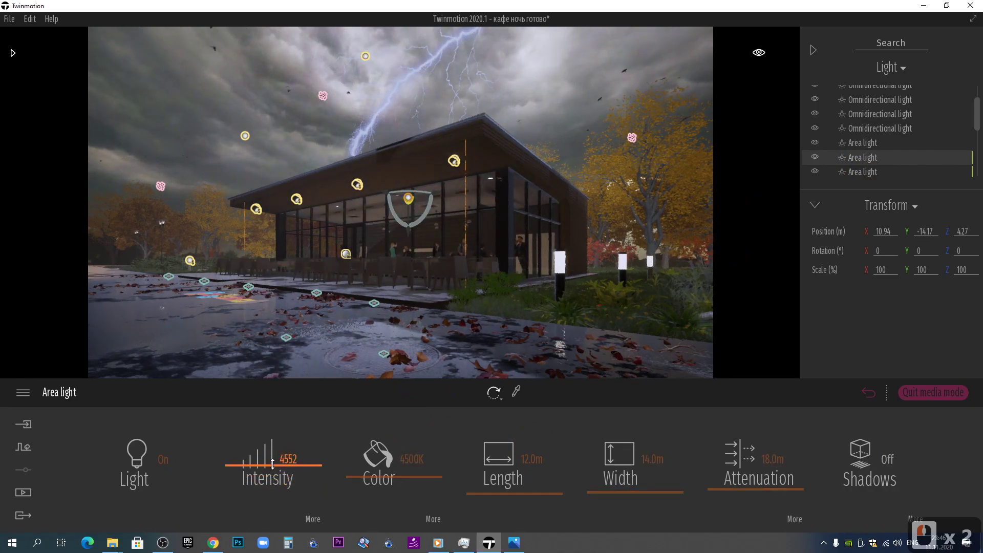
pyautogui.click(274, 466)
# Select an omnidirectional light on the café façade
pyautogui.click(474, 416)
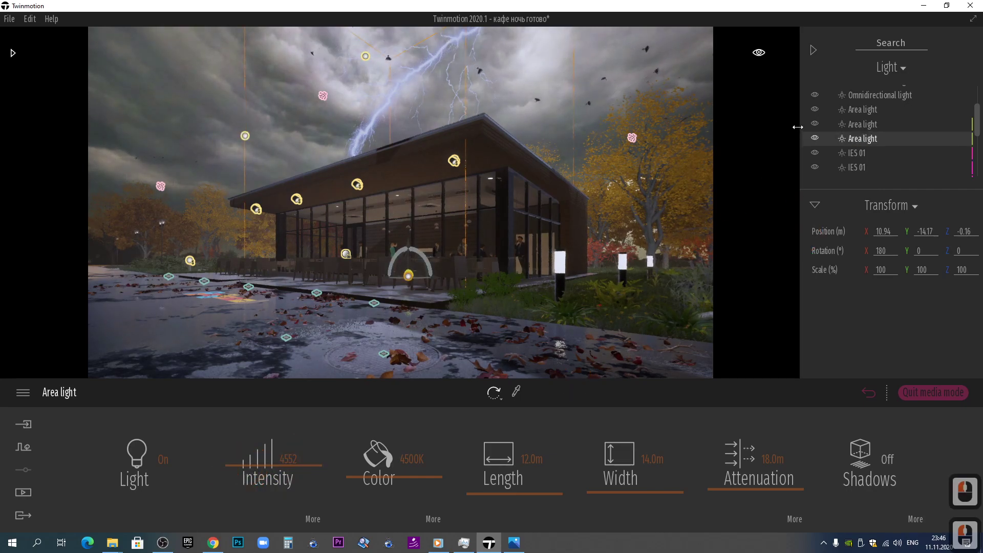
pyautogui.click(867, 130)
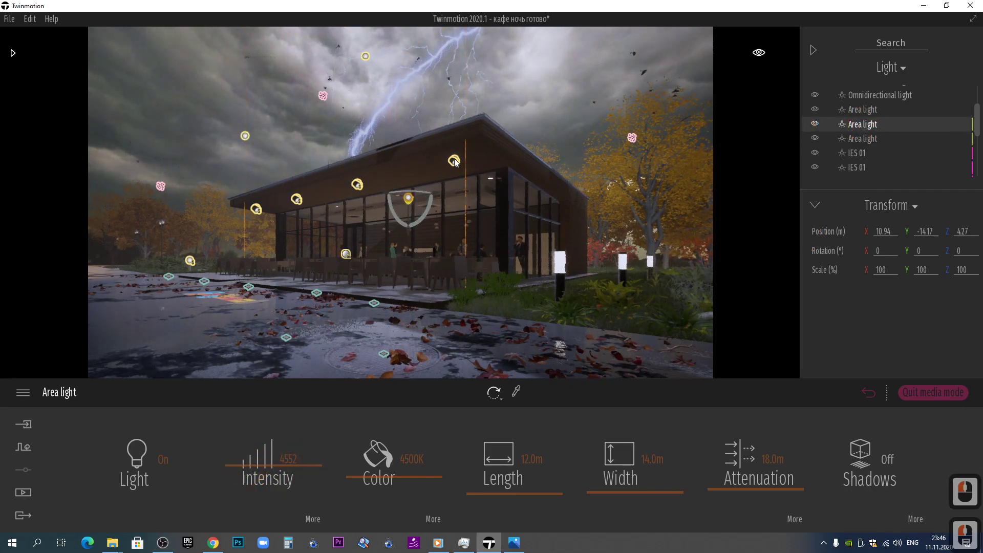
pyautogui.click(460, 159)
pyautogui.click(871, 151)
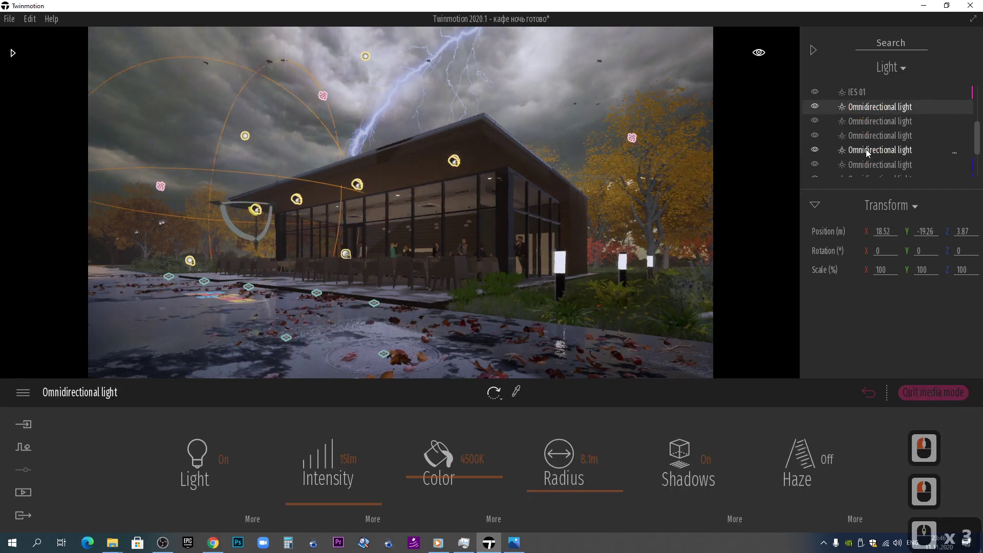
# Multi-select the façade lights and raise their intensity to 3406 lm
pyautogui.scroll(-3)
pyautogui.click(869, 157)
pyautogui.scroll(3)
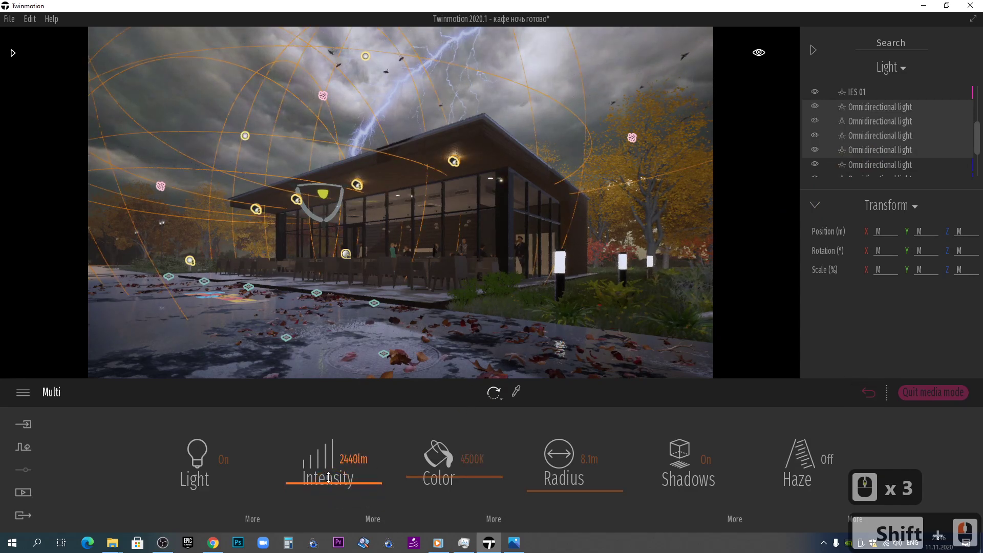
pyautogui.click(333, 478)
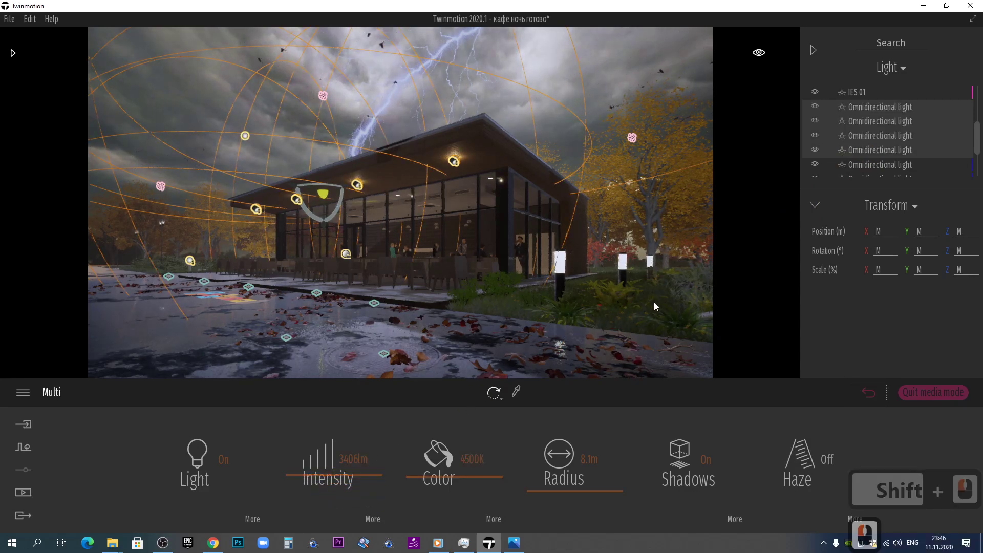
pyautogui.click(831, 468)
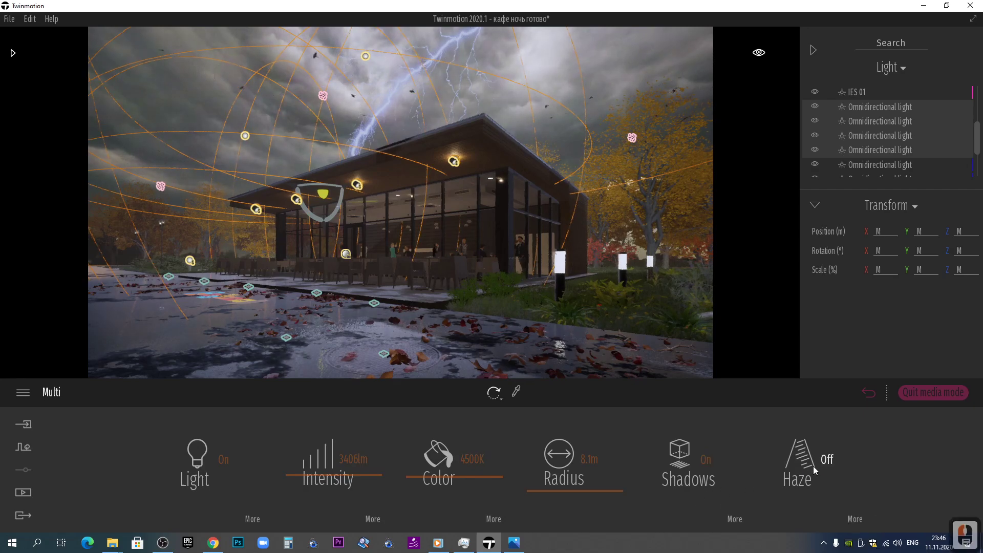
# Lower the lights' haze intensity to 0,5% and deselect them
pyautogui.click(818, 469)
pyautogui.click(857, 524)
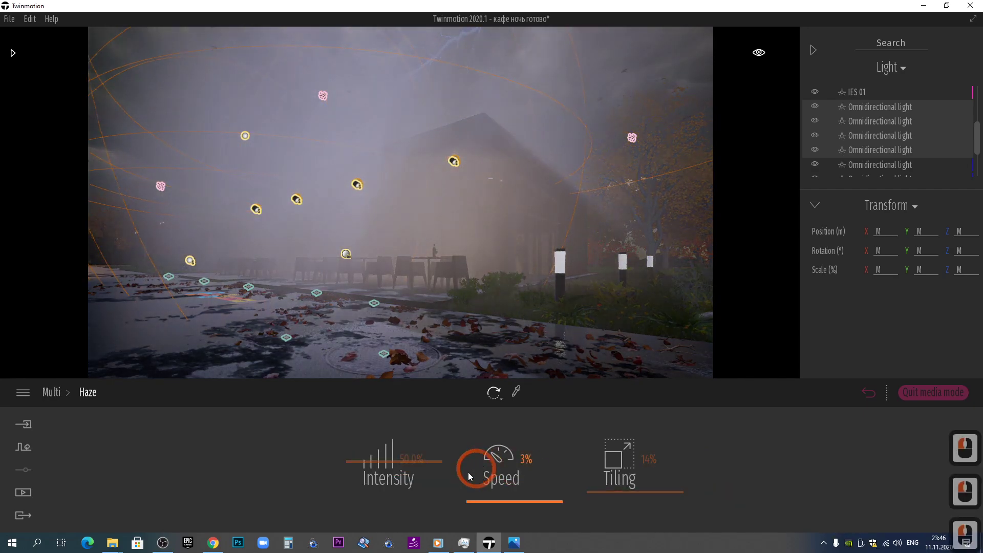
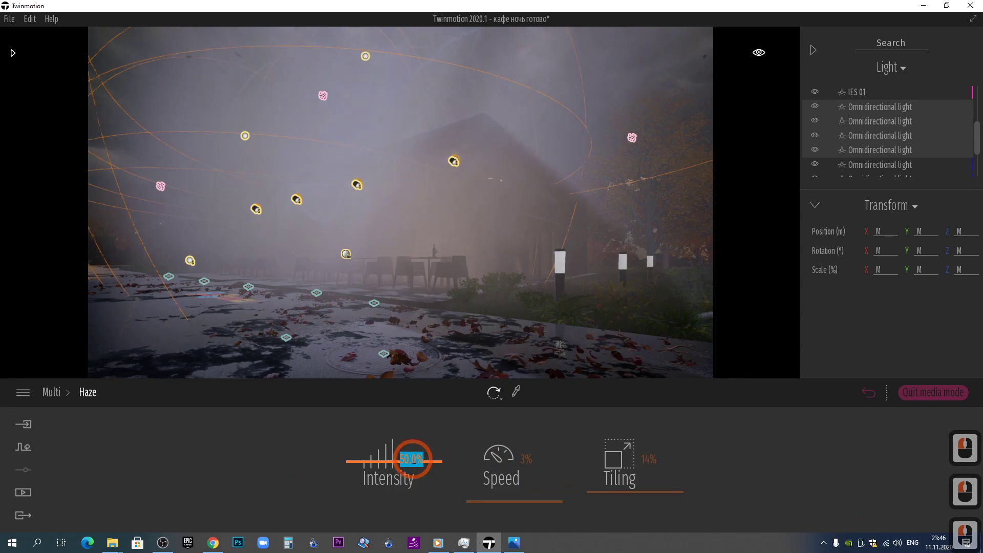
pyautogui.press('1')
pyautogui.press('Return')
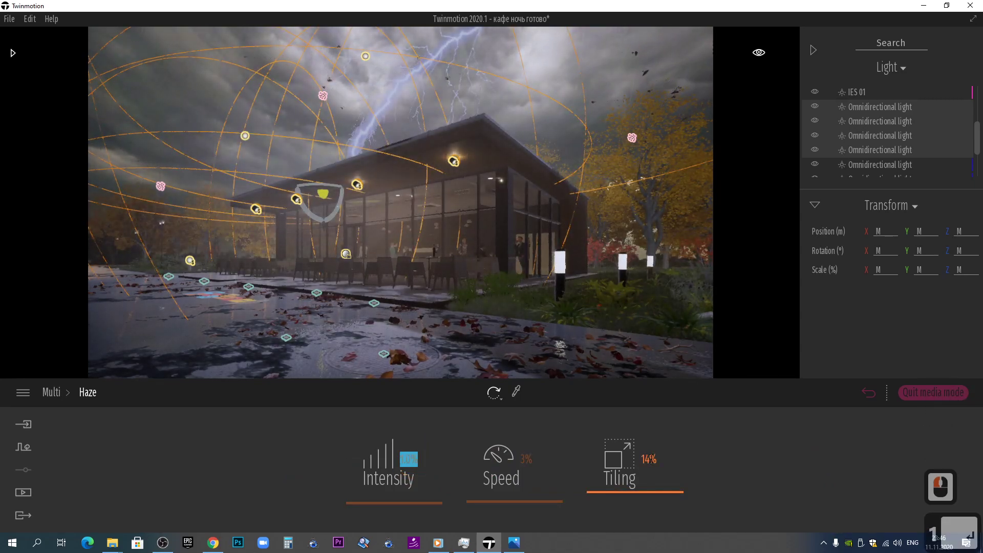
pyautogui.write('1')
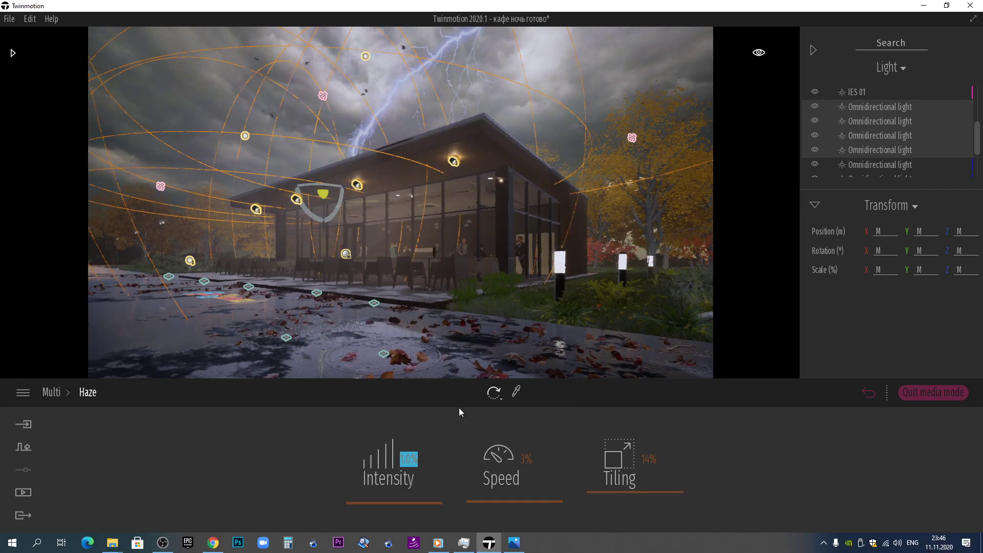
pyautogui.write('0,5')
pyautogui.press('Return')
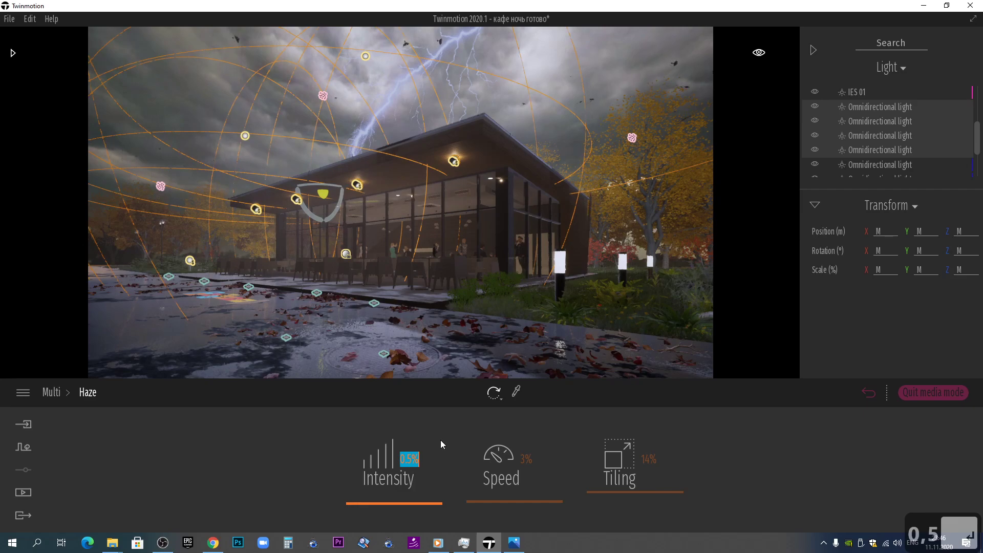
pyautogui.click(512, 368)
pyautogui.press('Escape')
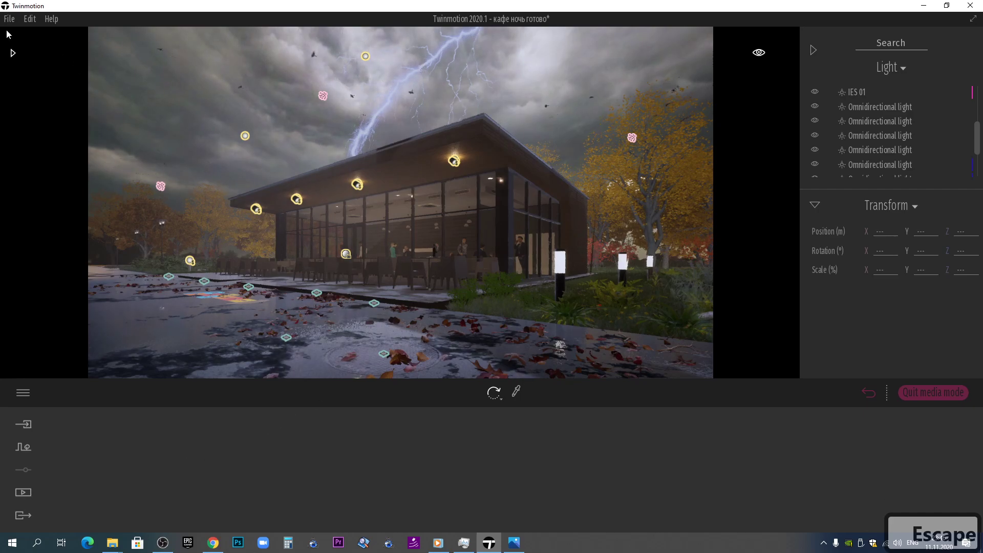
# From Characters > Posed humans, drop Louis Winter onto the street near the café
pyautogui.click(22, 67)
pyautogui.click(24, 75)
pyautogui.click(24, 75)
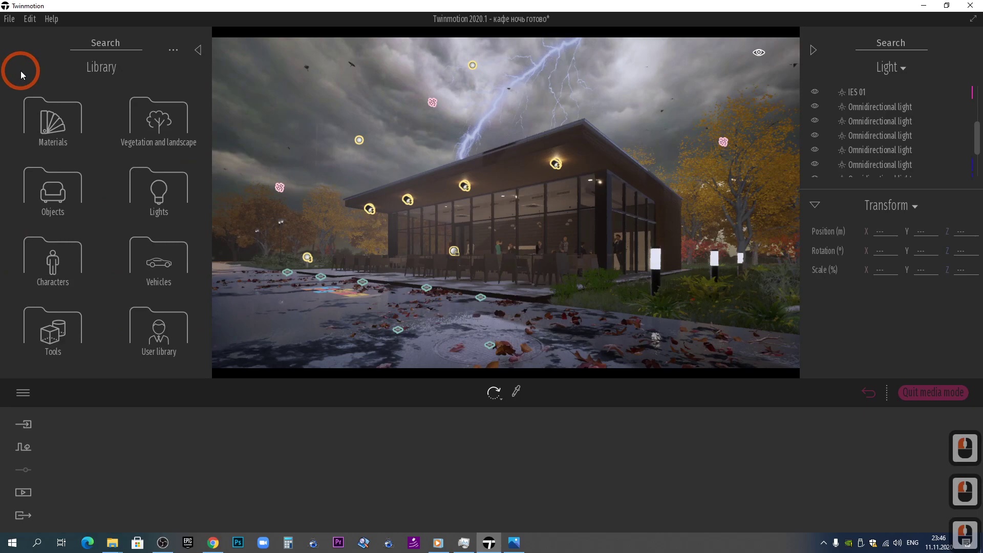
pyautogui.click(62, 261)
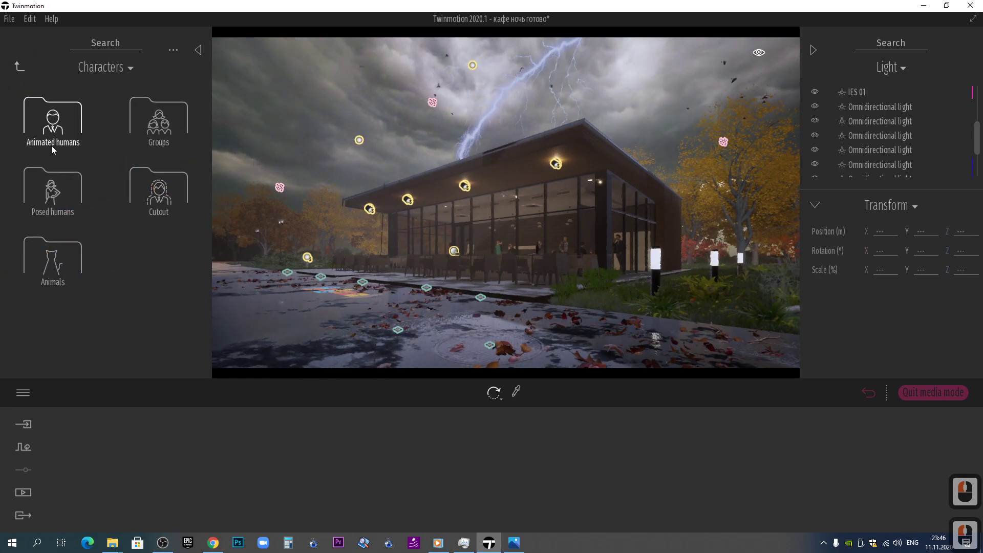
pyautogui.click(67, 190)
pyautogui.scroll(3)
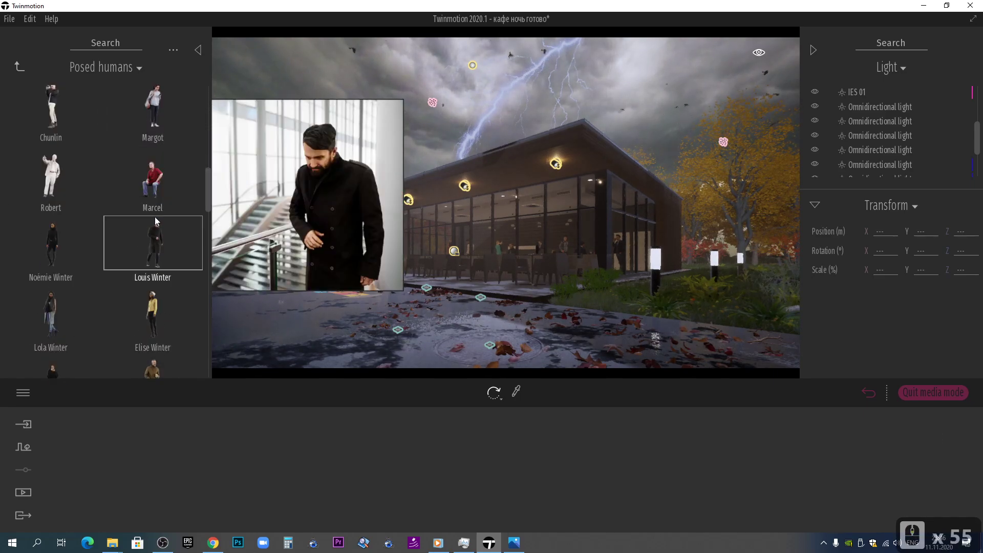
pyautogui.click(221, 245)
pyautogui.click(597, 335)
# Turn the man to stride across the road and set him in the right foreground
pyautogui.press('Escape')
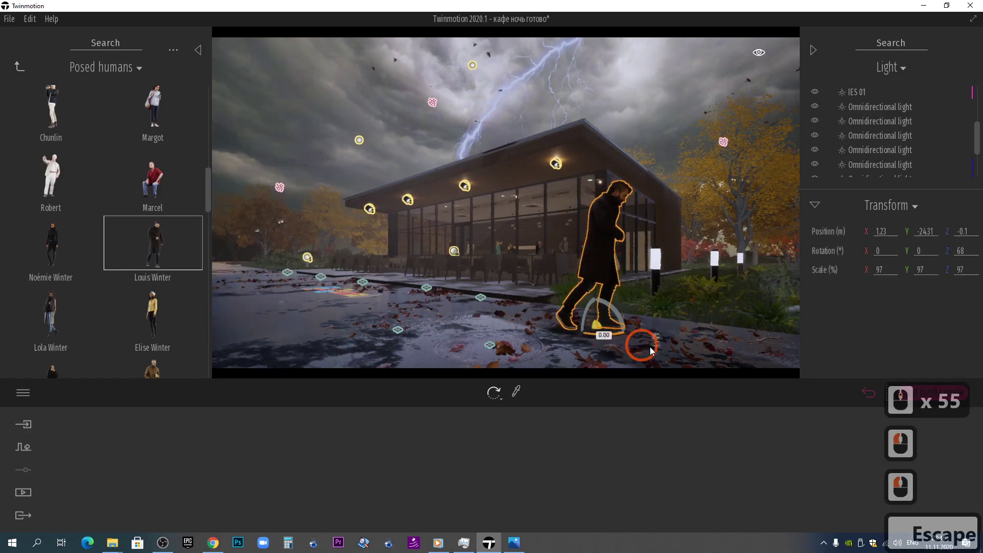
pyautogui.click(682, 346)
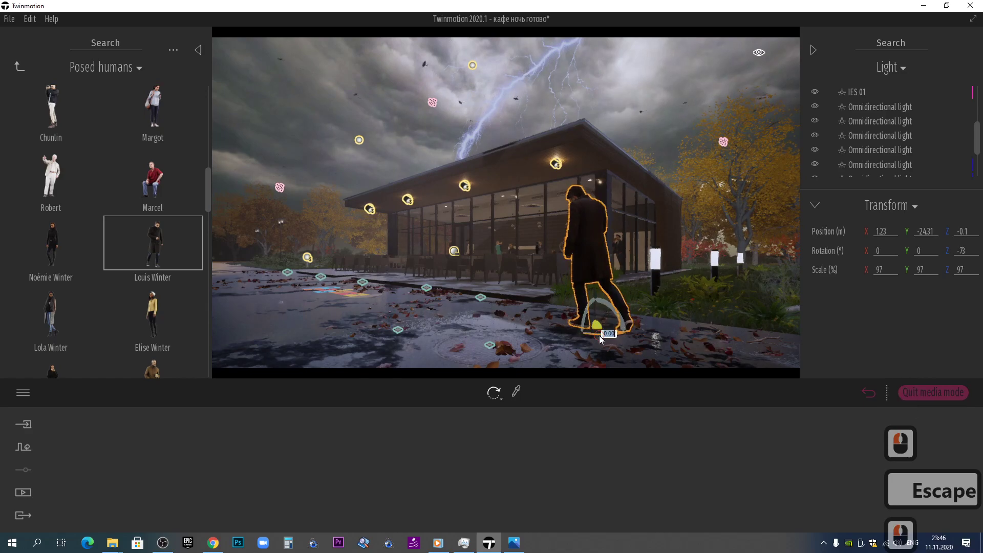
pyautogui.click(607, 334)
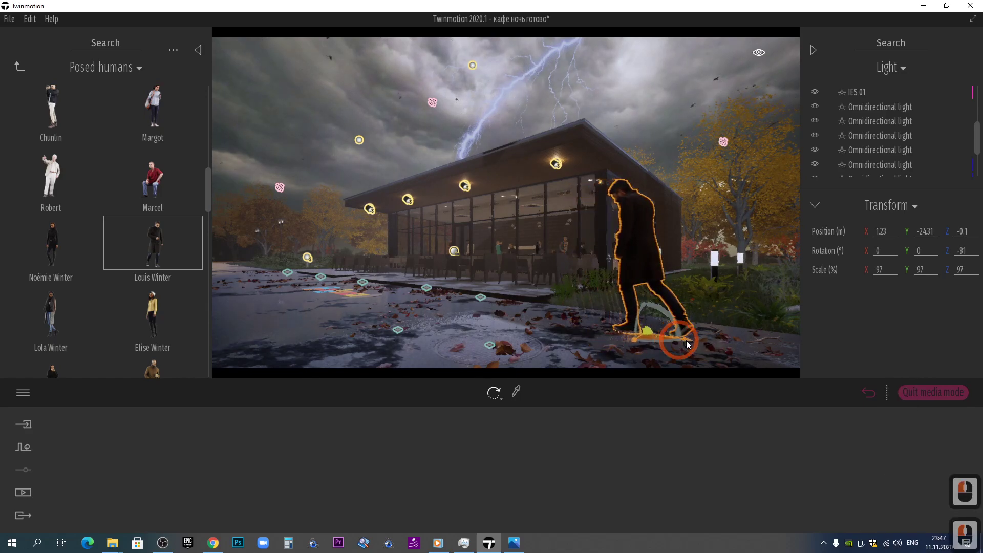
pyautogui.click(732, 346)
pyautogui.press('Escape')
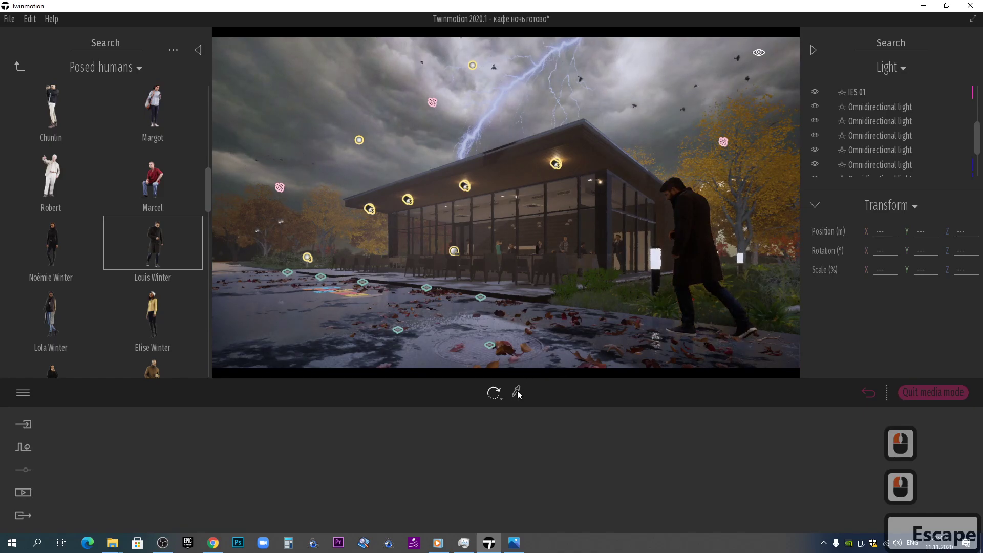
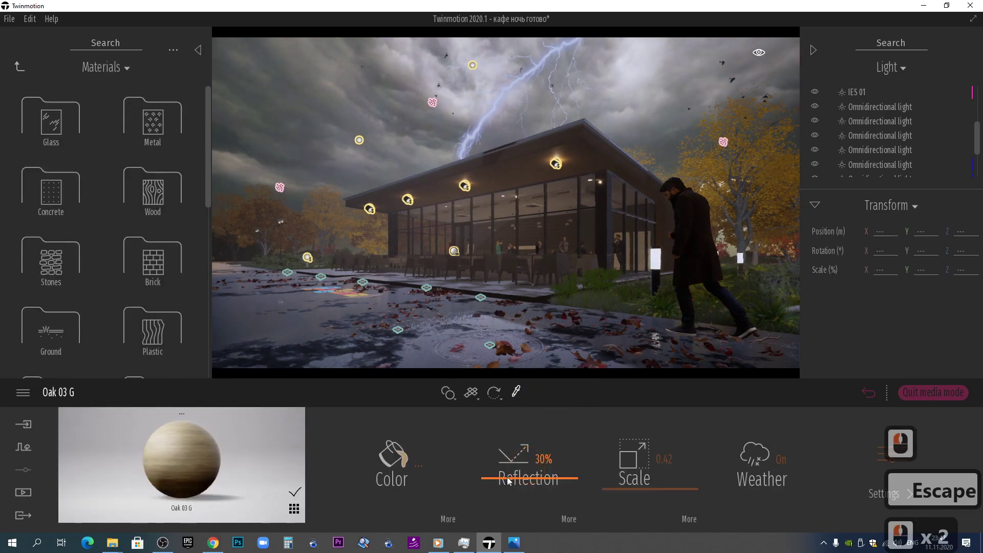
# Drop Oak 03 G reflection to 3% and leave its colour unchanged
pyautogui.click(510, 508)
pyautogui.click(437, 357)
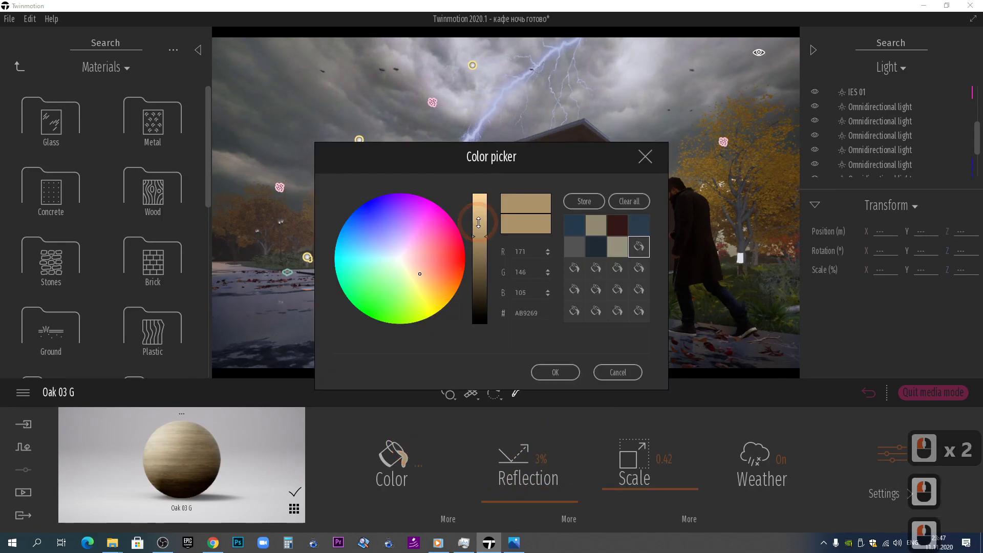
pyautogui.click(495, 244)
pyautogui.click(557, 379)
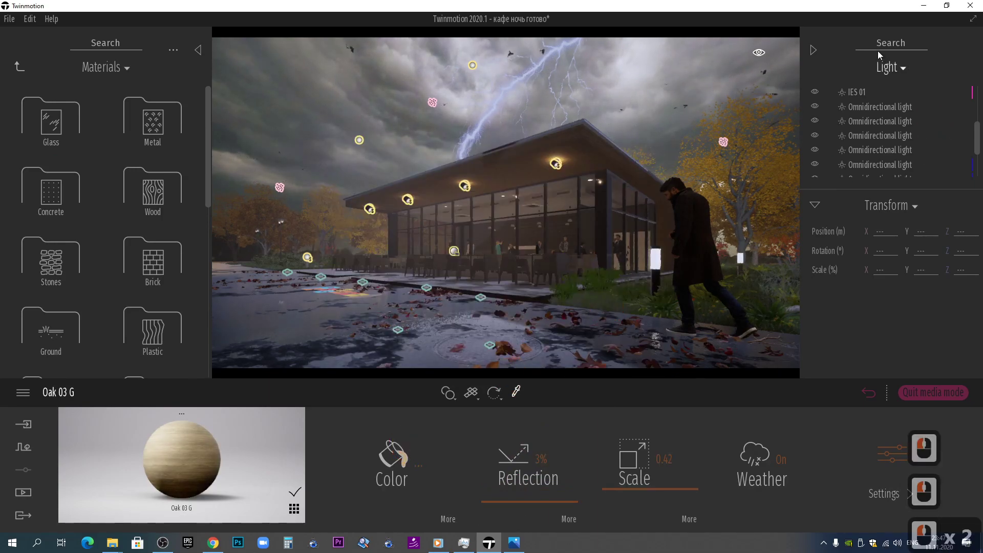
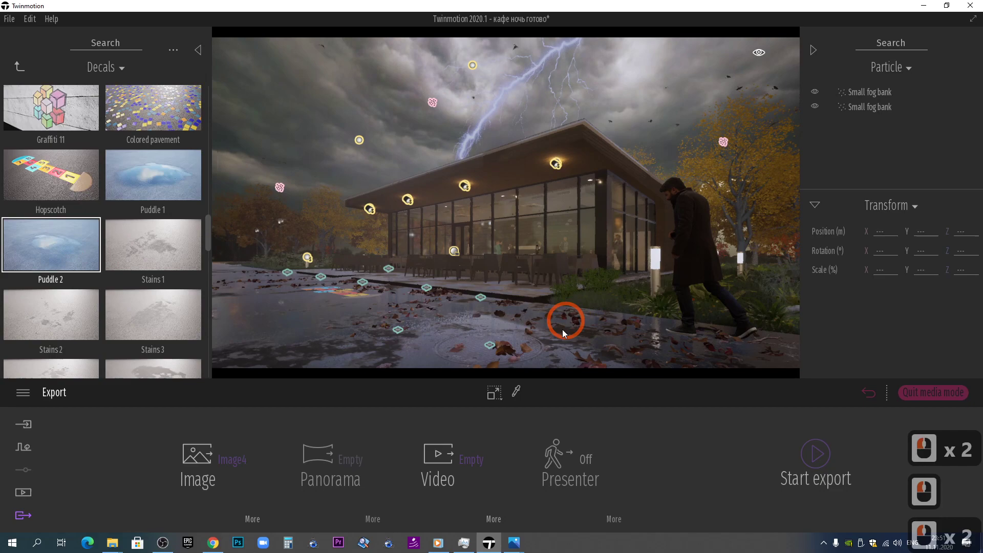
# Place the Road damage 03 crack decal on the wet street
pyautogui.doubleClick(72, 267)
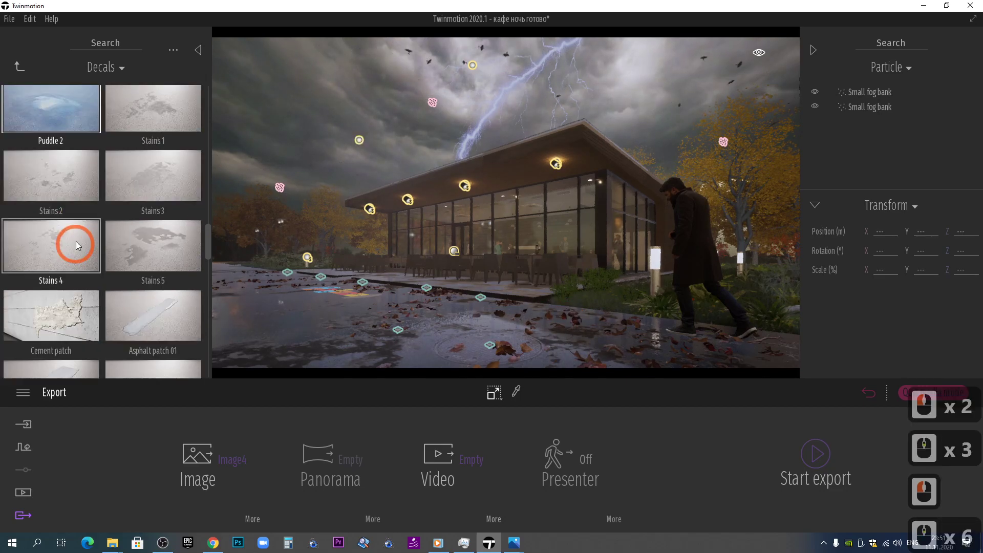
pyautogui.scroll(-3)
pyautogui.click(397, 304)
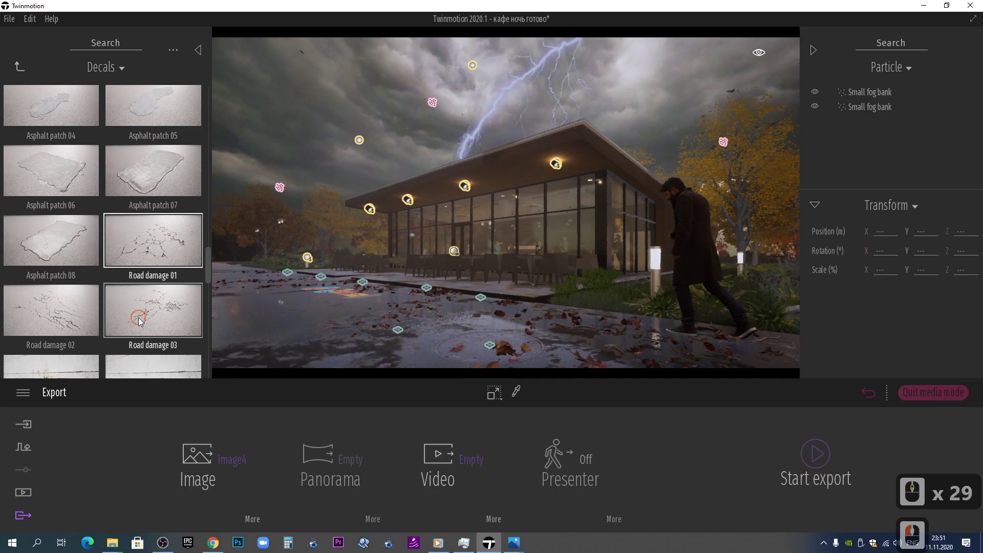
pyautogui.click(371, 357)
pyautogui.click(323, 352)
# Adjust the crack decal's opacity/offset, return the library to top, deselect
pyautogui.click(445, 345)
pyautogui.click(486, 346)
pyautogui.click(17, 53)
pyautogui.click(19, 72)
pyautogui.click(26, 70)
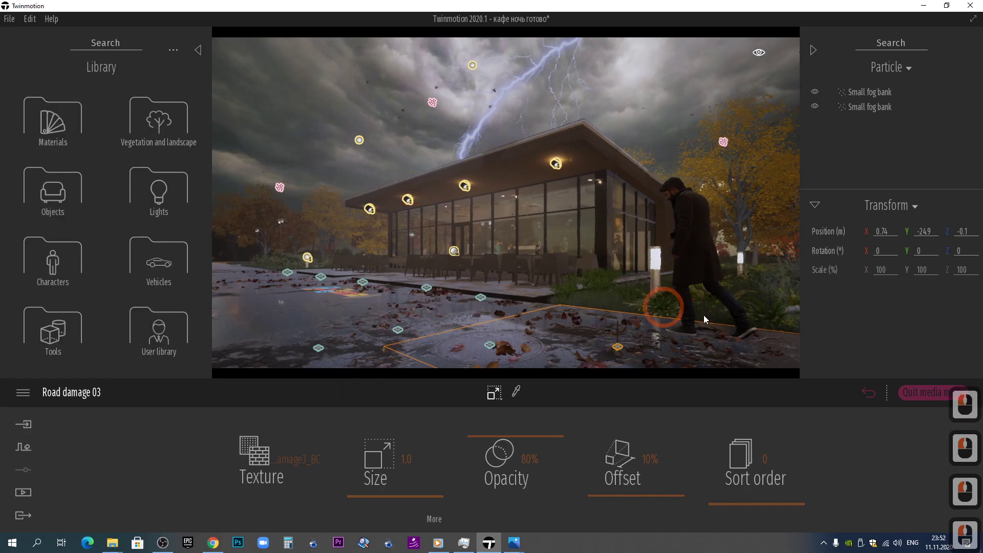
pyautogui.press('Escape')
# Select the fallen branch by the man's feet with the Move tool
pyautogui.click(766, 346)
pyautogui.doubleClick(764, 345)
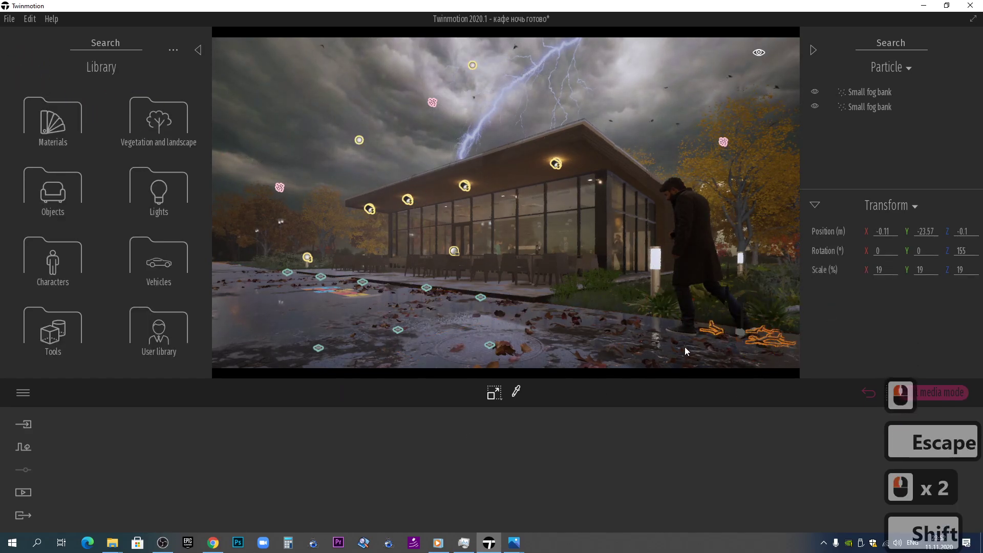
pyautogui.click(487, 398)
pyautogui.click(661, 351)
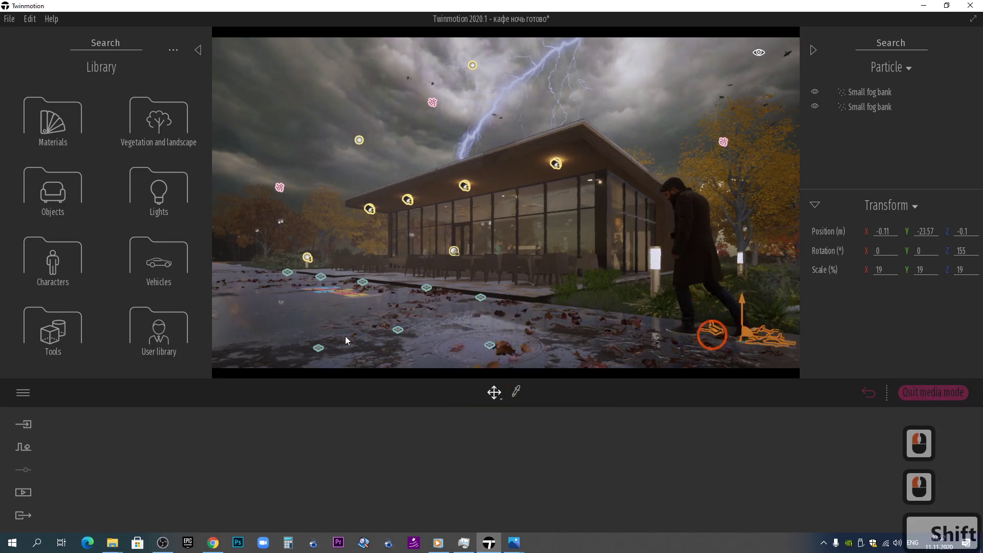
# Drag the branch across the street into the lower-left foreground and deselect it
pyautogui.click(339, 361)
pyautogui.click(479, 370)
pyautogui.click(502, 328)
pyautogui.click(283, 364)
pyautogui.click(287, 354)
pyautogui.click(298, 411)
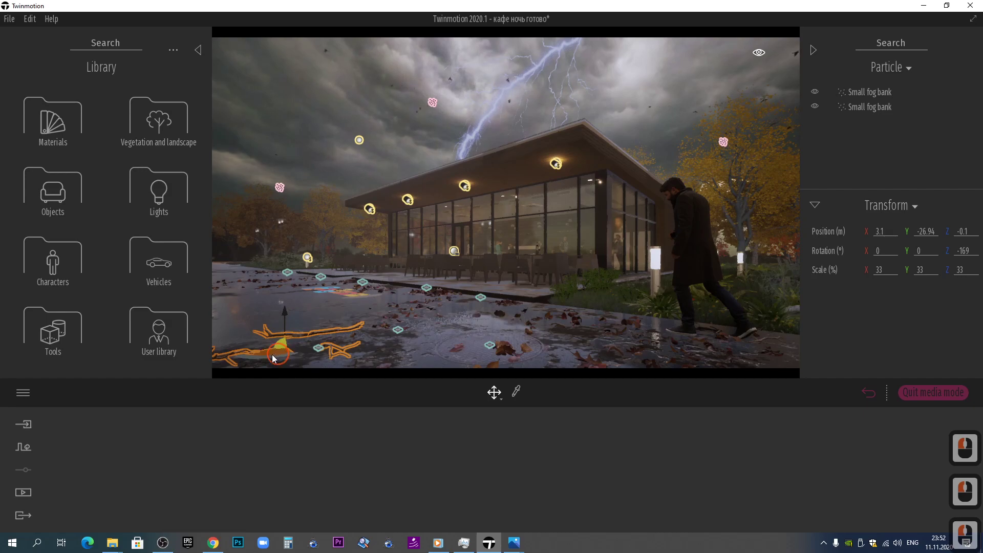
pyautogui.click(262, 362)
pyautogui.click(290, 362)
pyautogui.click(351, 358)
pyautogui.click(250, 364)
pyautogui.doubleClick(278, 322)
pyautogui.press('Escape')
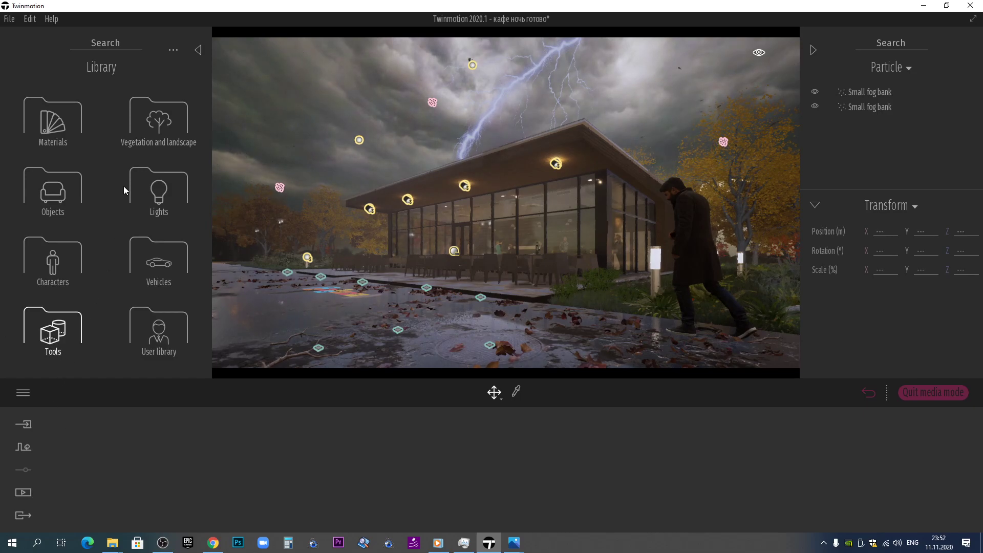
# Hide the library and bring up the Export settings
pyautogui.click(66, 512)
pyautogui.click(820, 454)
pyautogui.click(506, 329)
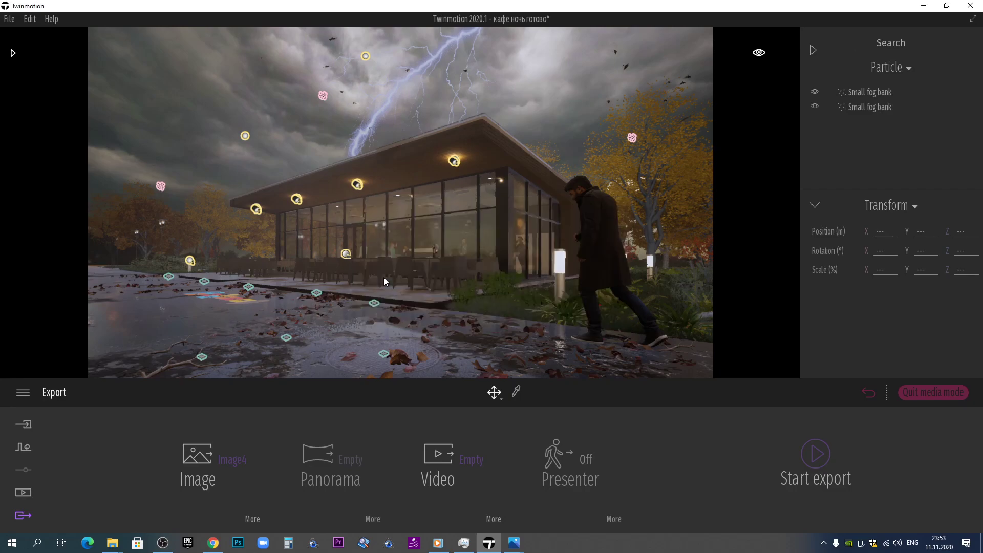
# Navigate to the Littleleaf Linden by the street and make one instanced copy of it (Instance, Number 1)
pyautogui.click(652, 220)
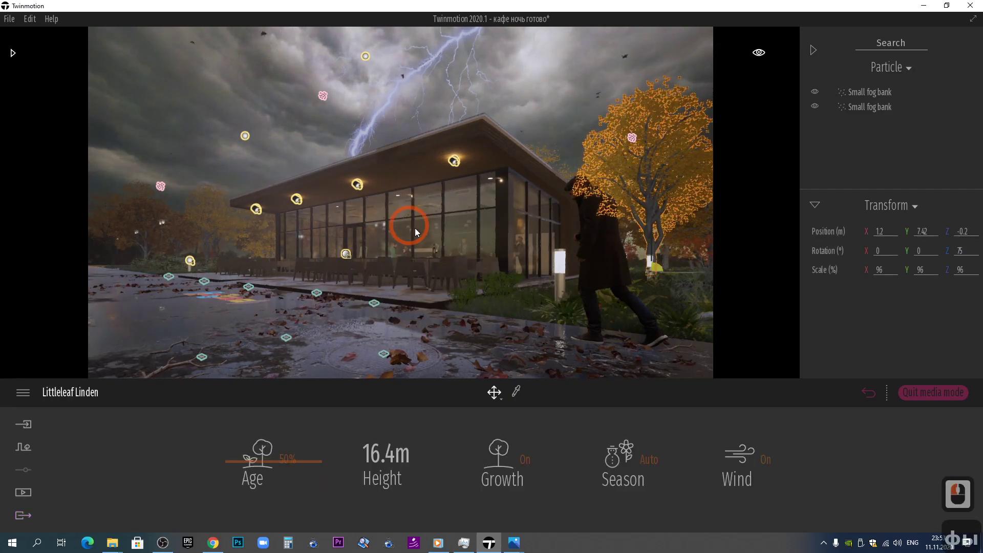
pyautogui.write('фыыы')
pyautogui.rightClick(400, 231)
pyautogui.write('ы')
pyautogui.scroll(-3)
pyautogui.press('ы')
pyautogui.press('ы')
pyautogui.rightClick(418, 207)
pyautogui.click(288, 181)
pyautogui.press('s')
pyautogui.middleClick(727, 258)
pyautogui.click(709, 258)
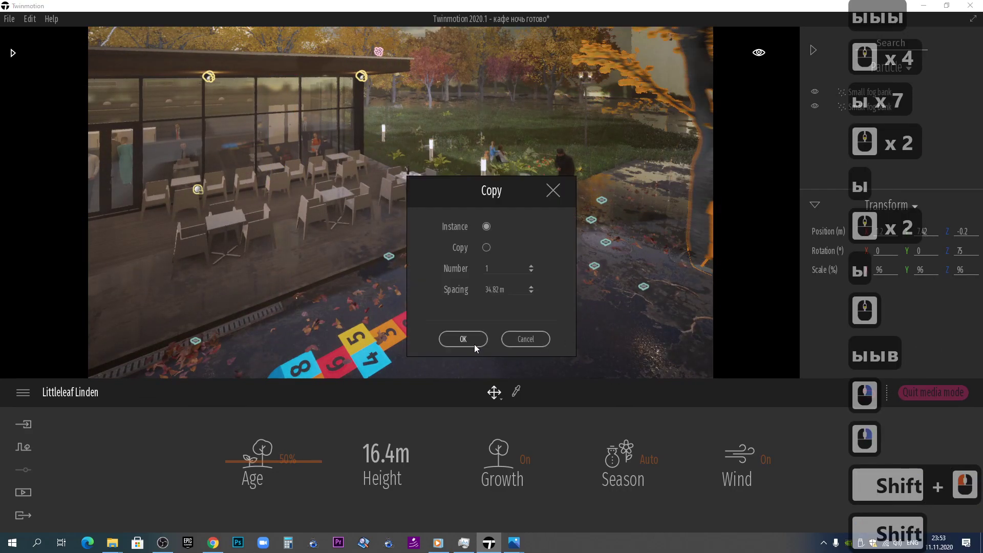
pyautogui.click(492, 327)
pyautogui.click(487, 329)
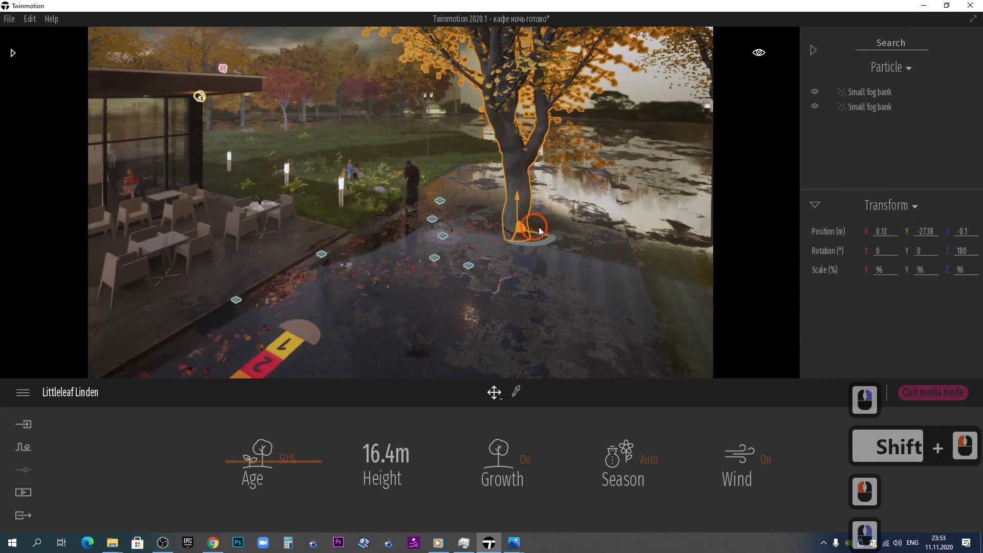
# Fly the camera with WASD over to the flooded part of the street where the other tree stands
pyautogui.click(635, 235)
pyautogui.write('вццц')
pyautogui.rightClick(215, 473)
pyautogui.press('ц')
pyautogui.press('ц')
pyautogui.press('ц')
pyautogui.click(124, 483)
pyautogui.doubleClick(332, 474)
pyautogui.doubleClick(427, 455)
pyautogui.press('ы')
pyautogui.press('ы')
pyautogui.press('ы')
pyautogui.press('ц')
pyautogui.press('ц')
pyautogui.press('ц')
pyautogui.middleClick(400, 314)
pyautogui.press('ы')
pyautogui.press('ы')
pyautogui.press('ы')
pyautogui.press('в')
pyautogui.press('в')
pyautogui.press('в')
pyautogui.press('в')
pyautogui.press('в')
pyautogui.click(363, 320)
pyautogui.rightClick(268, 218)
pyautogui.click(440, 188)
pyautogui.click(428, 440)
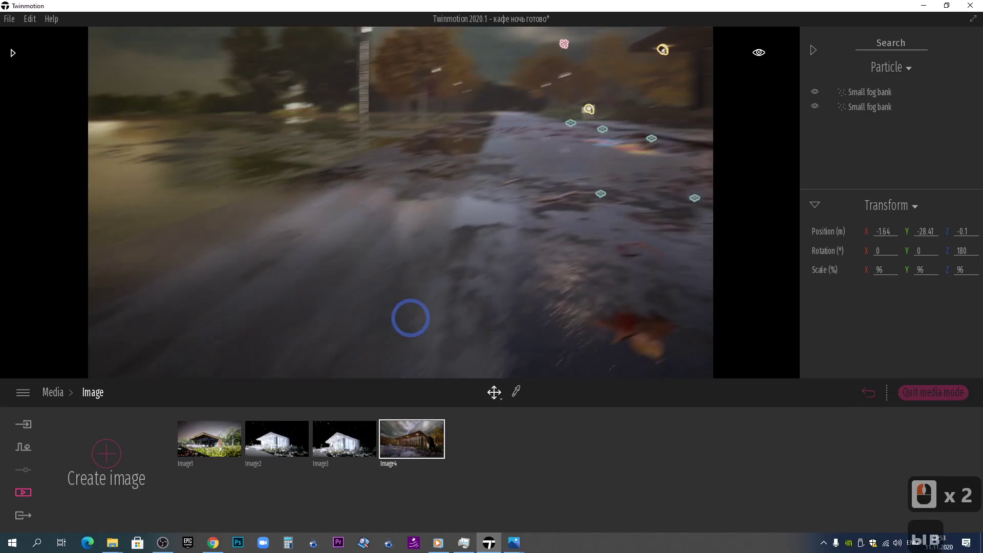
# Select the tree trunk standing in the water and make another instanced copy of it
pyautogui.click(427, 303)
pyautogui.rightClick(396, 304)
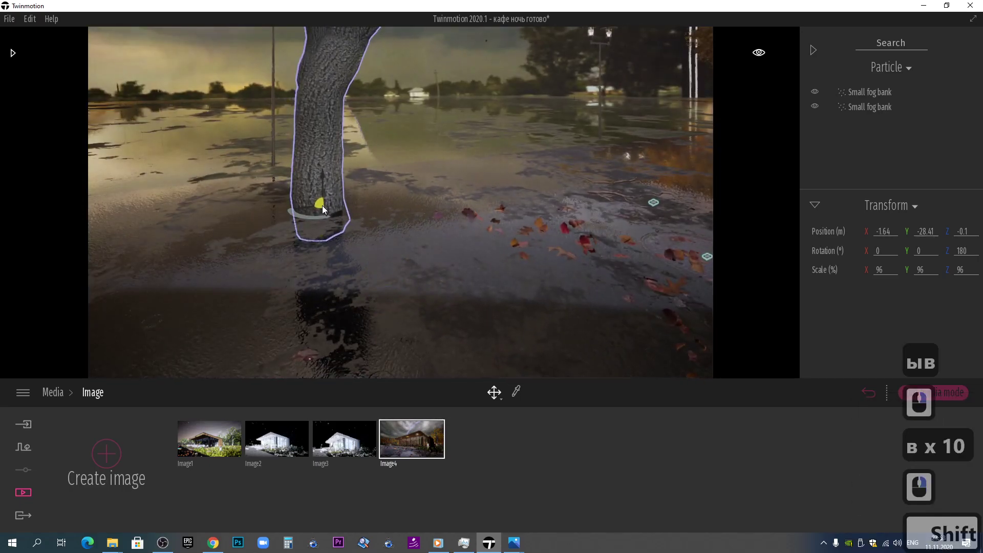
pyautogui.click(313, 286)
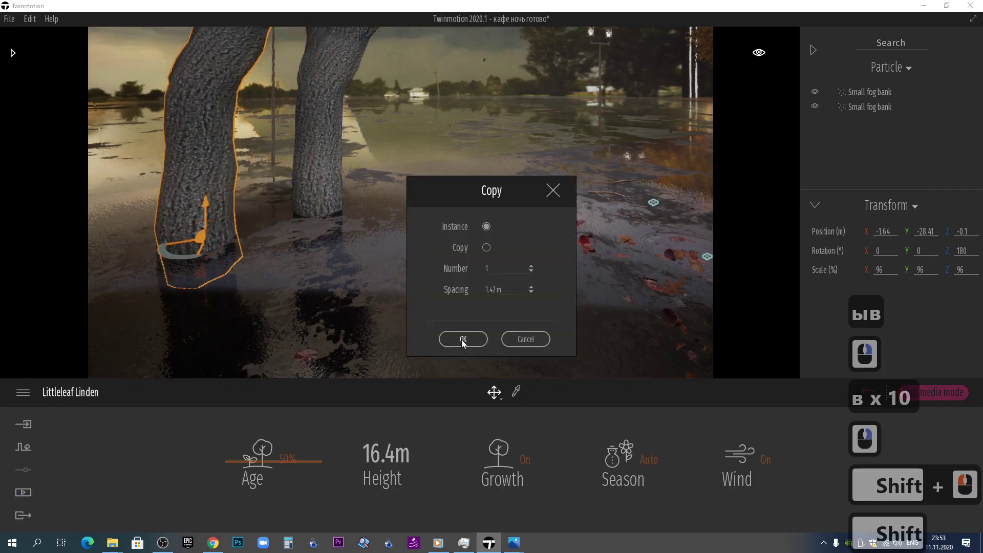
pyautogui.click(345, 290)
pyautogui.press('shift+d')
pyautogui.rightClick(473, 188)
pyautogui.click(473, 189)
# Return the view to the Image4 camera shot from Media > Image
pyautogui.click(161, 446)
pyautogui.click(196, 459)
pyautogui.click(420, 518)
pyautogui.click(436, 446)
pyautogui.doubleClick(442, 434)
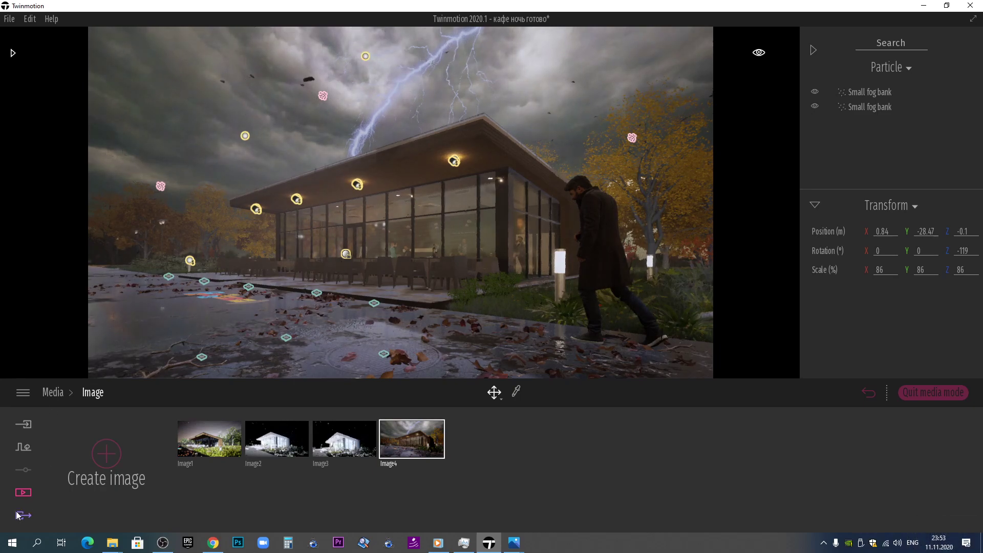
# Start exporting the Image4 storm shot to PNG from the Export panel
pyautogui.click(20, 517)
pyautogui.click(826, 463)
pyautogui.click(513, 333)
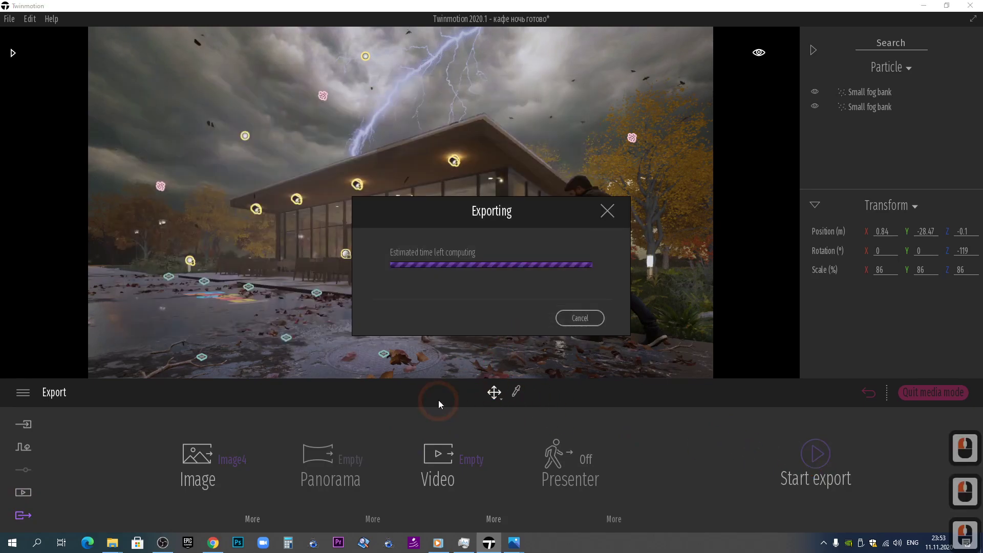
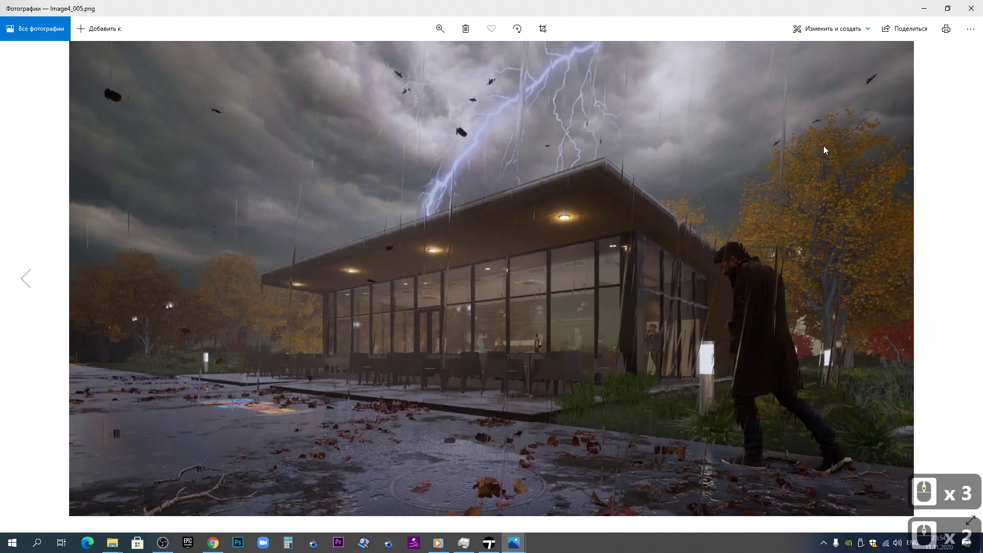
# View the exported Image4_005.png render in Photos, zooming in on the lightning, rain and walking man
pyautogui.scroll(3)
pyautogui.doubleClick(432, 271)
pyautogui.doubleClick(433, 270)
pyautogui.middleClick(433, 270)
pyautogui.middleClick(433, 270)
pyautogui.click(434, 270)
pyautogui.middleClick(433, 271)
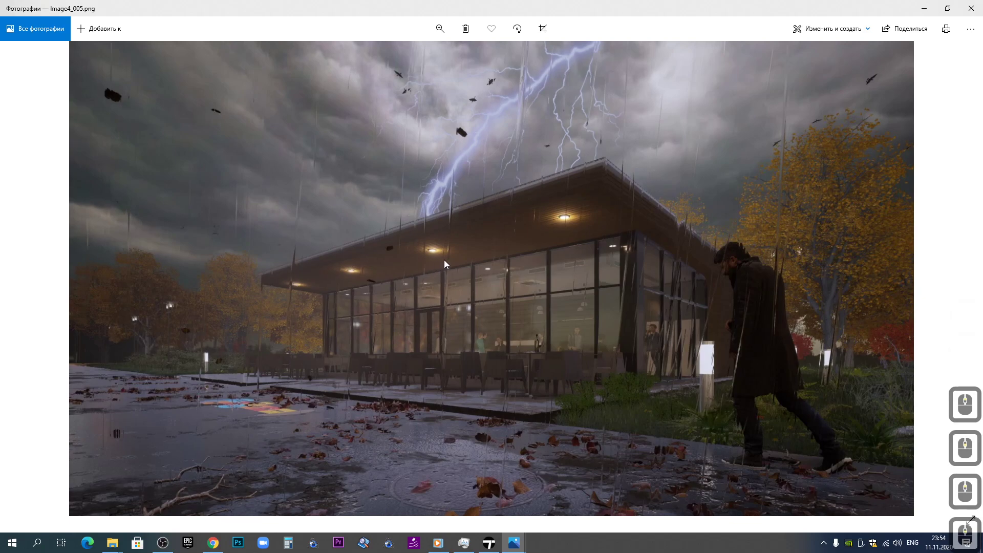
pyautogui.click(909, 81)
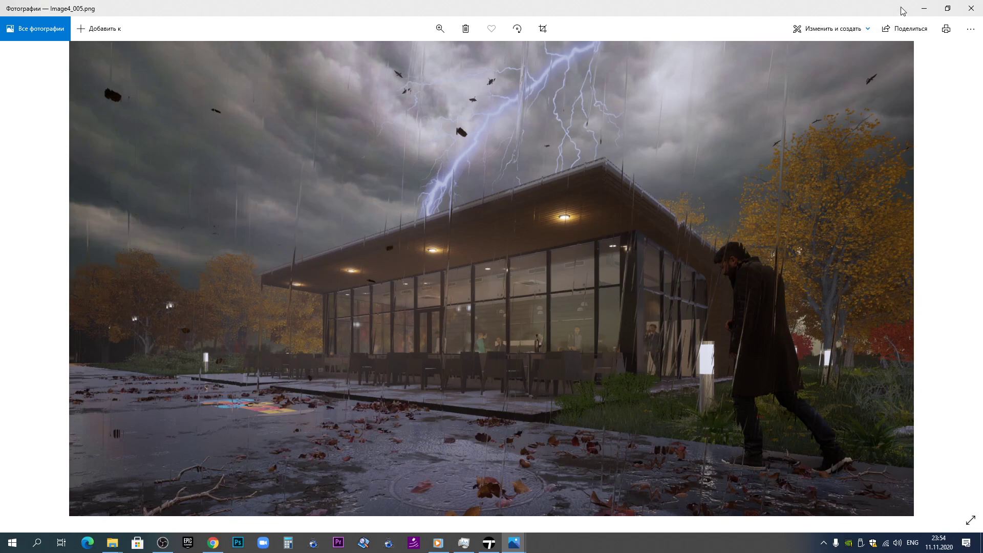